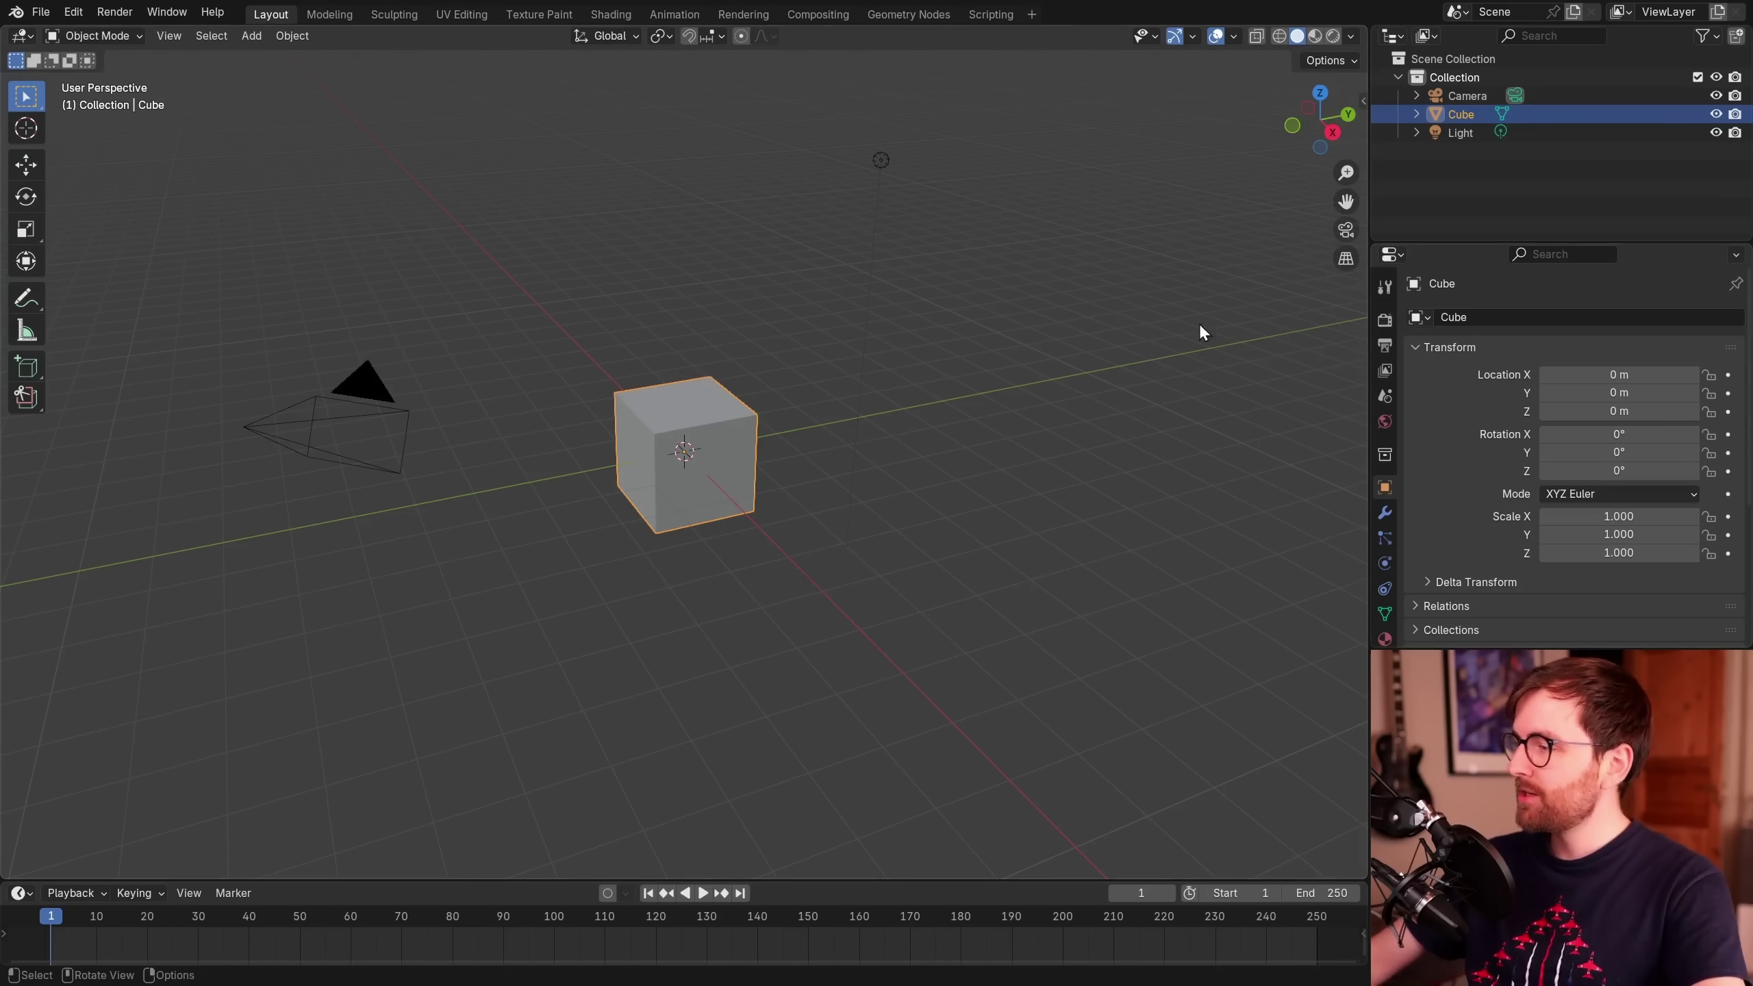
# - Set the render engine to Cycles with GPU Compute as the device
pyautogui.click(1392, 330)
pyautogui.click(1335, 322)
pyautogui.click(851, 344)
pyautogui.click(1271, 468)
pyautogui.click(1036, 467)
# - Switch the 3D viewport to Rendered shading to preview the scene
pyautogui.click(88, 22)
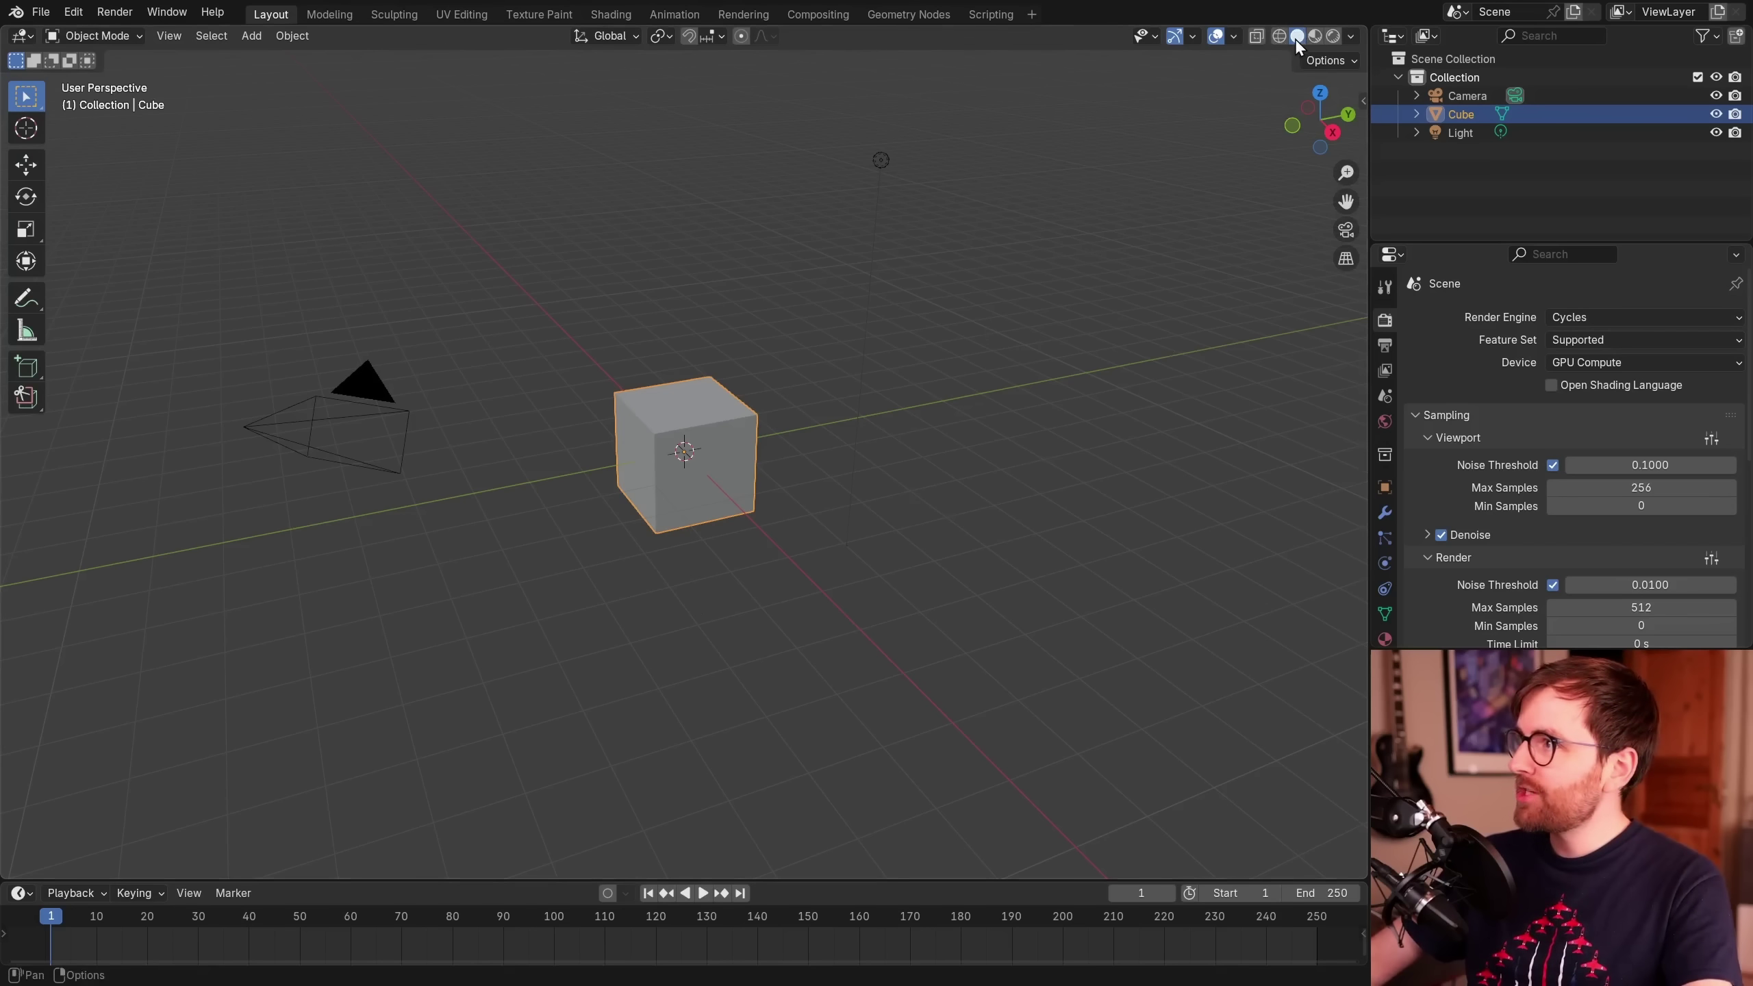
pyautogui.click(1341, 46)
# - Delete the default camera, cube and light, then add a plane and scale it up
pyautogui.middleClick(904, 442)
pyautogui.press('a')
pyautogui.press('x')
pyautogui.press('shift+a')
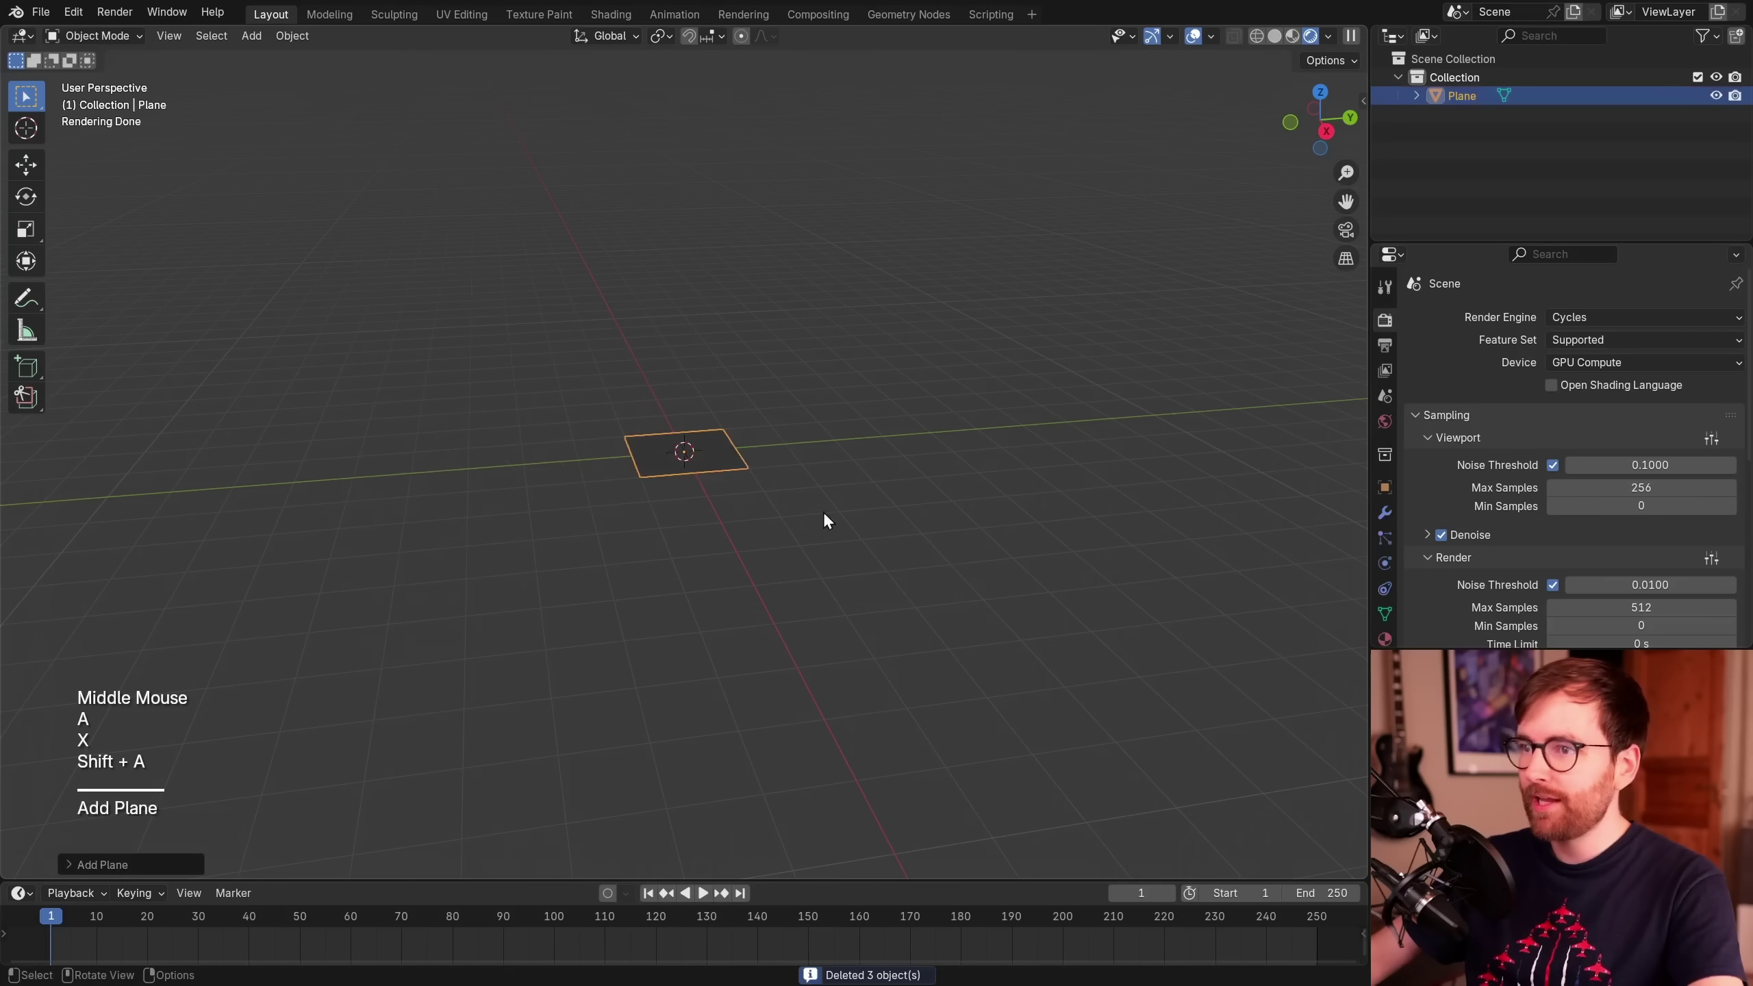
pyautogui.press('s')
pyautogui.click(1118, 556)
pyautogui.middleClick(858, 435)
# - Add a spotlight and move it up along Z so it hovers above the plane
pyautogui.press('shift+a')
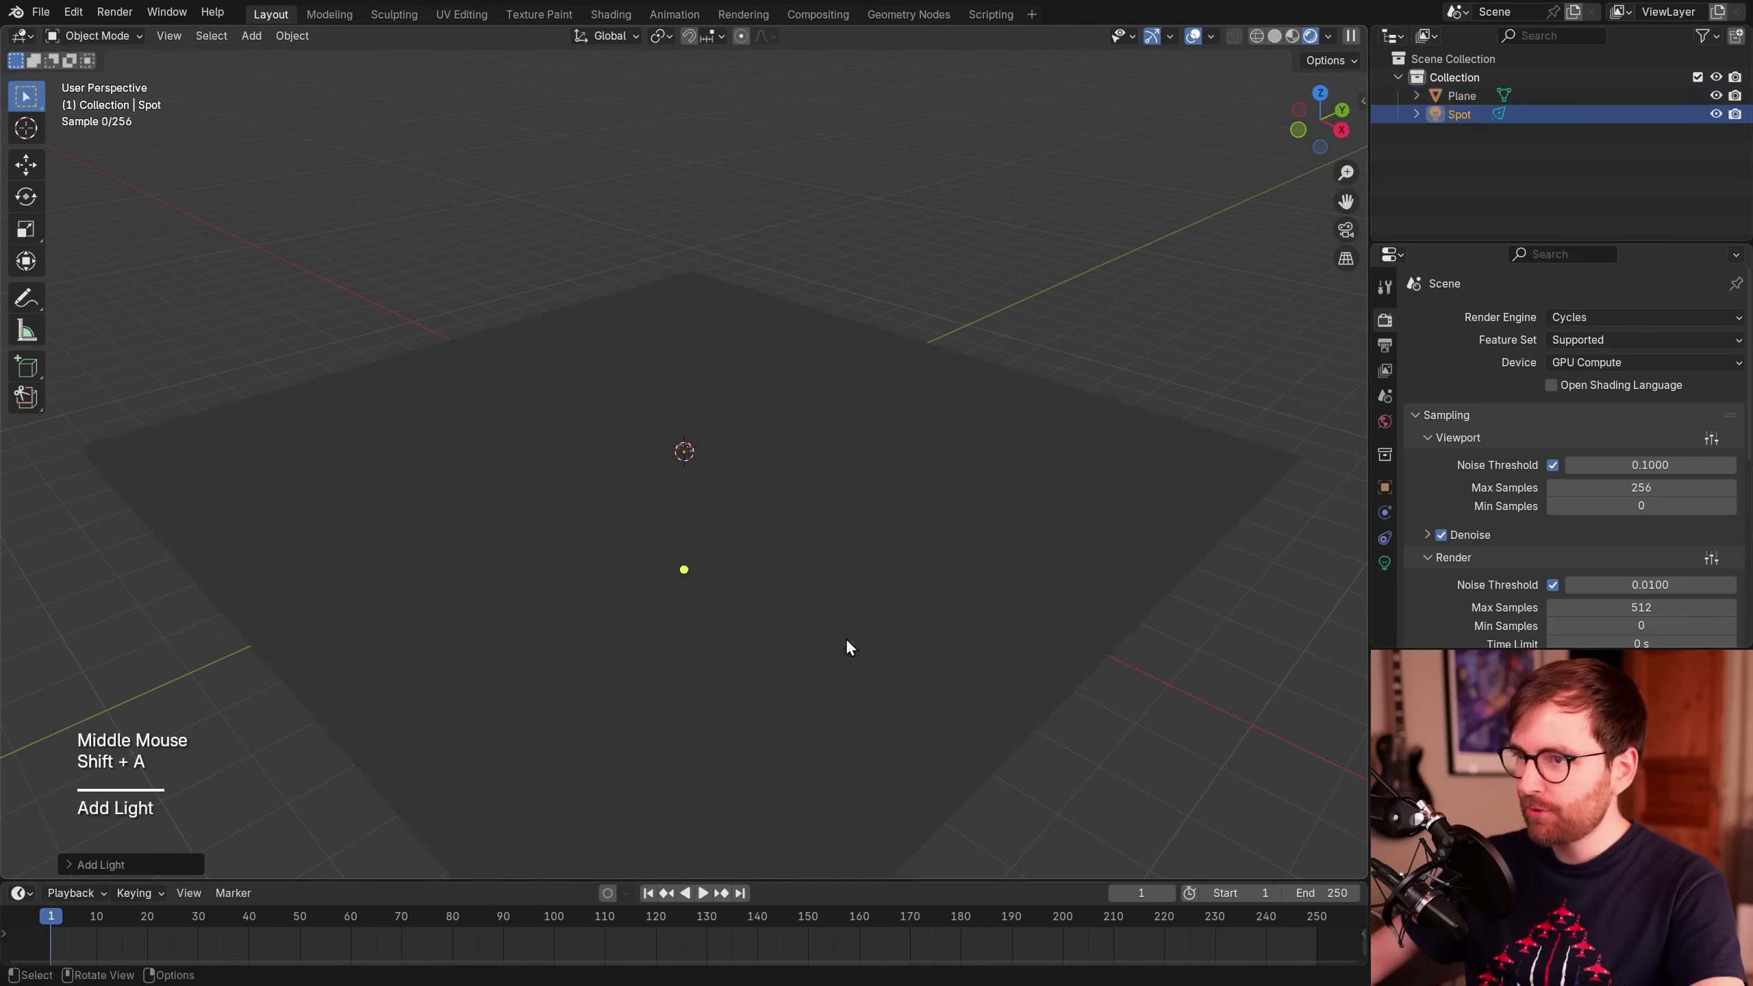
pyautogui.middleClick(895, 555)
pyautogui.press('g')
pyautogui.press('z')
pyautogui.click(938, 229)
pyautogui.middleClick(1006, 328)
pyautogui.scroll(3)
pyautogui.middleClick(919, 384)
pyautogui.scroll(-3)
pyautogui.press('ctrl+z')
pyautogui.middleClick(883, 272)
pyautogui.rightClick(882, 272)
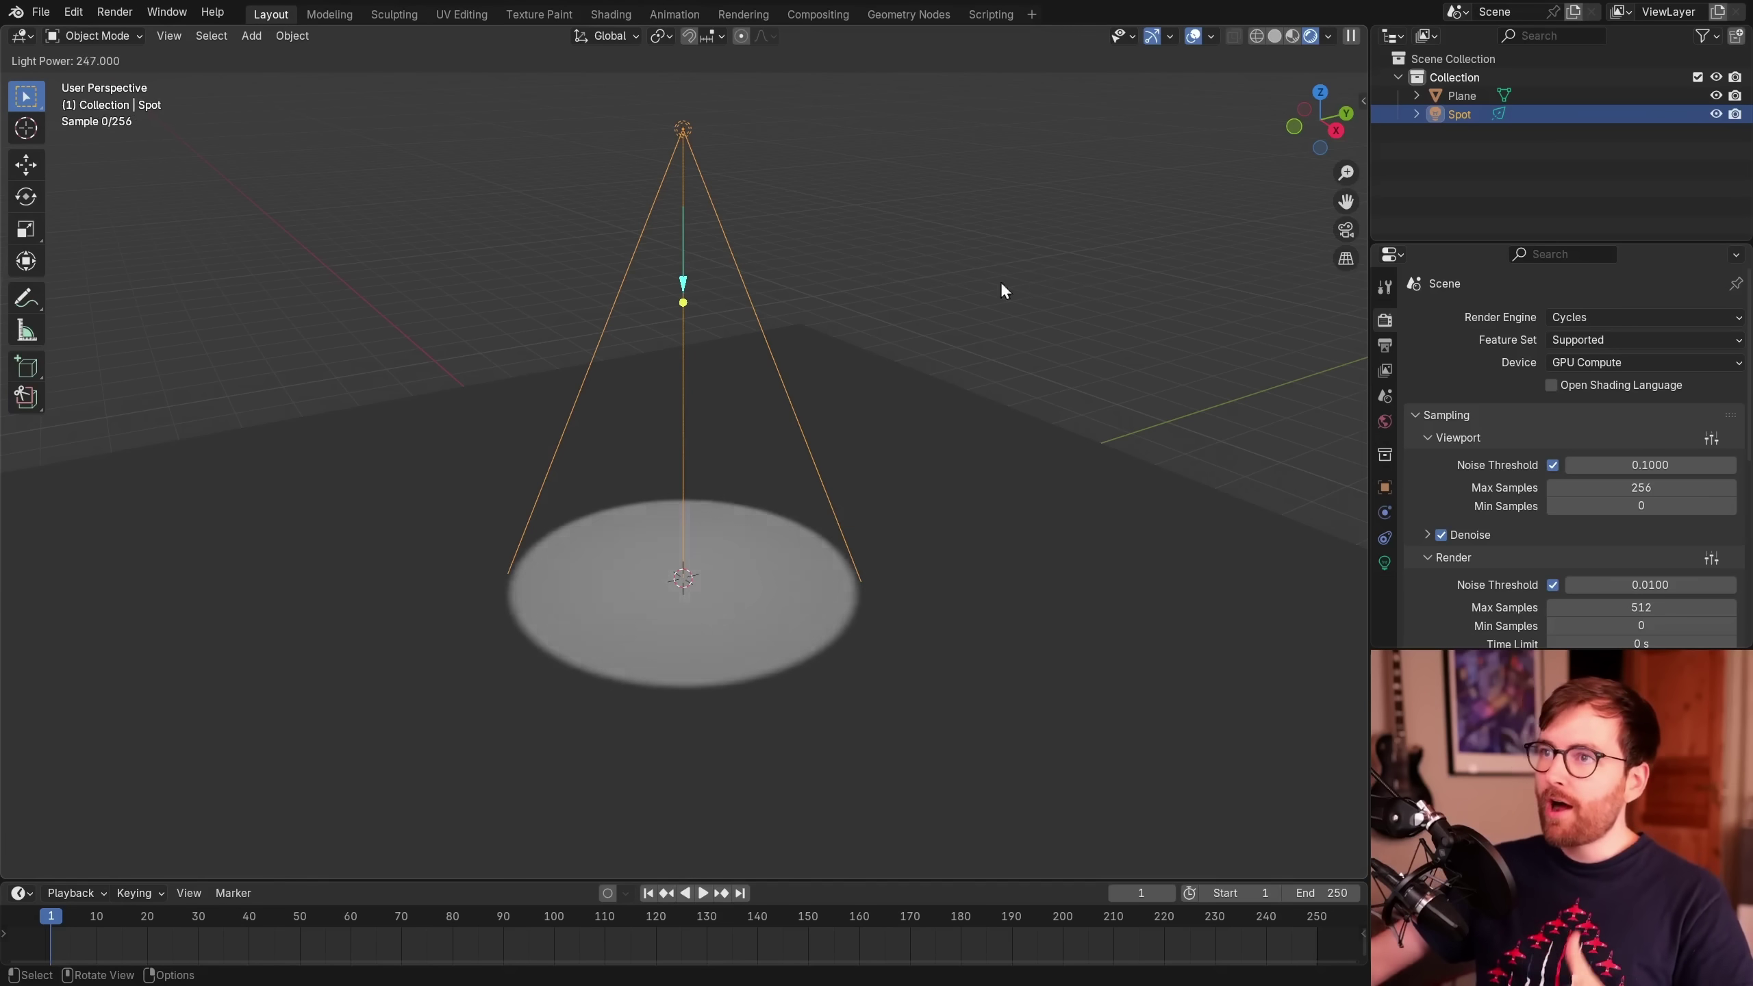
pyautogui.press('Escape')
# - Raise the spotlight's power and try rotating it, leaving it aimed straight down
pyautogui.middleClick(1035, 313)
pyautogui.press('d')
pyautogui.click(803, 387)
pyautogui.press('d')
pyautogui.press('d')
pyautogui.press('d')
pyautogui.press('d')
pyautogui.rightClick(706, 386)
pyautogui.press('r')
pyautogui.press('Escape')
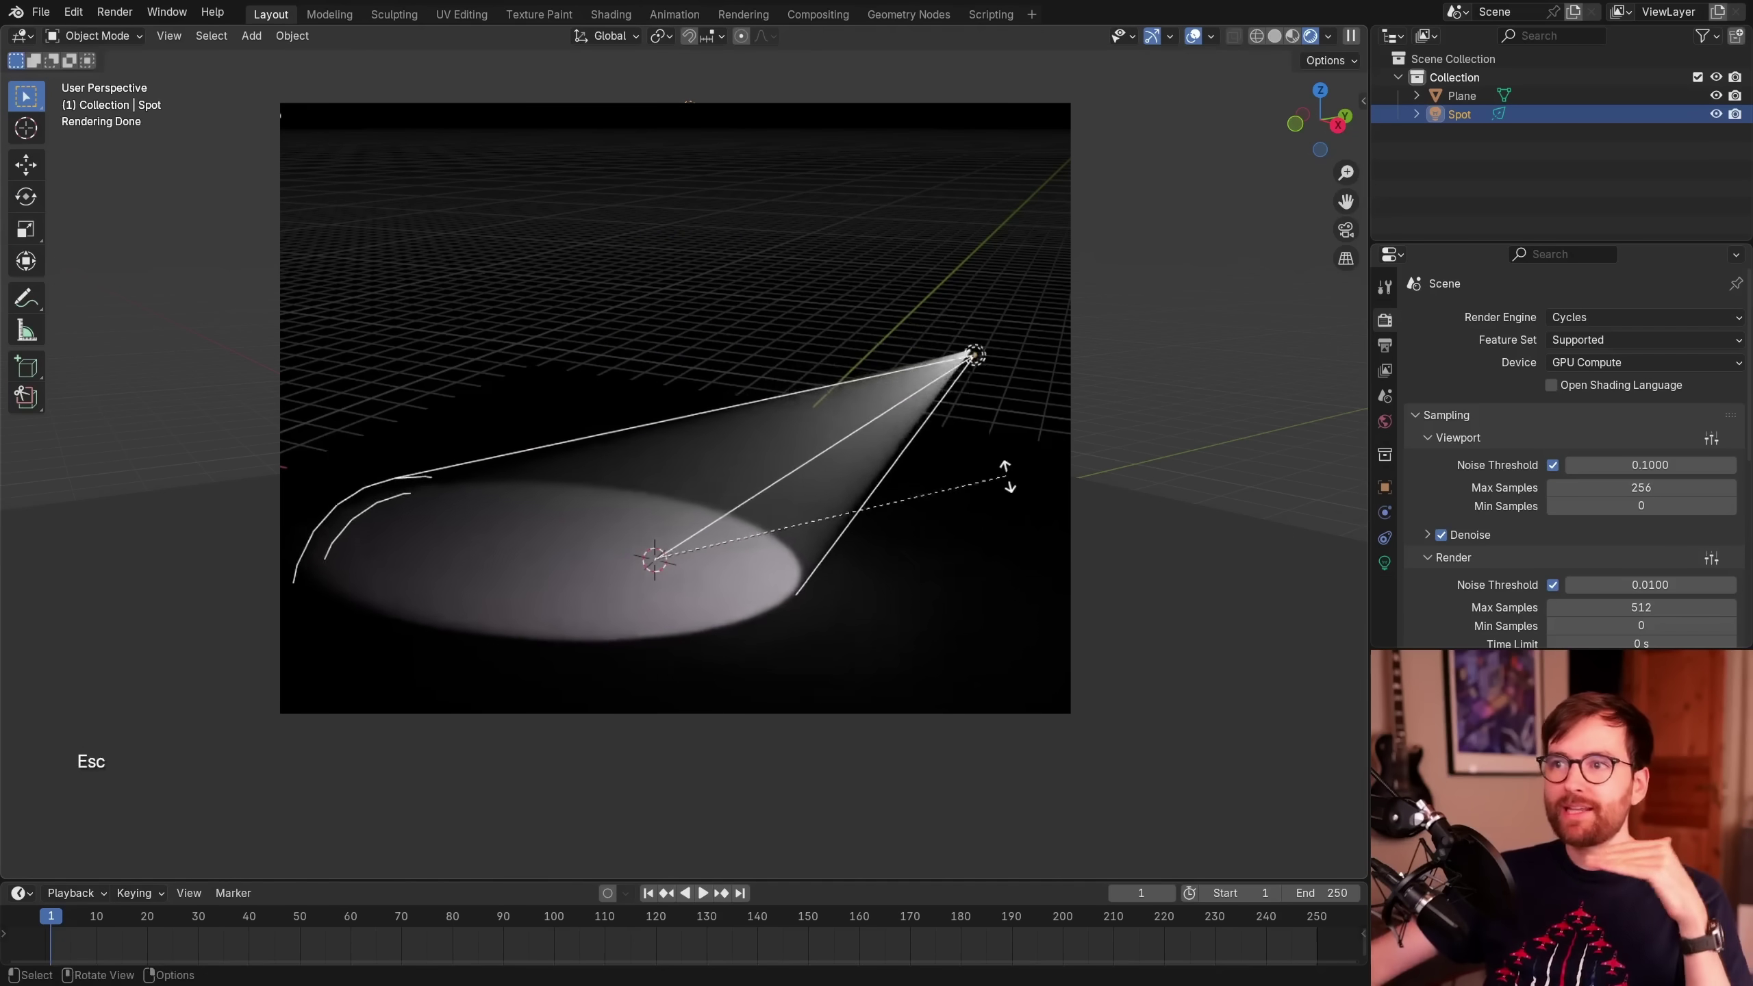
pyautogui.press('r')
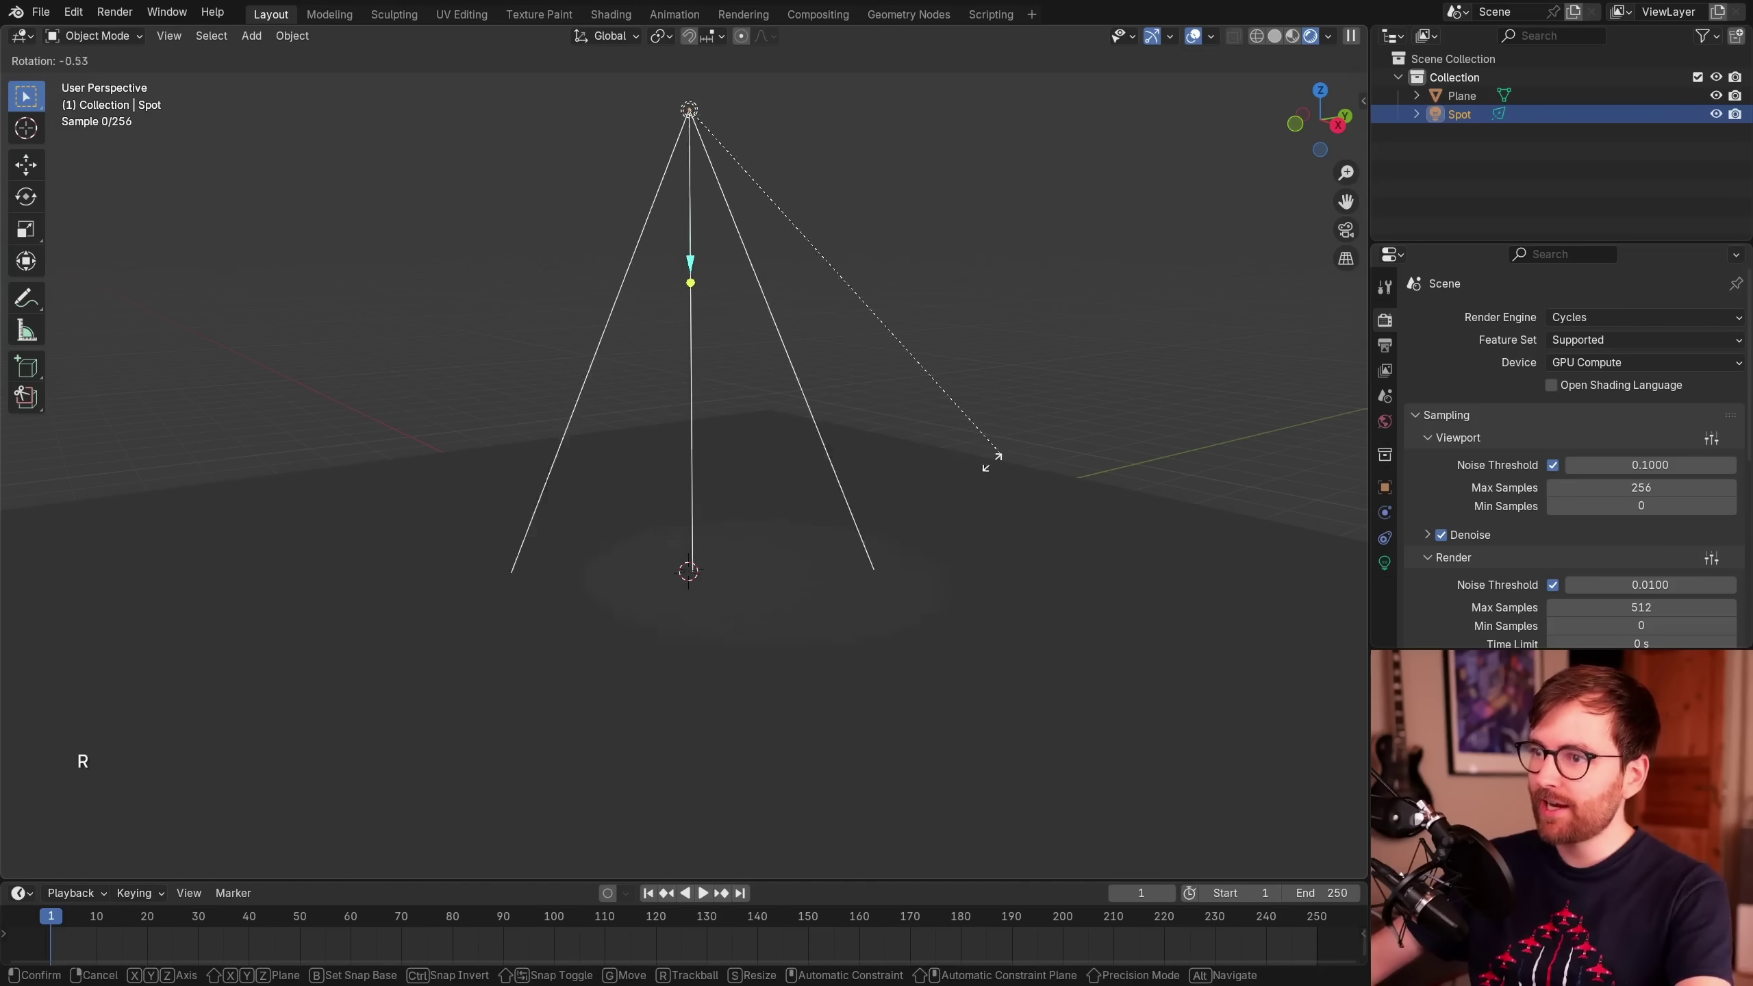
pyautogui.press('Escape')
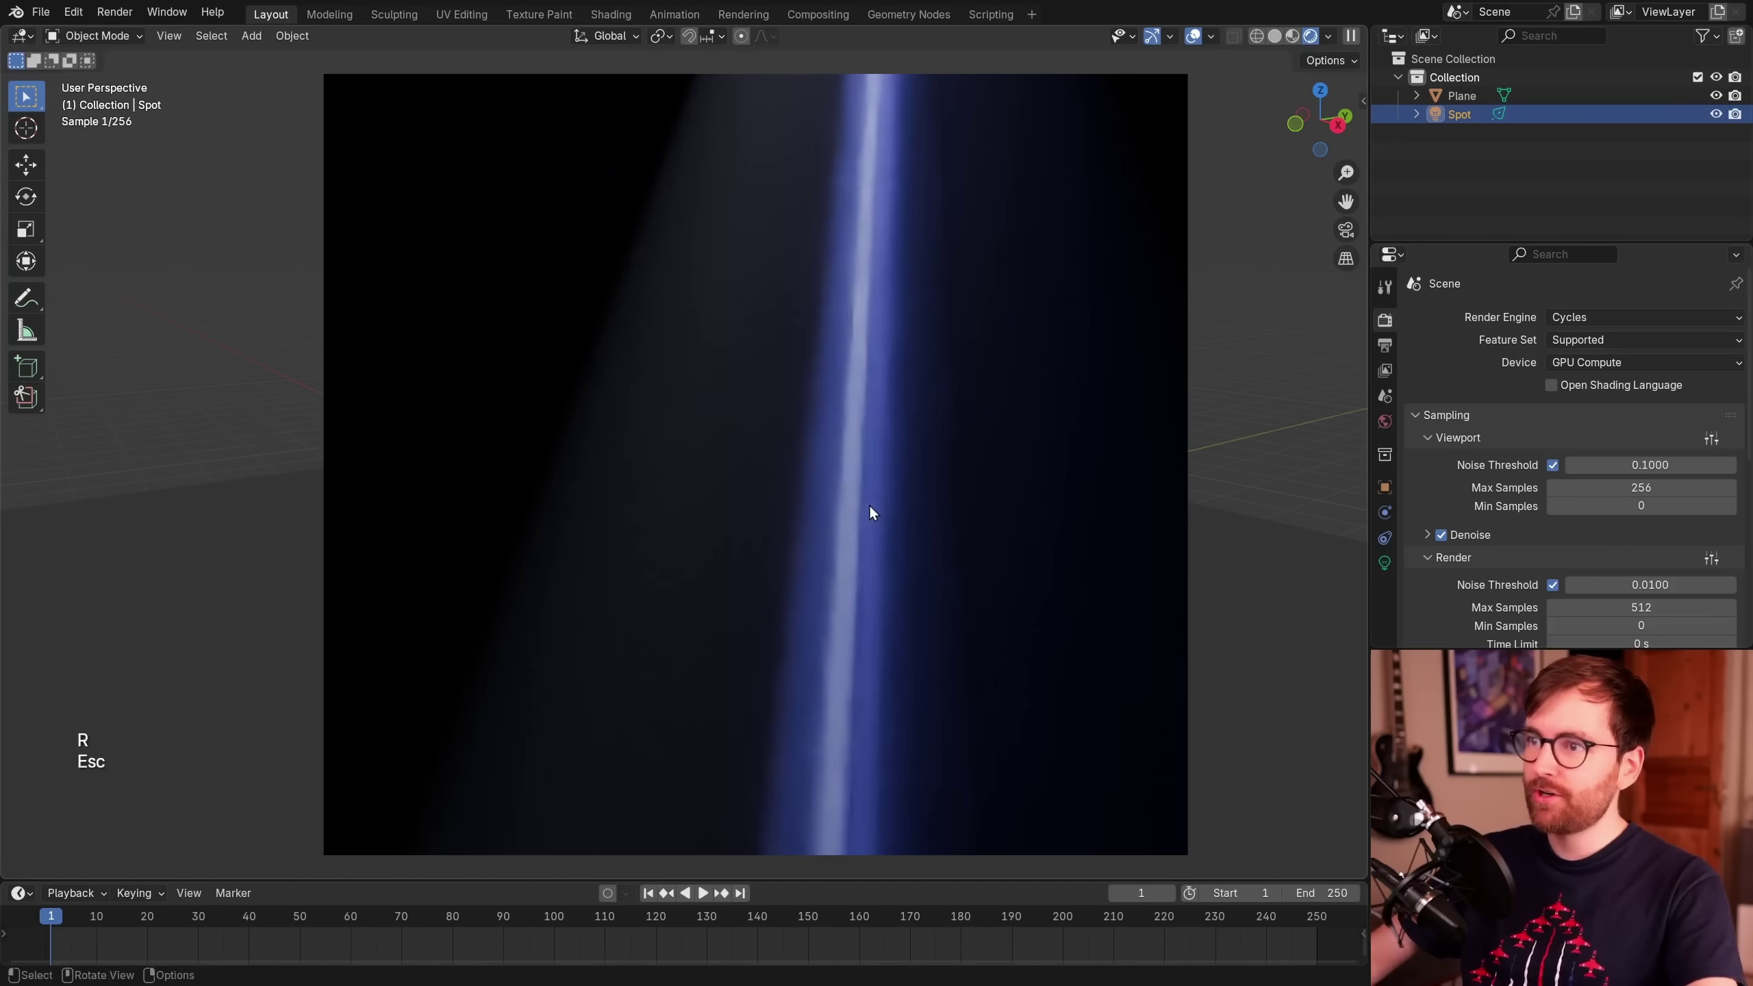
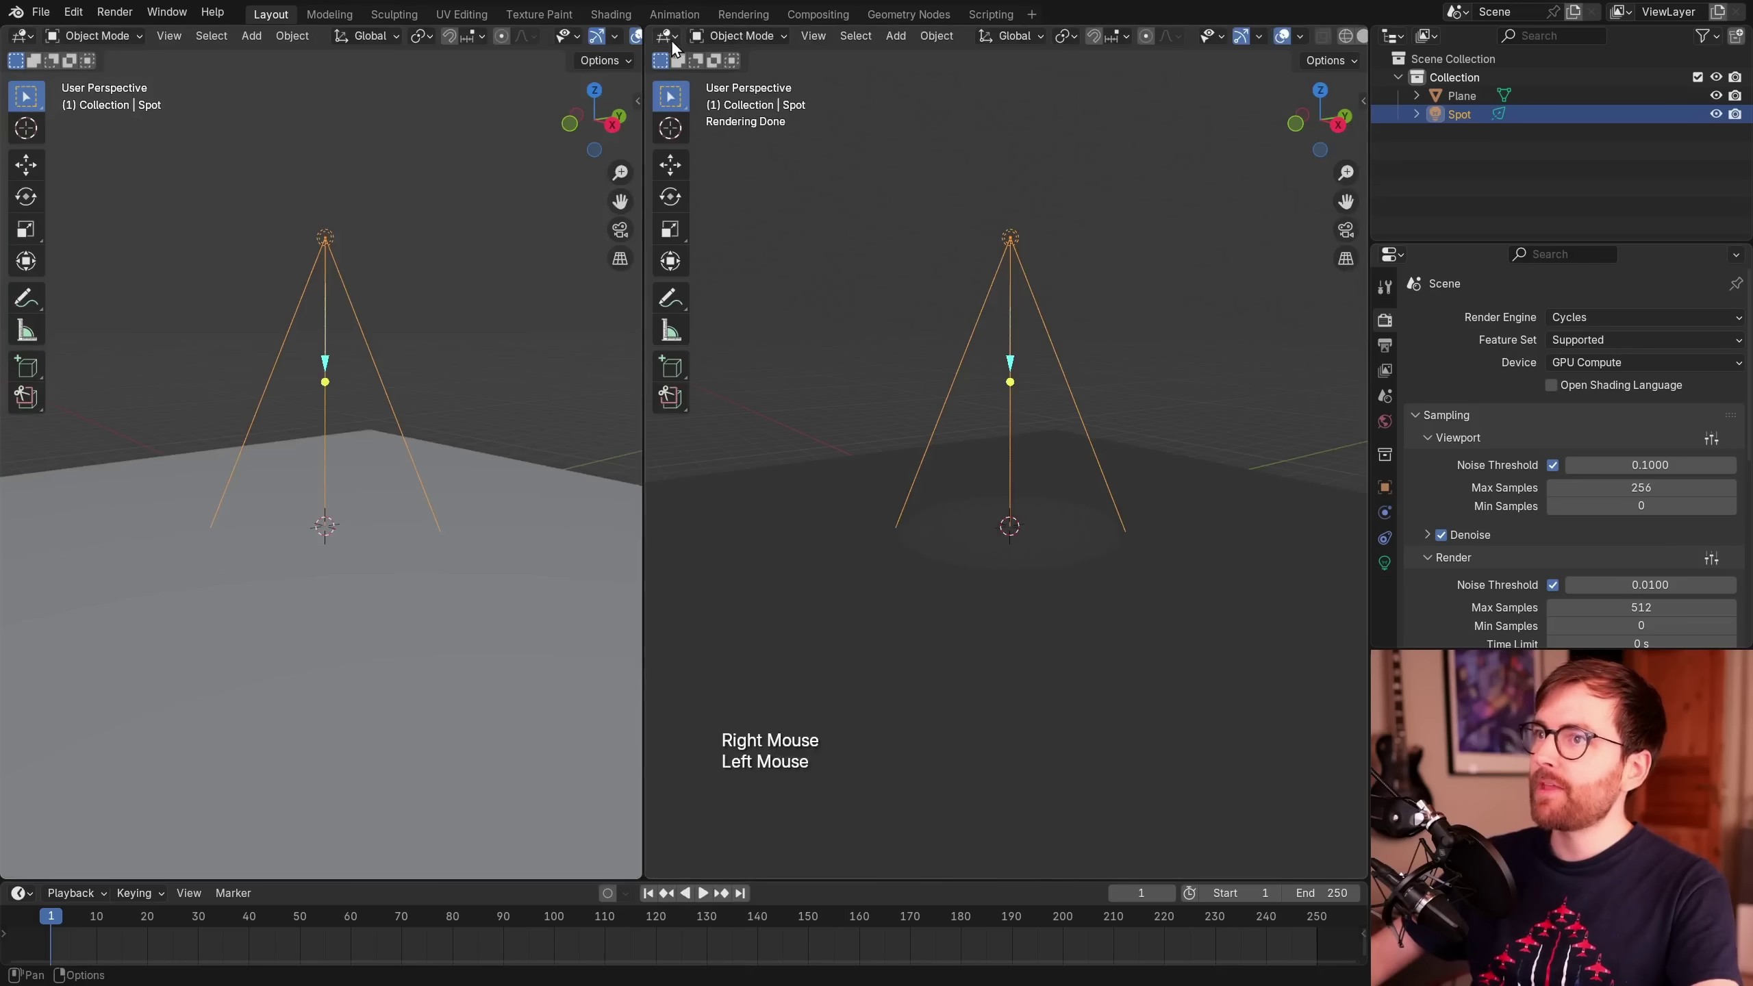
# - Show the World shader nodes in a second area beside the rendered 3D view and select the Background node
pyautogui.click(678, 45)
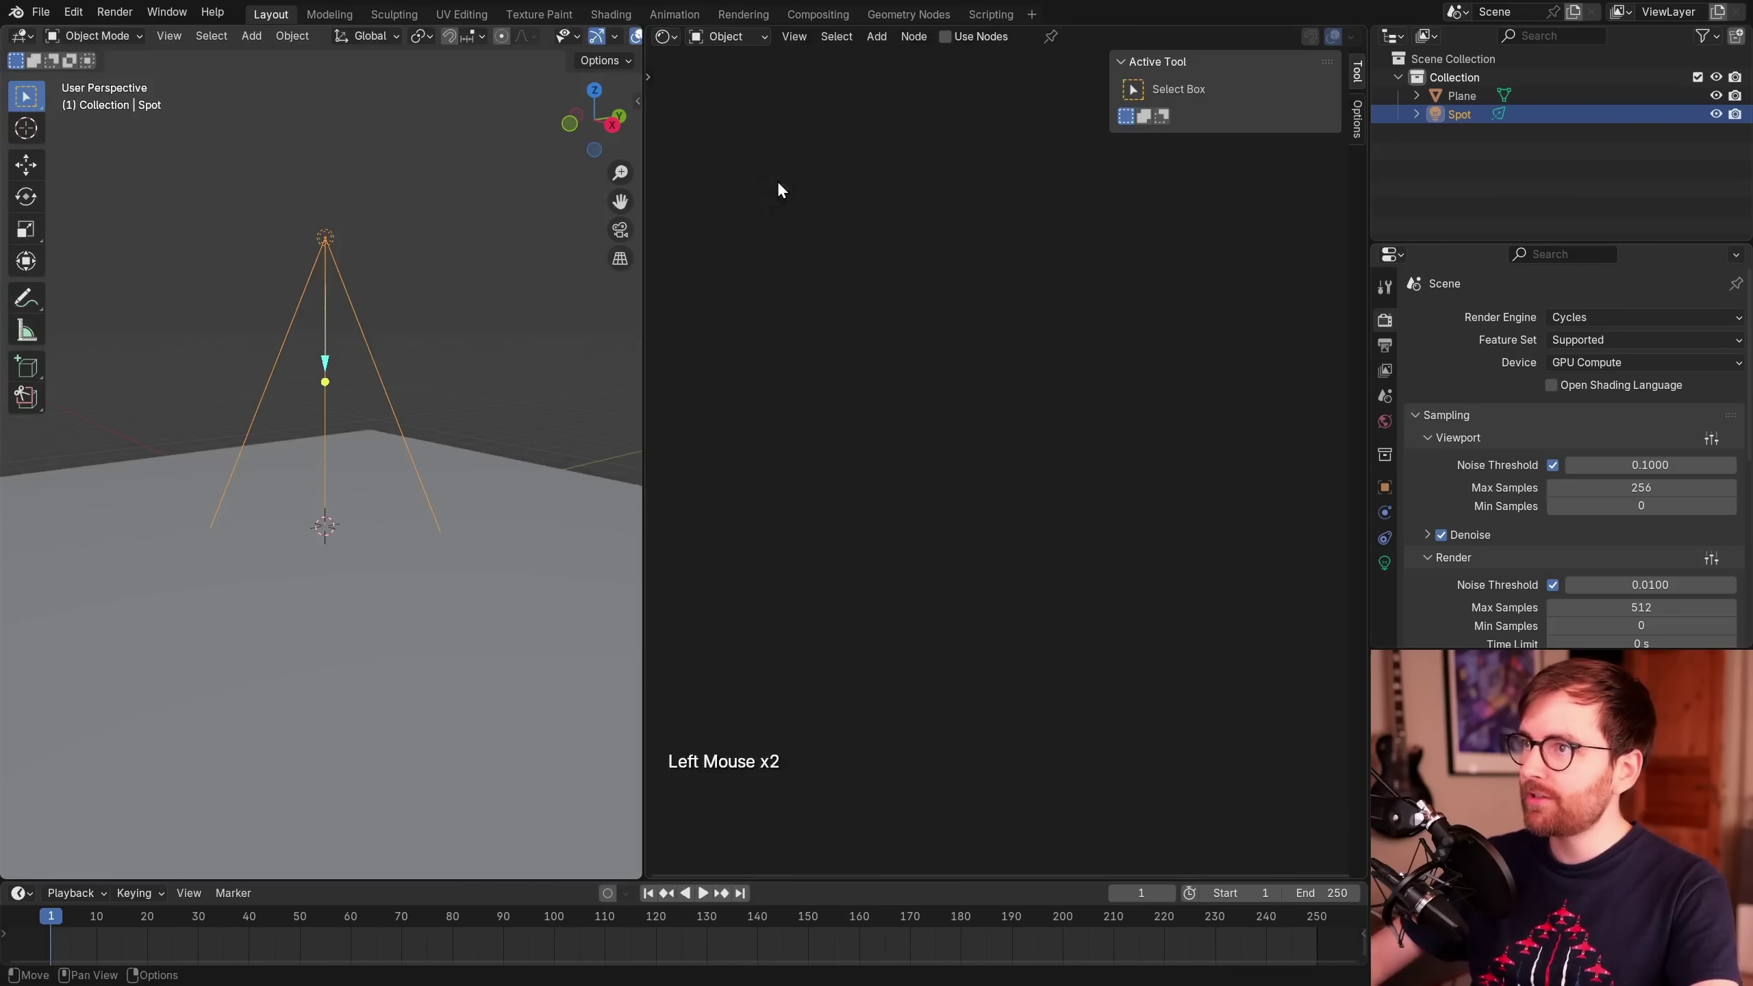
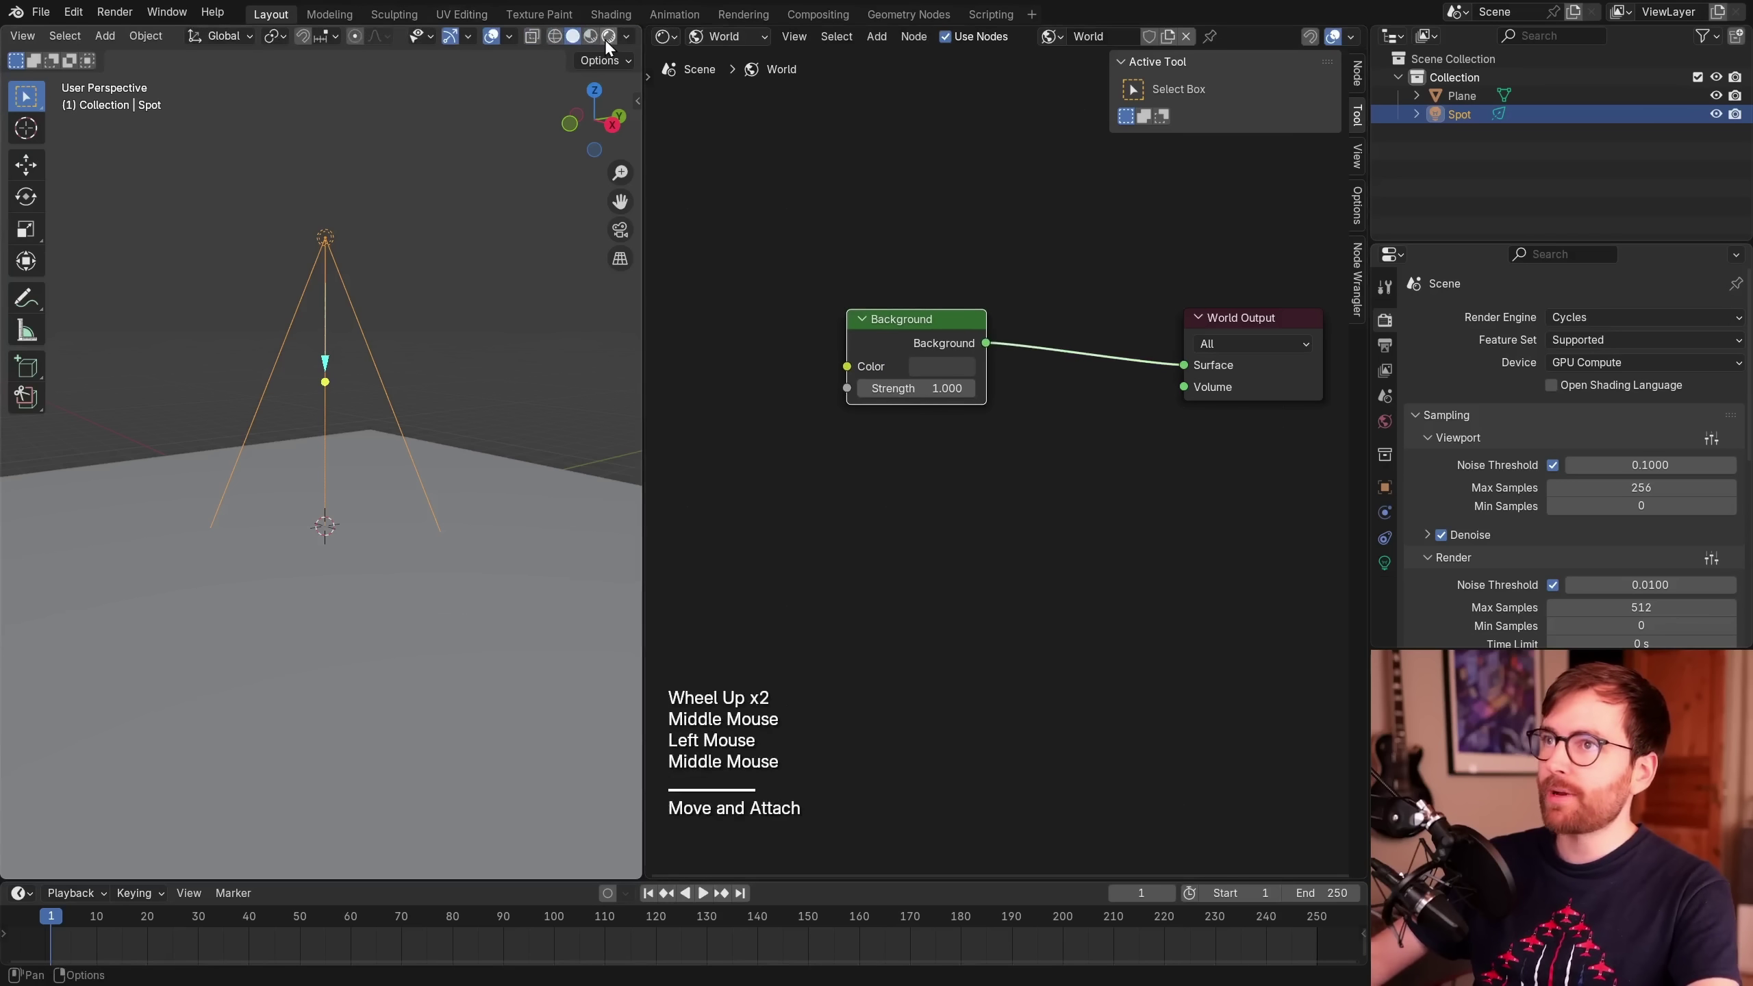
pyautogui.click(617, 46)
pyautogui.scroll(3)
pyautogui.middleClick(1121, 213)
pyautogui.click(934, 339)
# - Delete the Background node and add a Volume Scatter at density 0.1 feeding the World volume output
pyautogui.press('x')
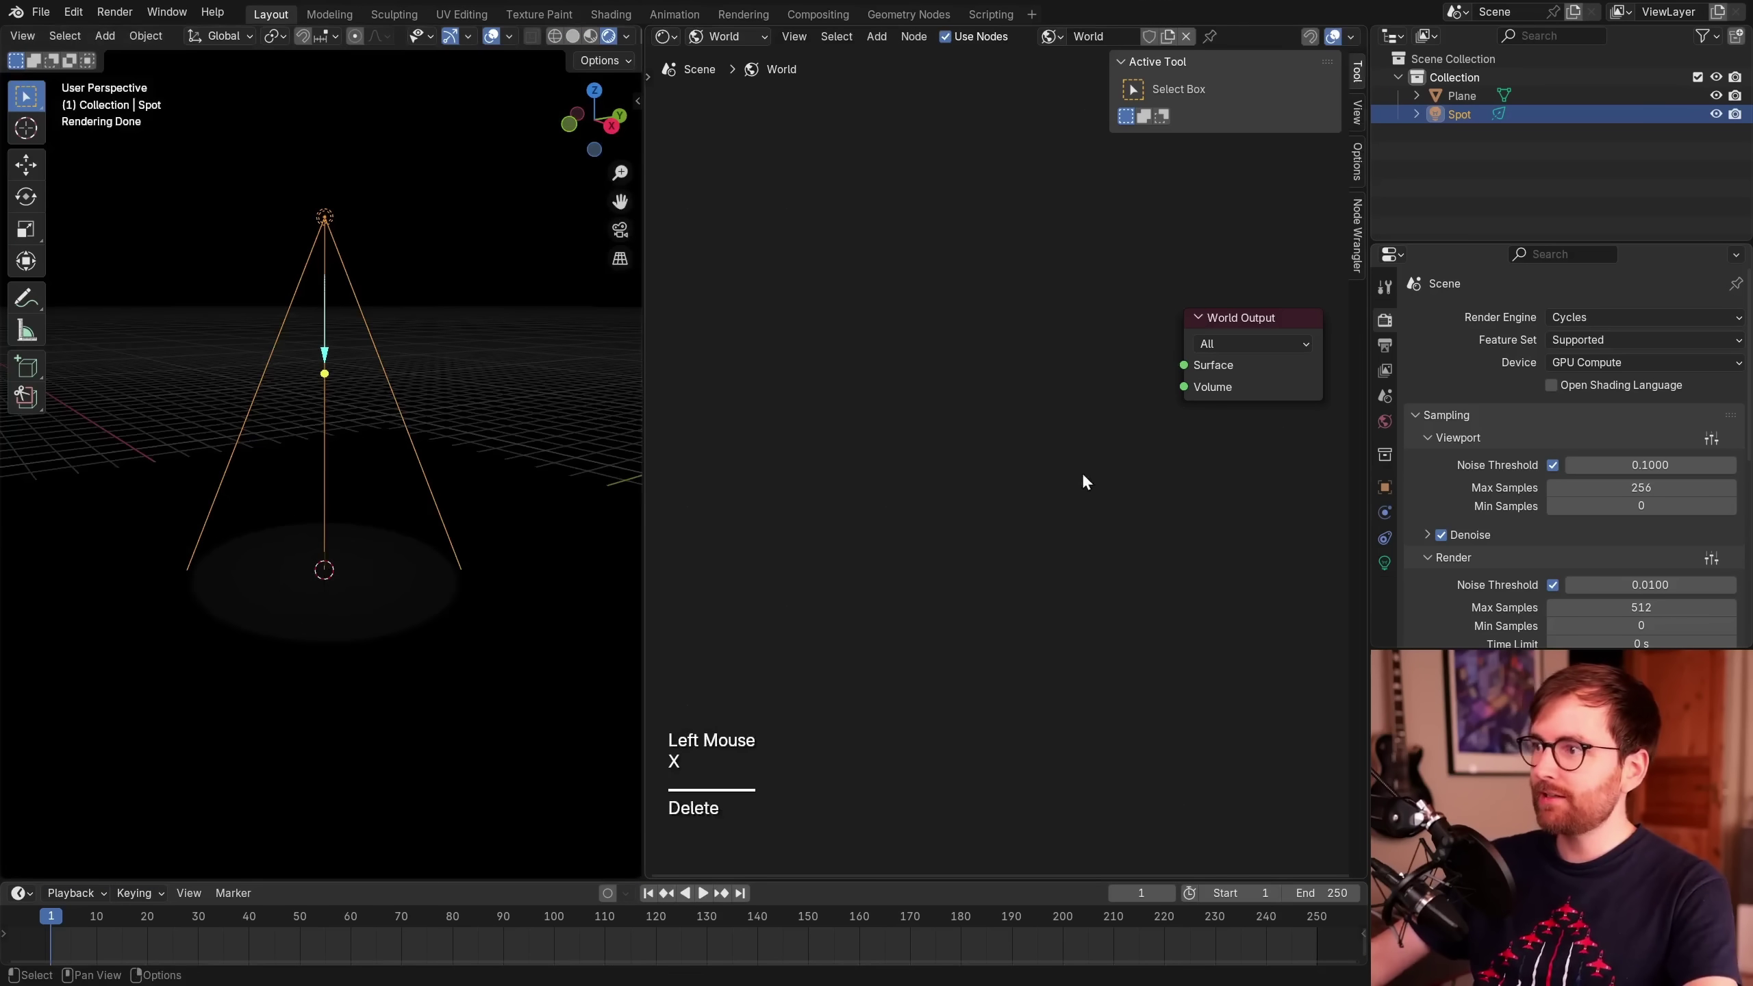
pyautogui.middleClick(420, 442)
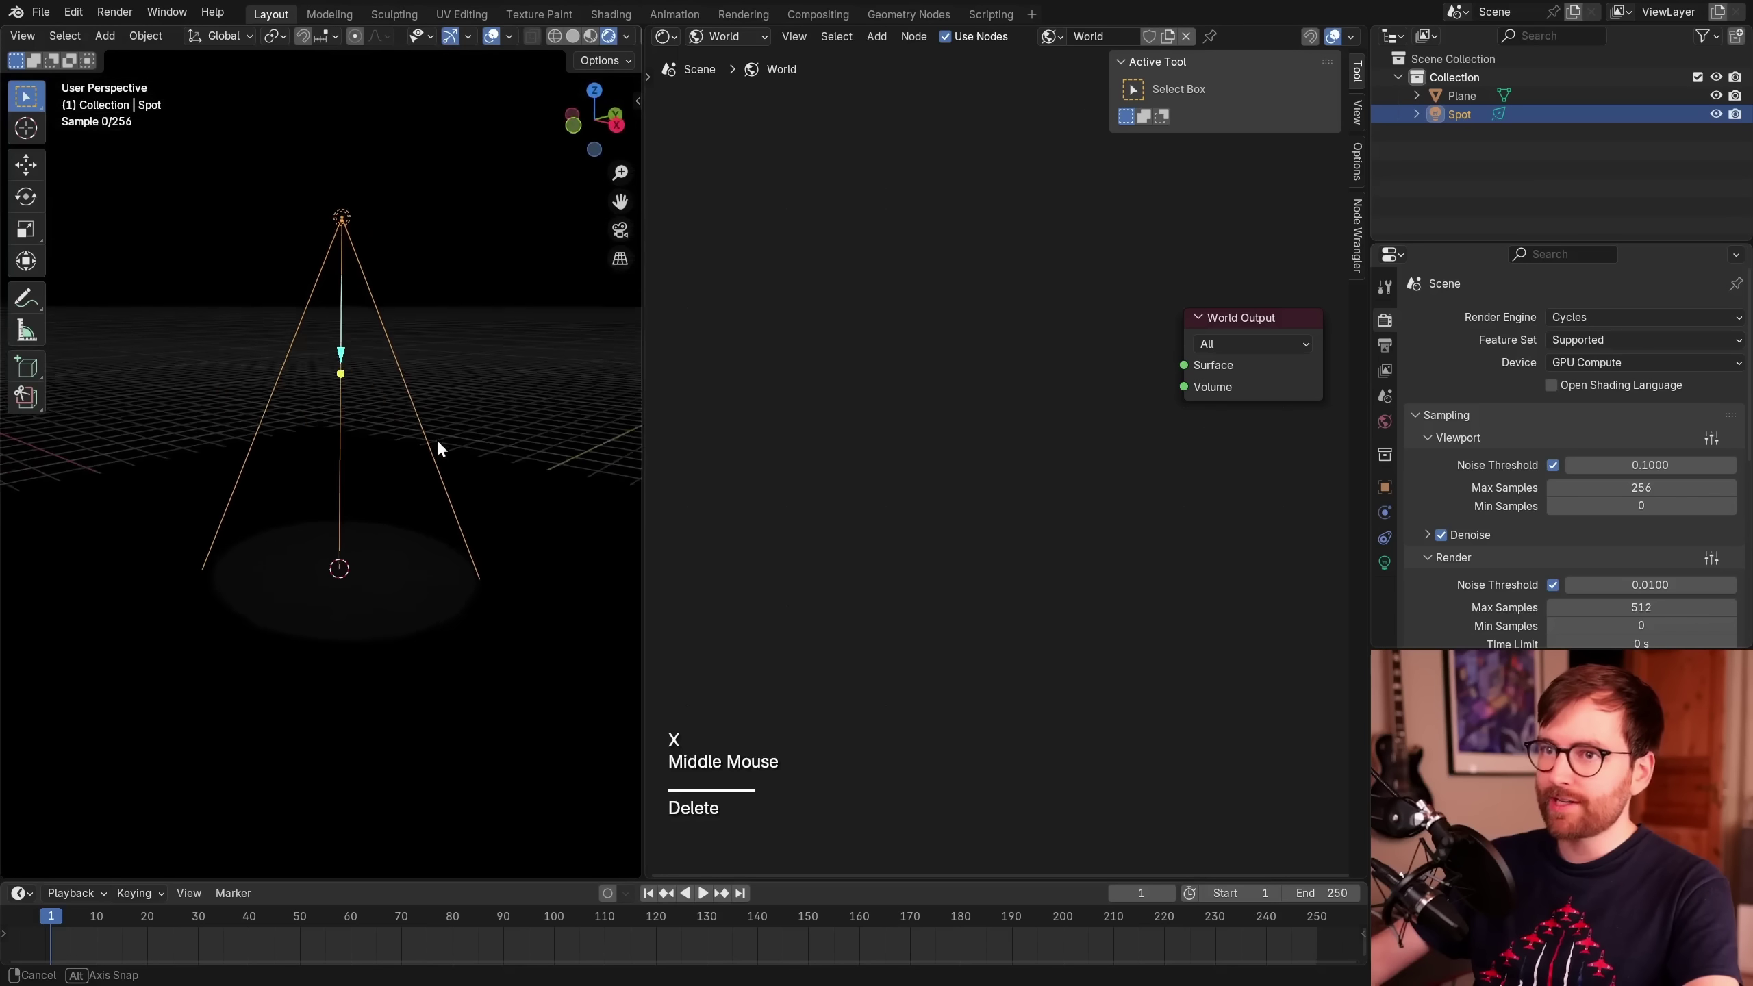
pyautogui.press('shift+a')
pyautogui.press('shift+a')
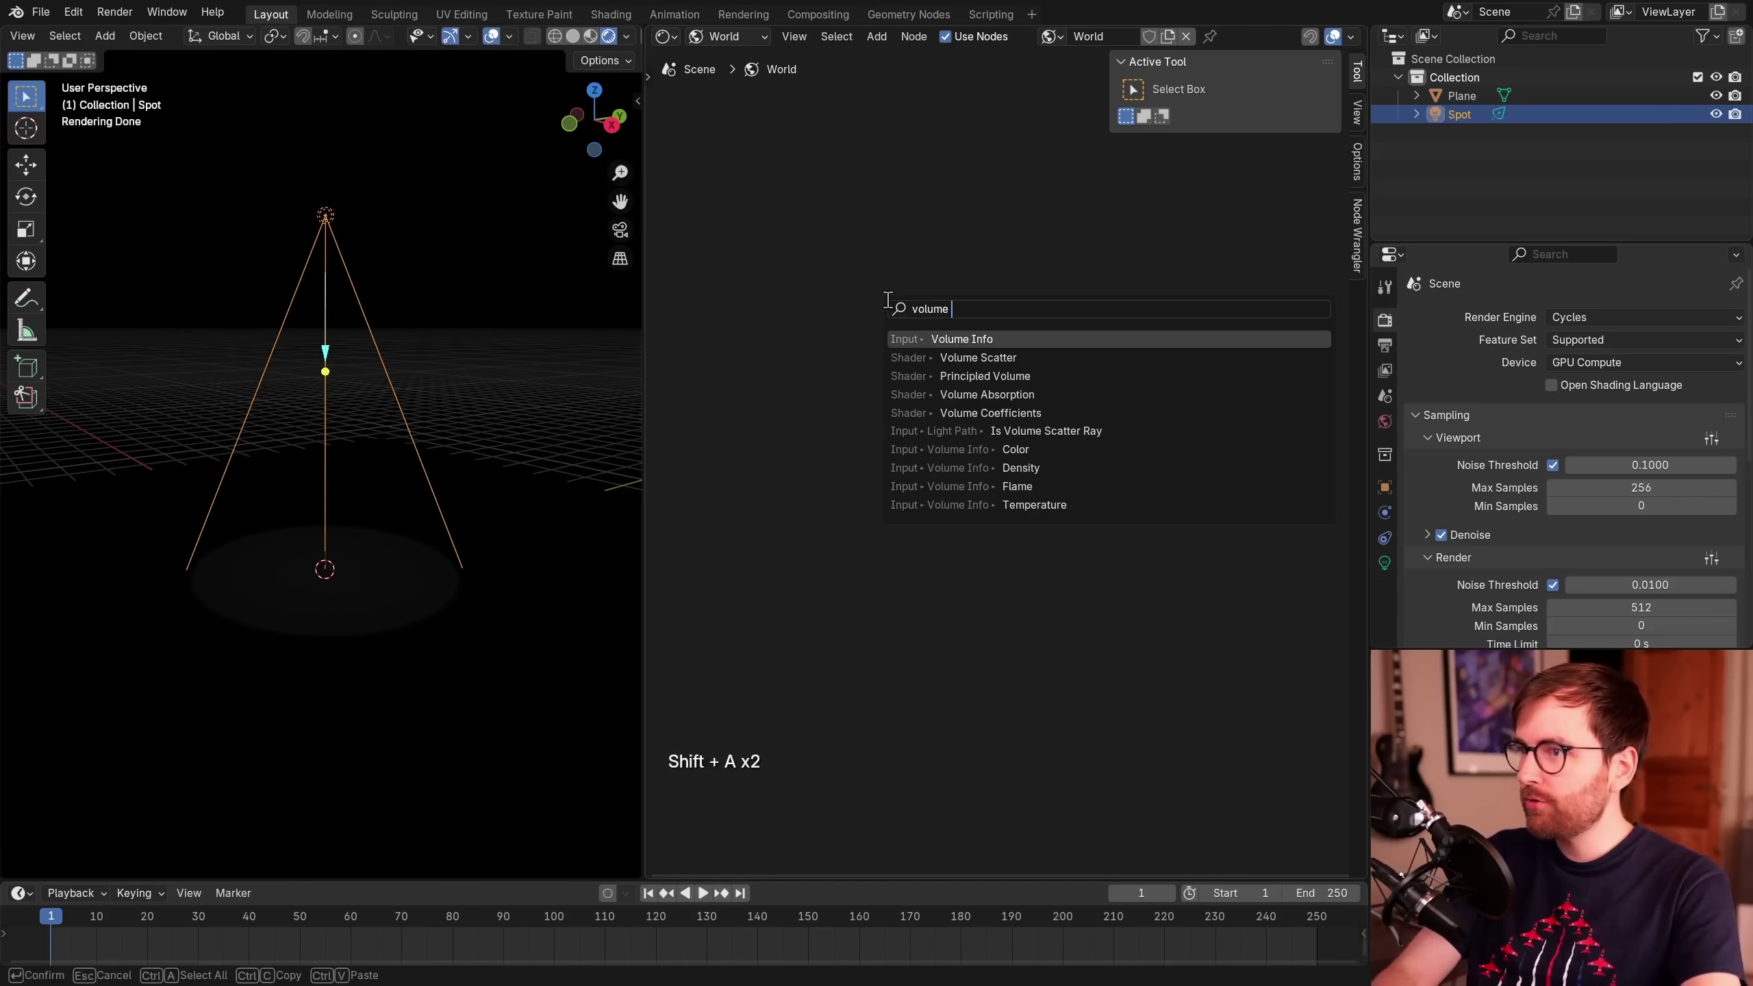
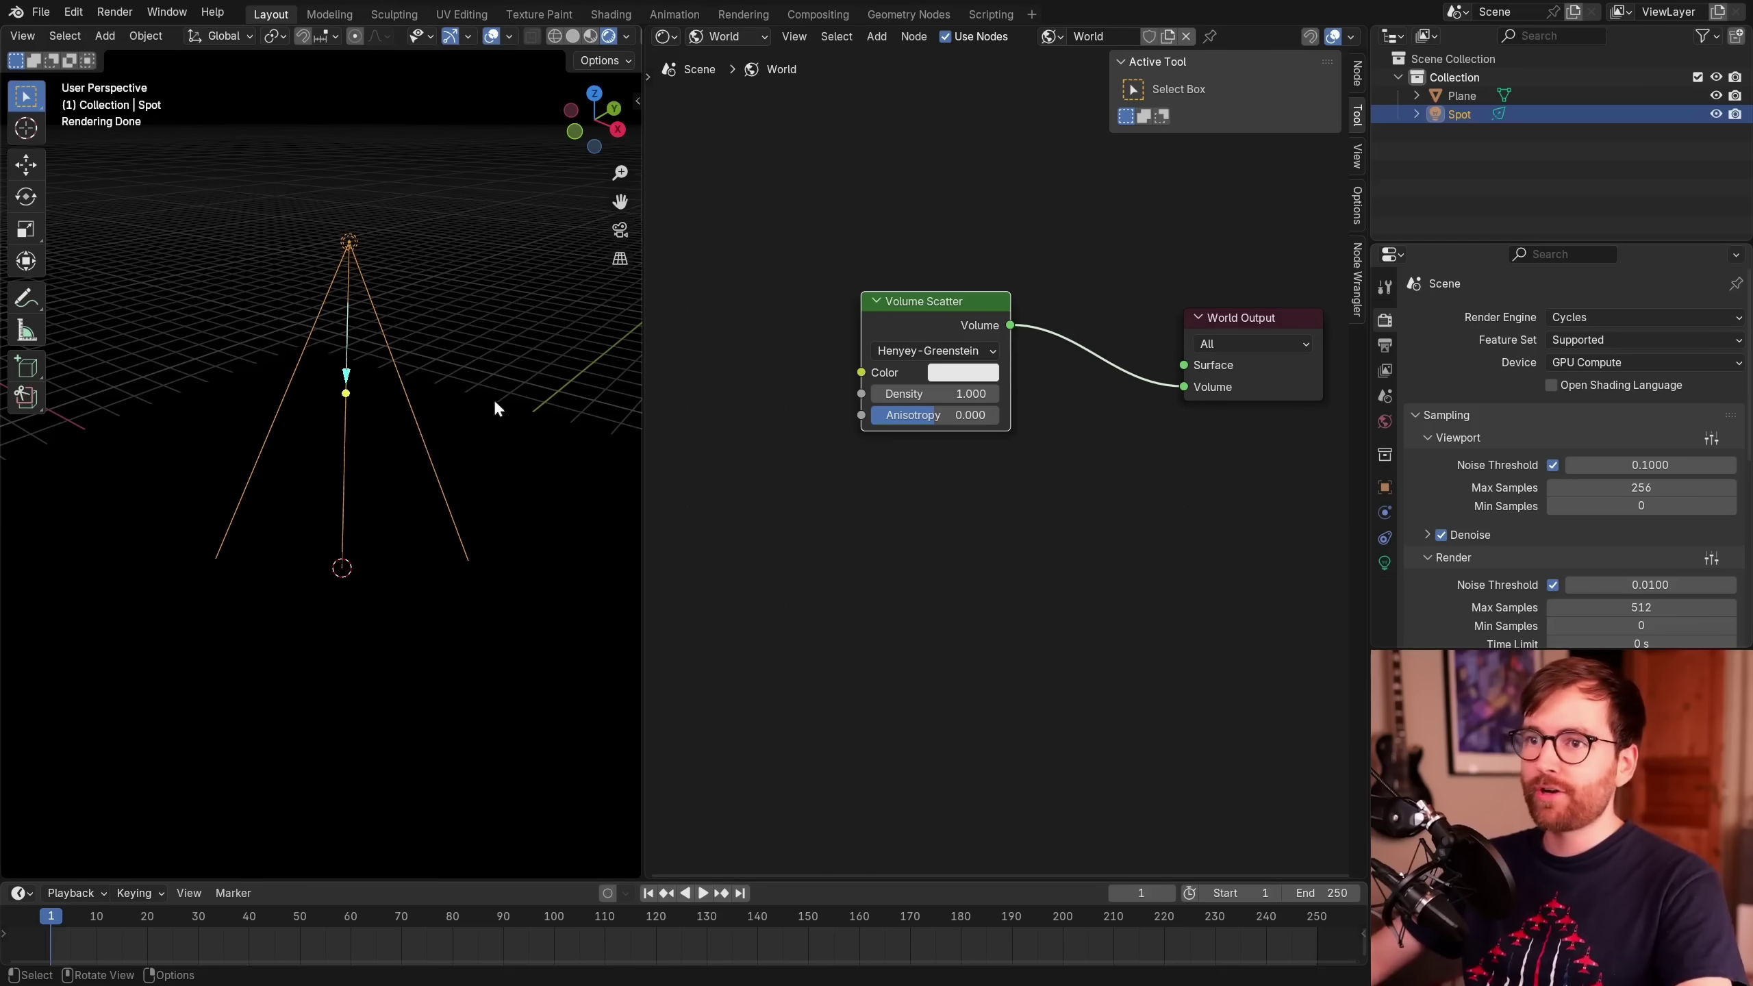
pyautogui.click(829, 386)
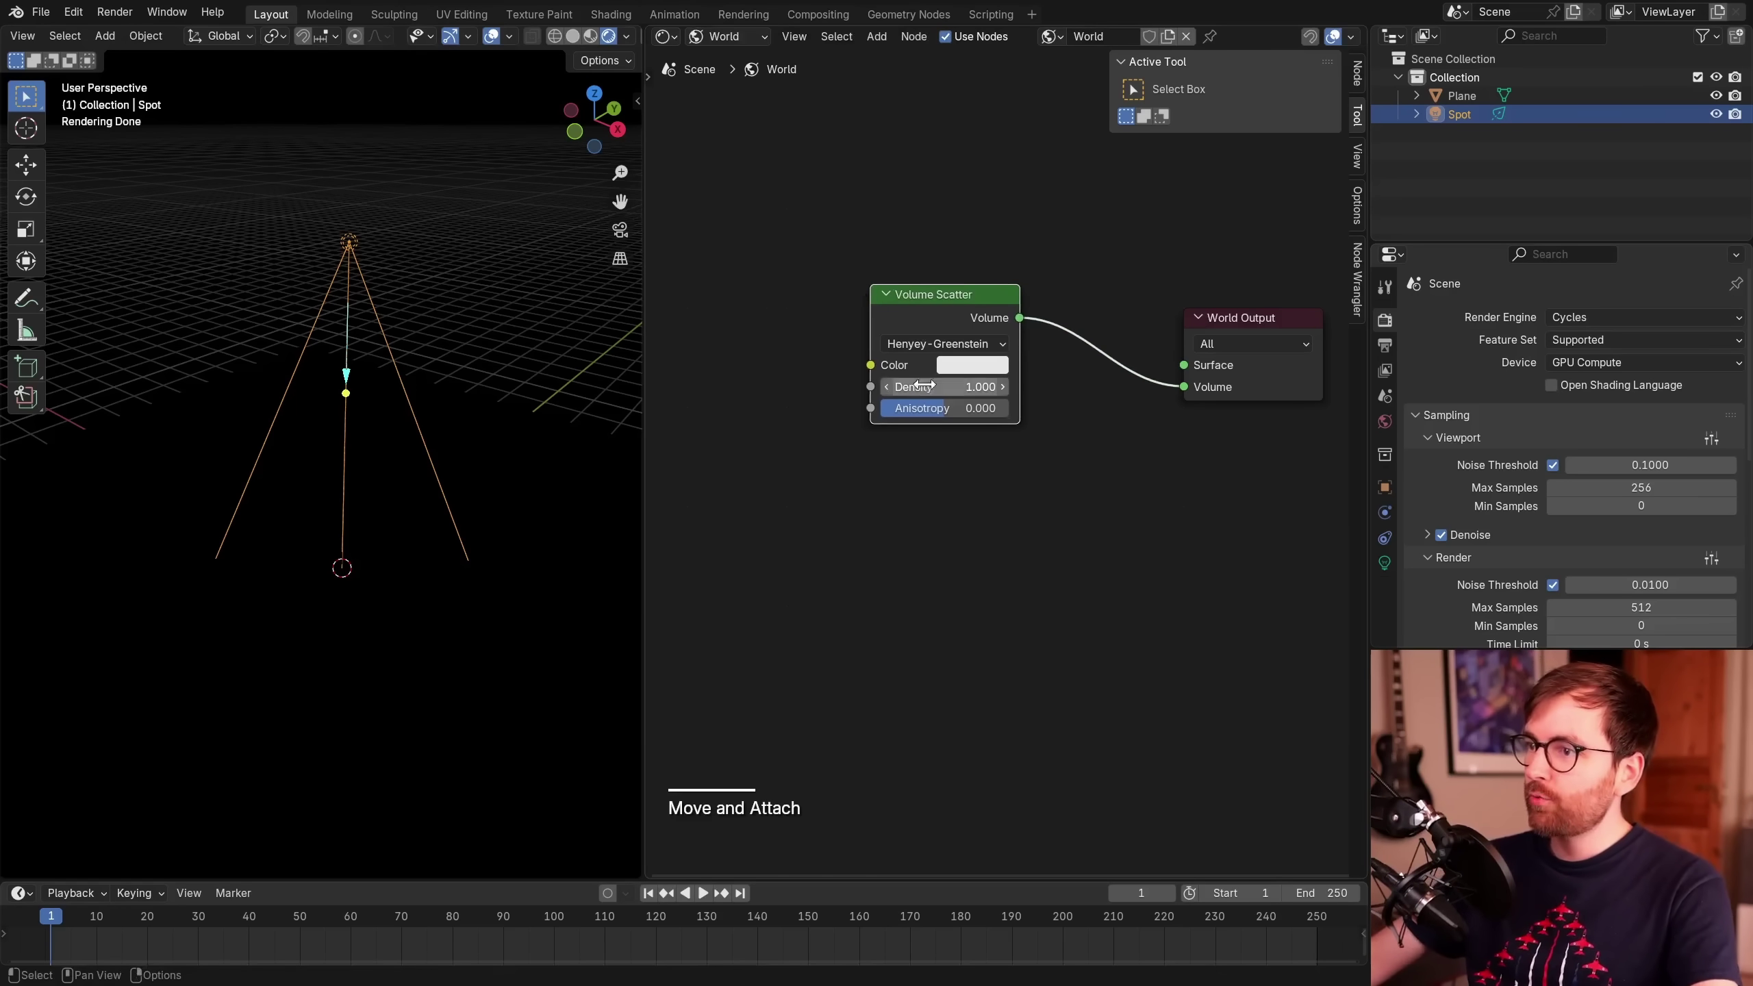
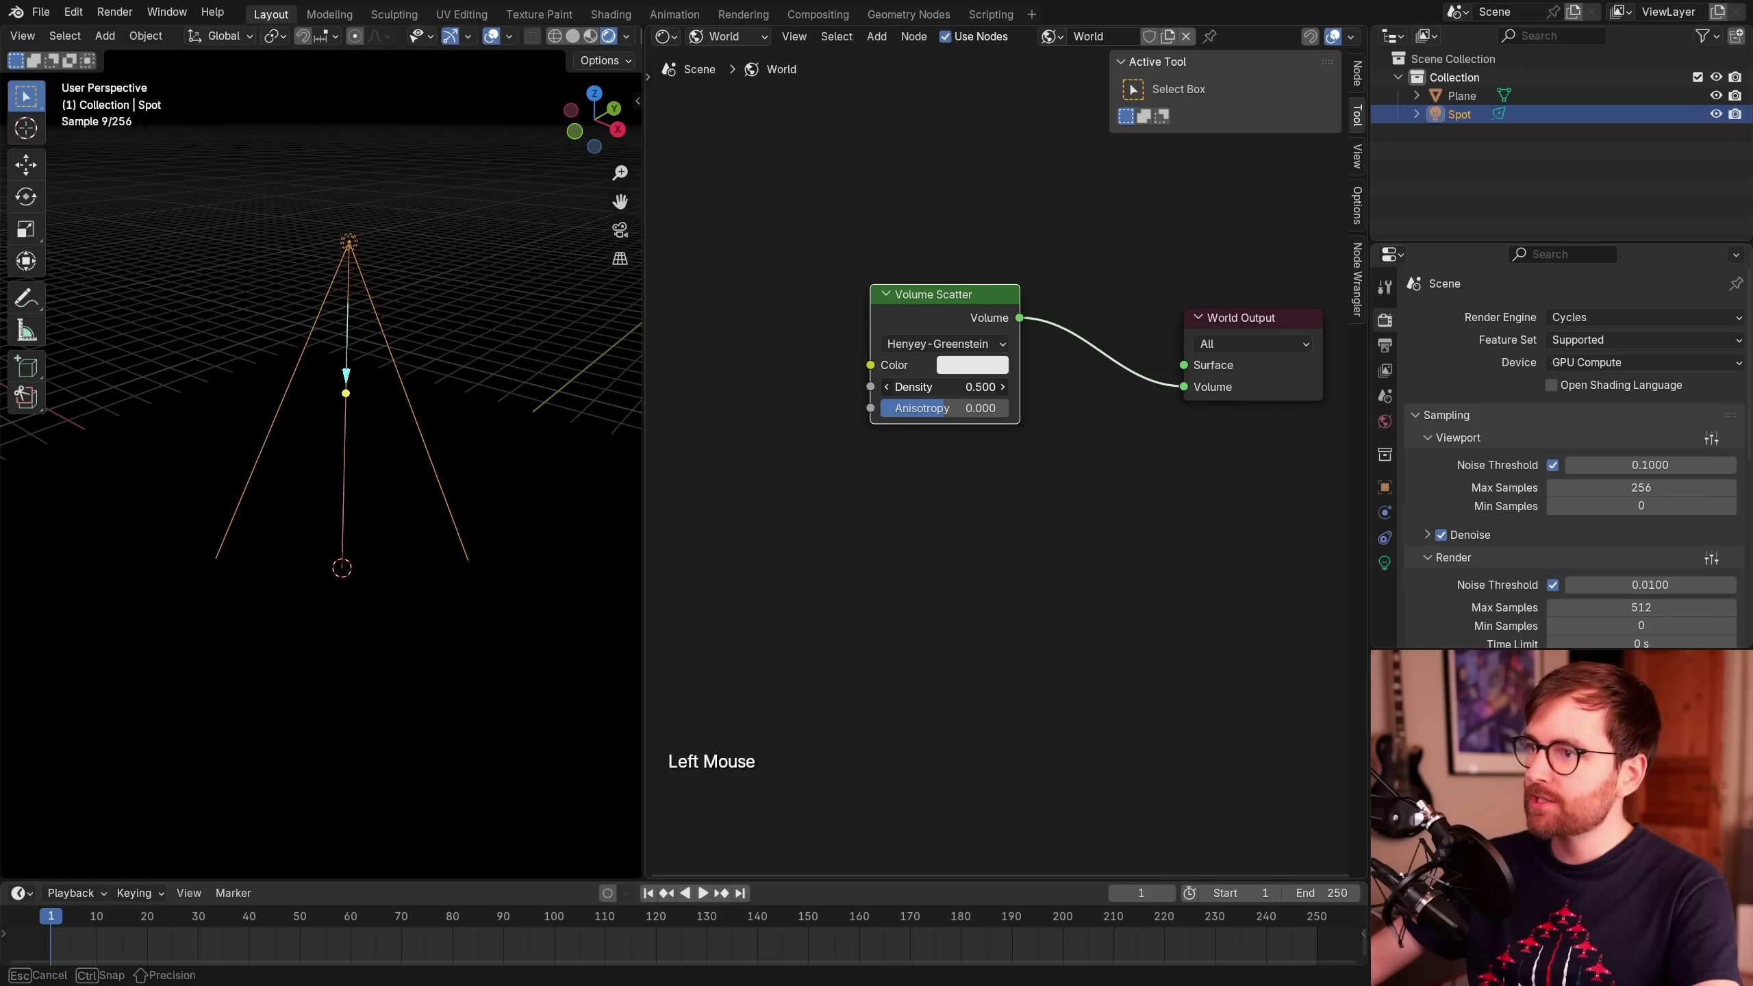
pyautogui.click(965, 502)
# - Hide the viewport overlays to view the foggy render cleanly
pyautogui.middleClick(429, 353)
pyautogui.scroll(3)
pyautogui.middleClick(471, 263)
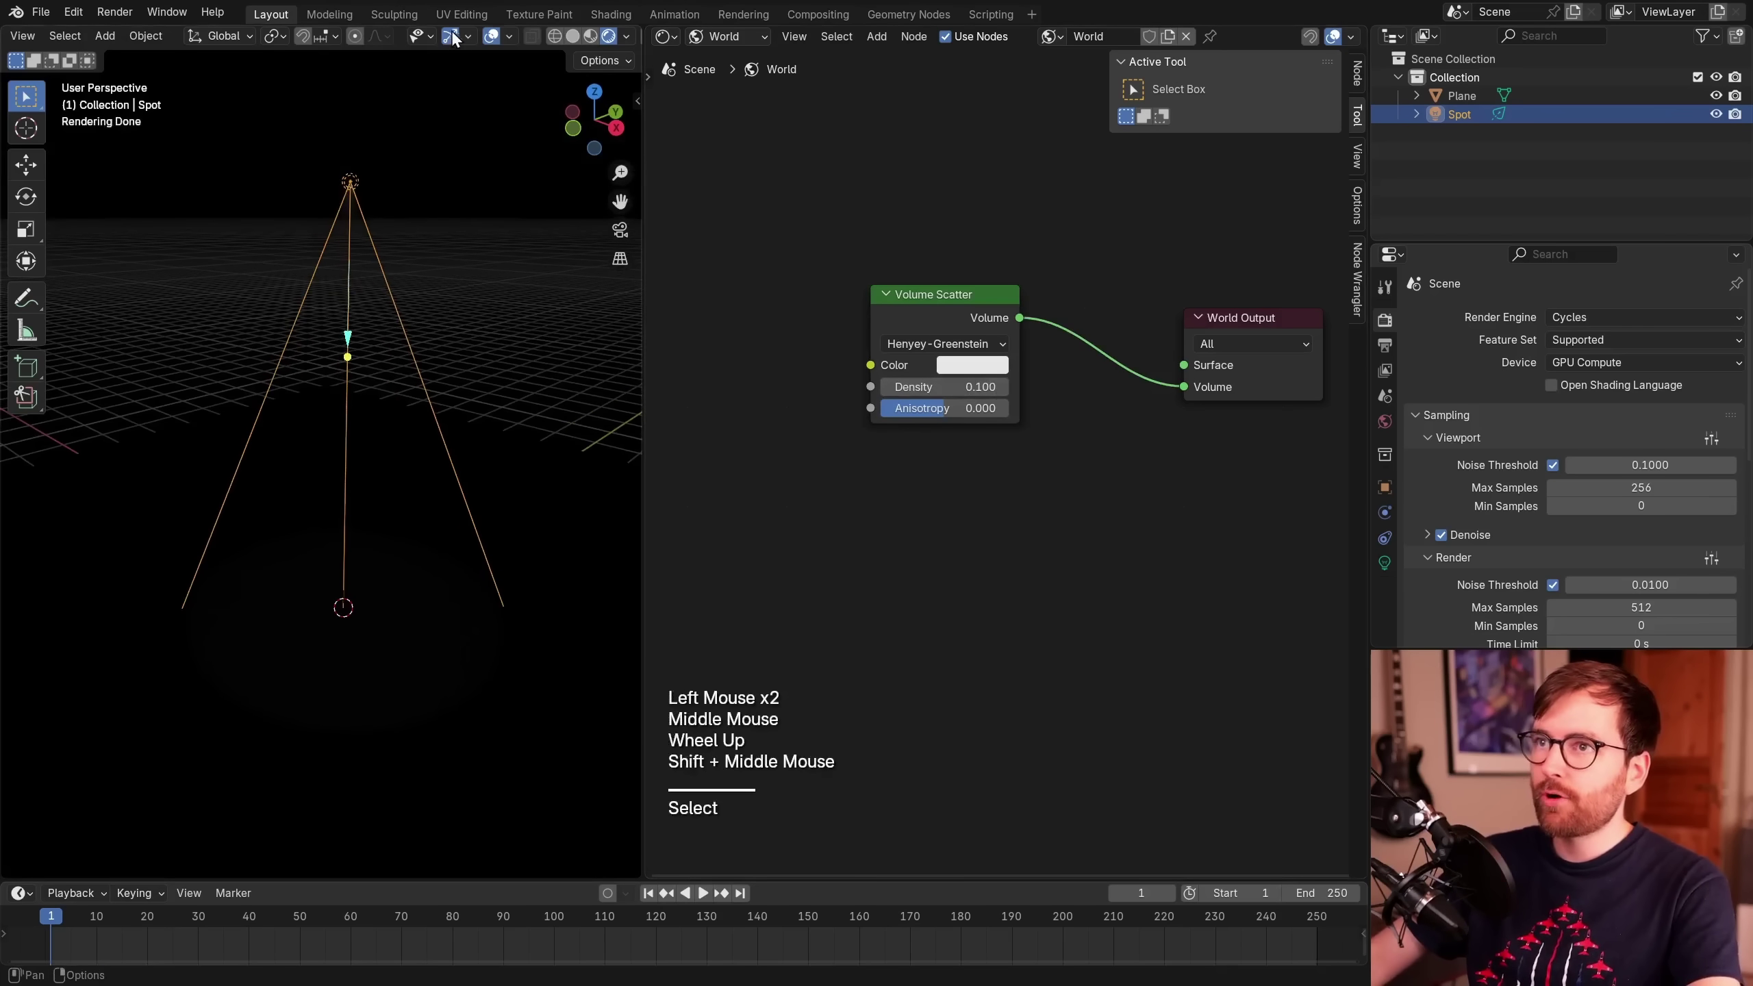
pyautogui.click(462, 37)
pyautogui.middleClick(519, 58)
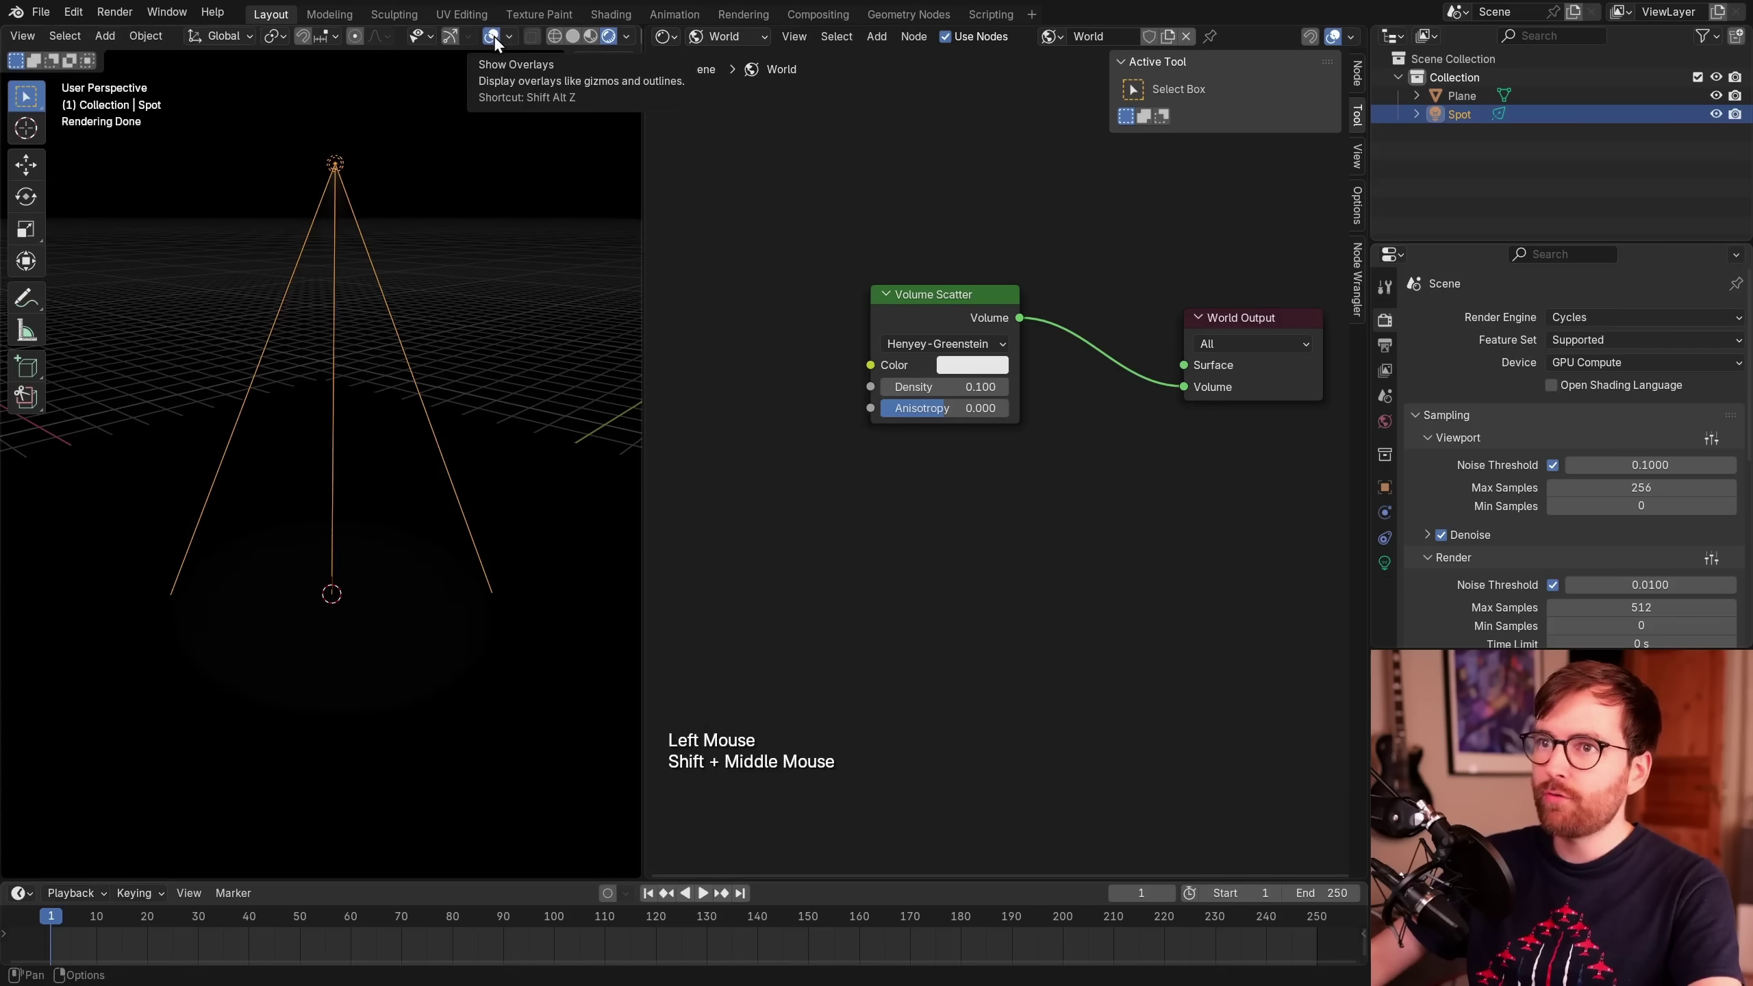
# - Widen the 3D viewport to inspect the volumetric spotlight beam
pyautogui.click(499, 39)
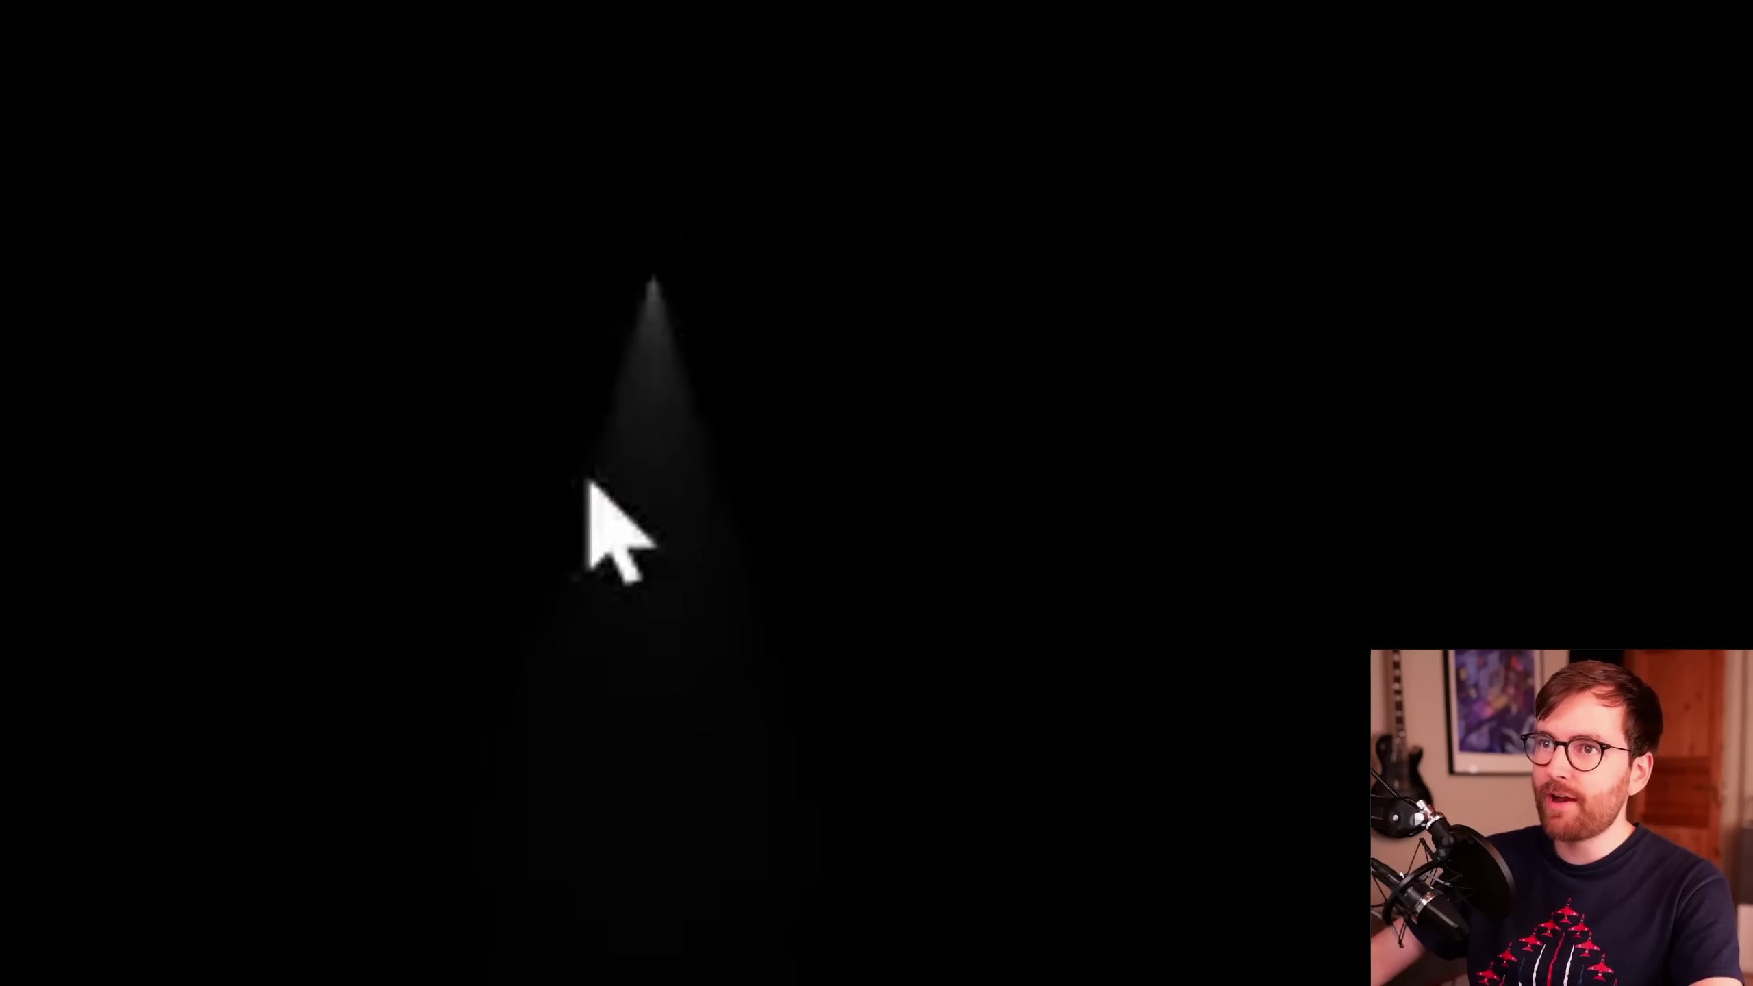
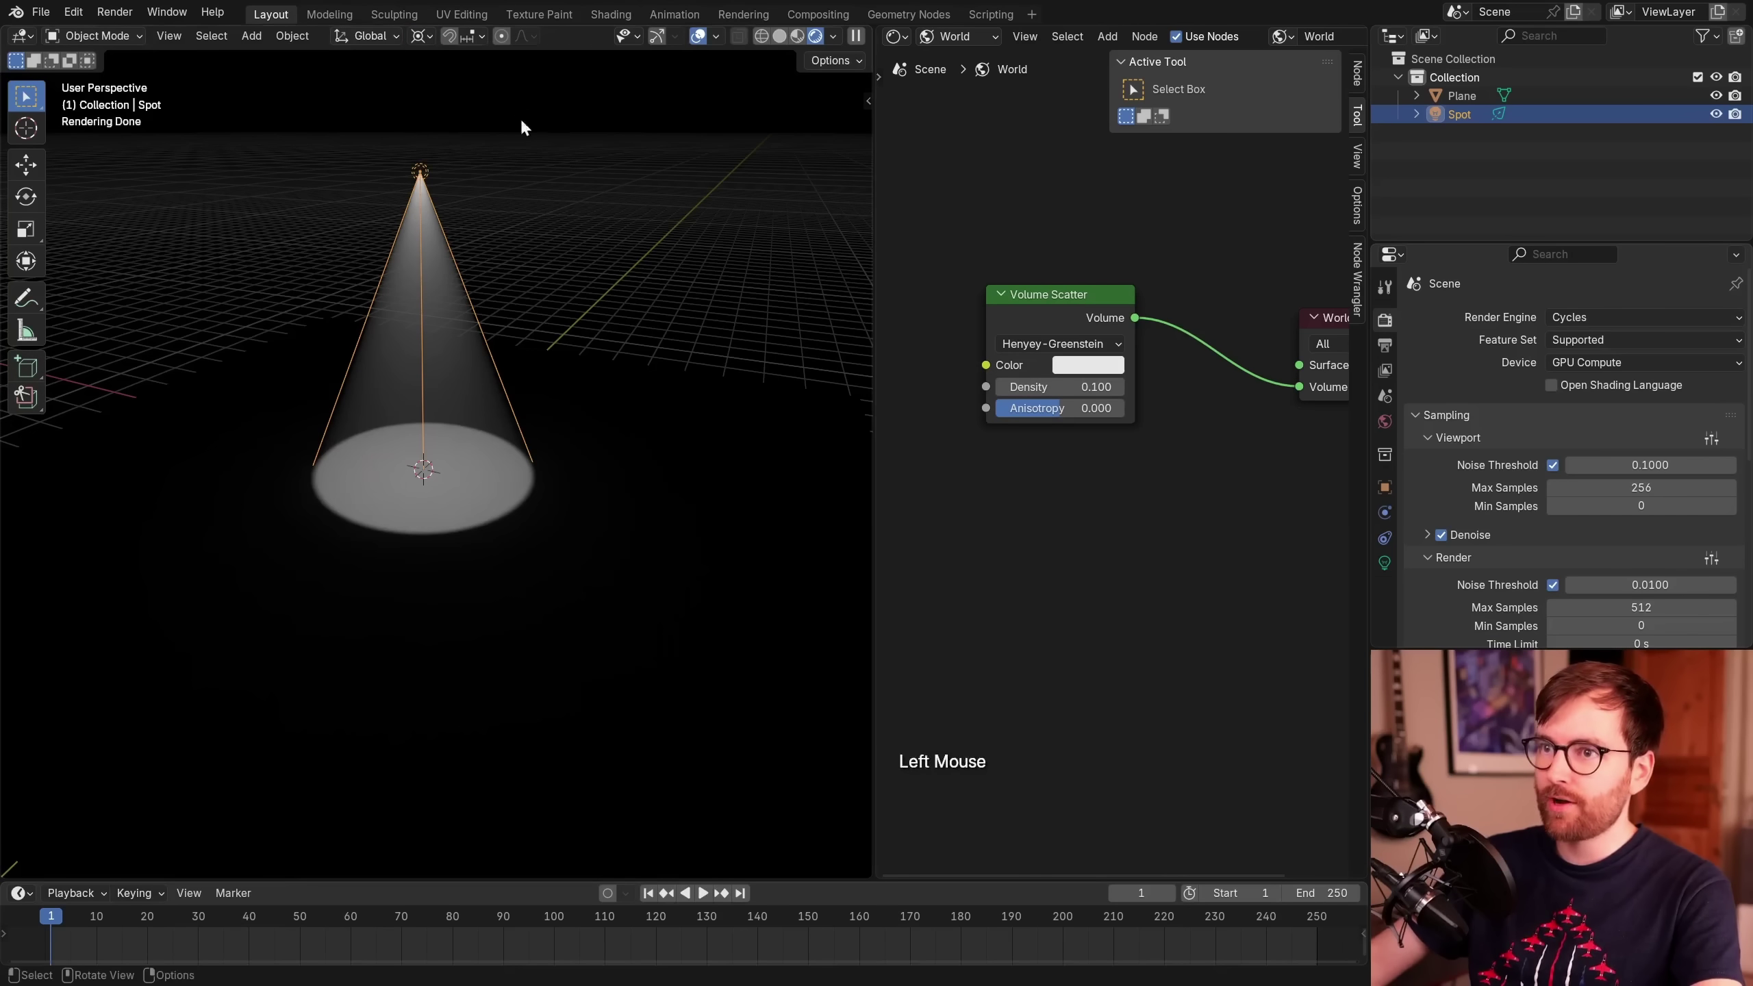
# - Rotate the spotlight sideways so its beam slants across the plane, then start adding an object
pyautogui.press('r')
pyautogui.click(708, 419)
pyautogui.scroll(3)
pyautogui.middleClick(638, 449)
pyautogui.press('shift+a')
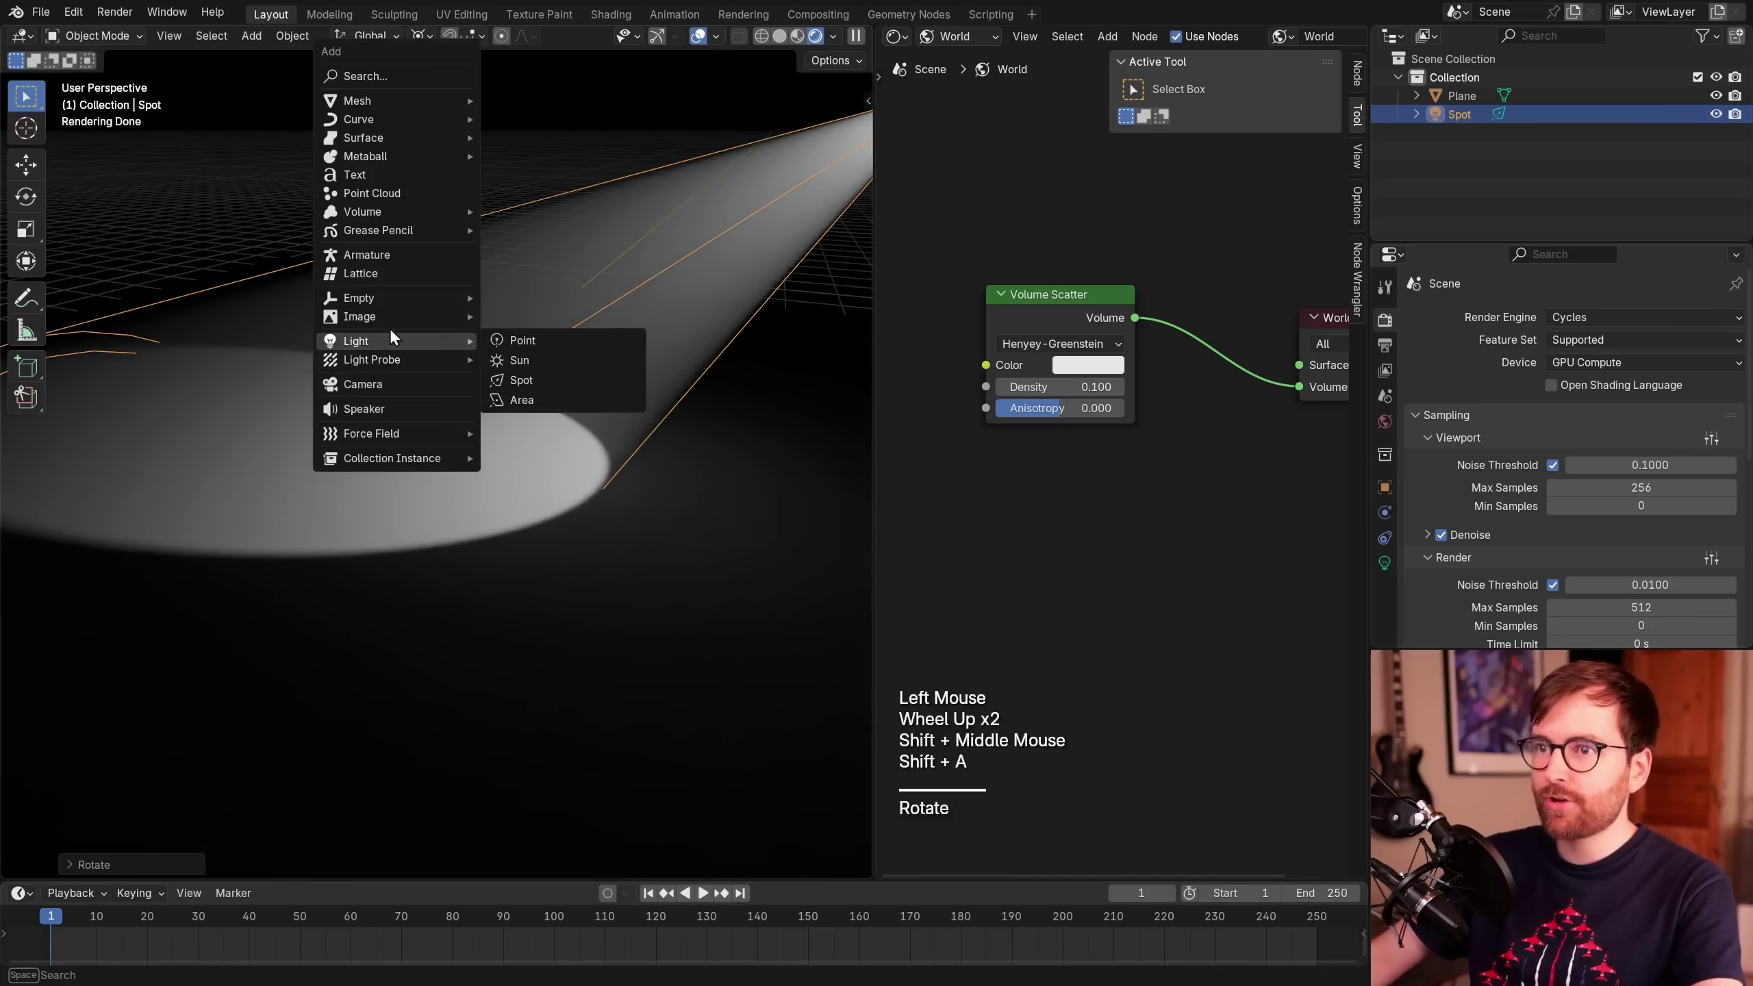
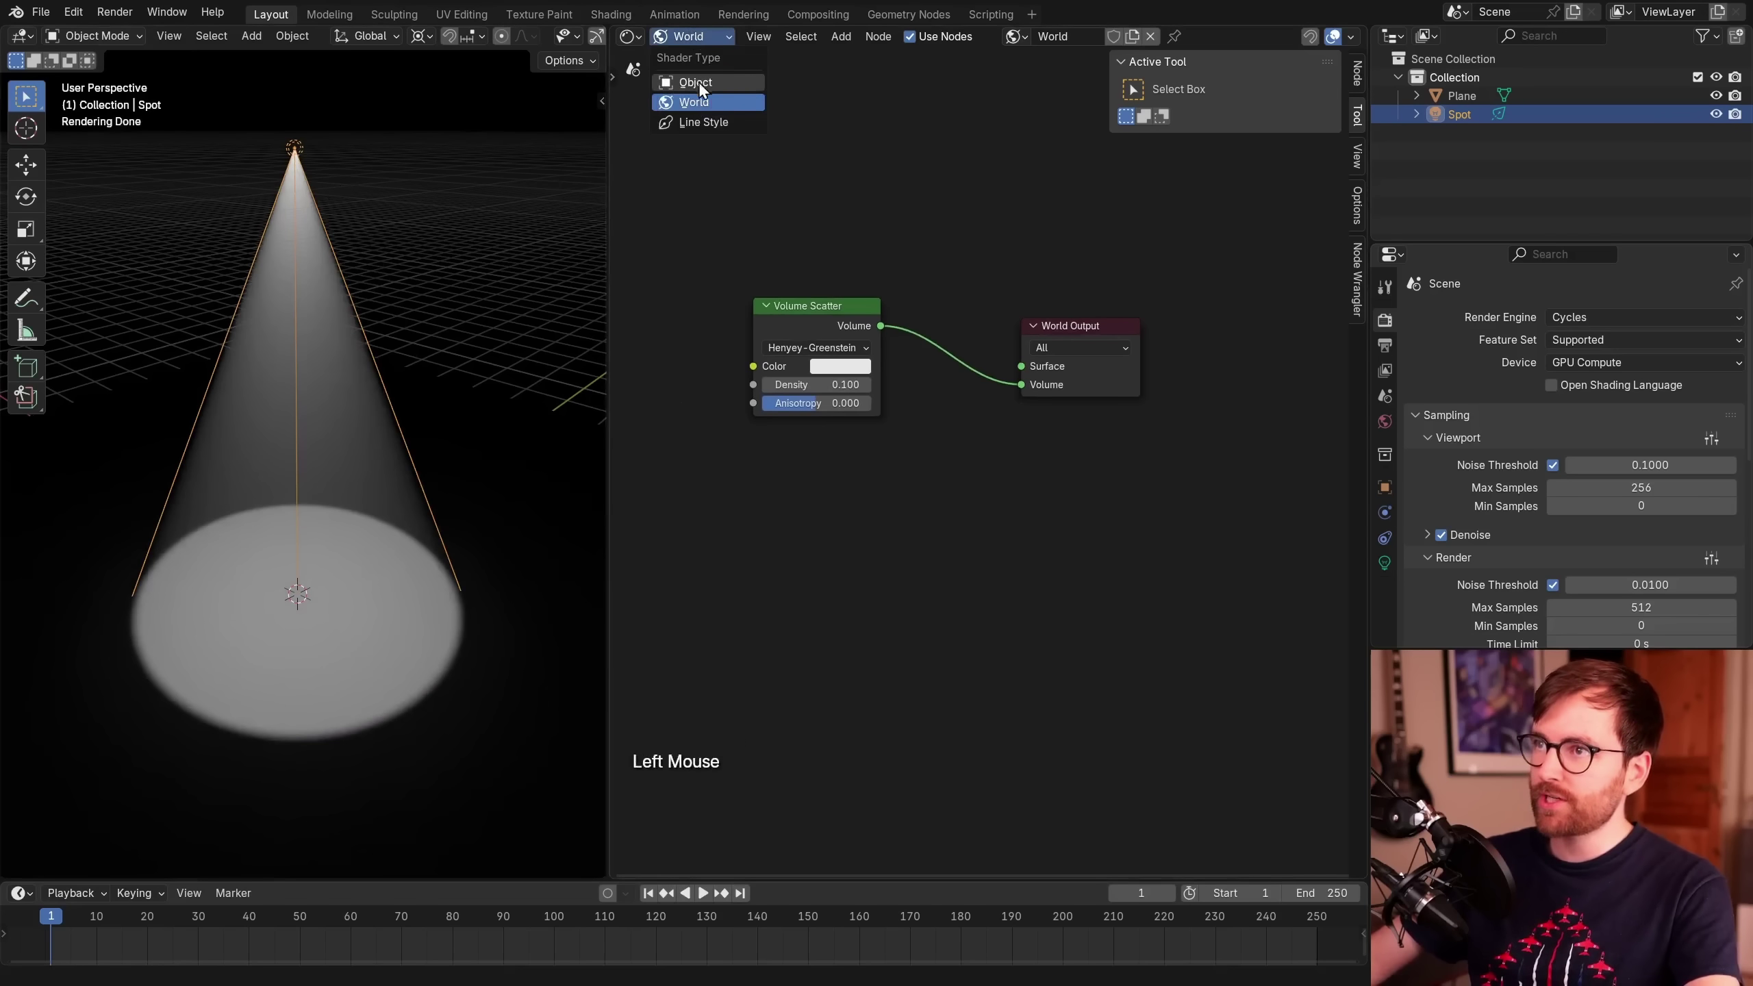
# - Switch the Shader Editor to the spotlight object and enable node-based shading for it
pyautogui.middleClick(423, 283)
pyautogui.click(317, 150)
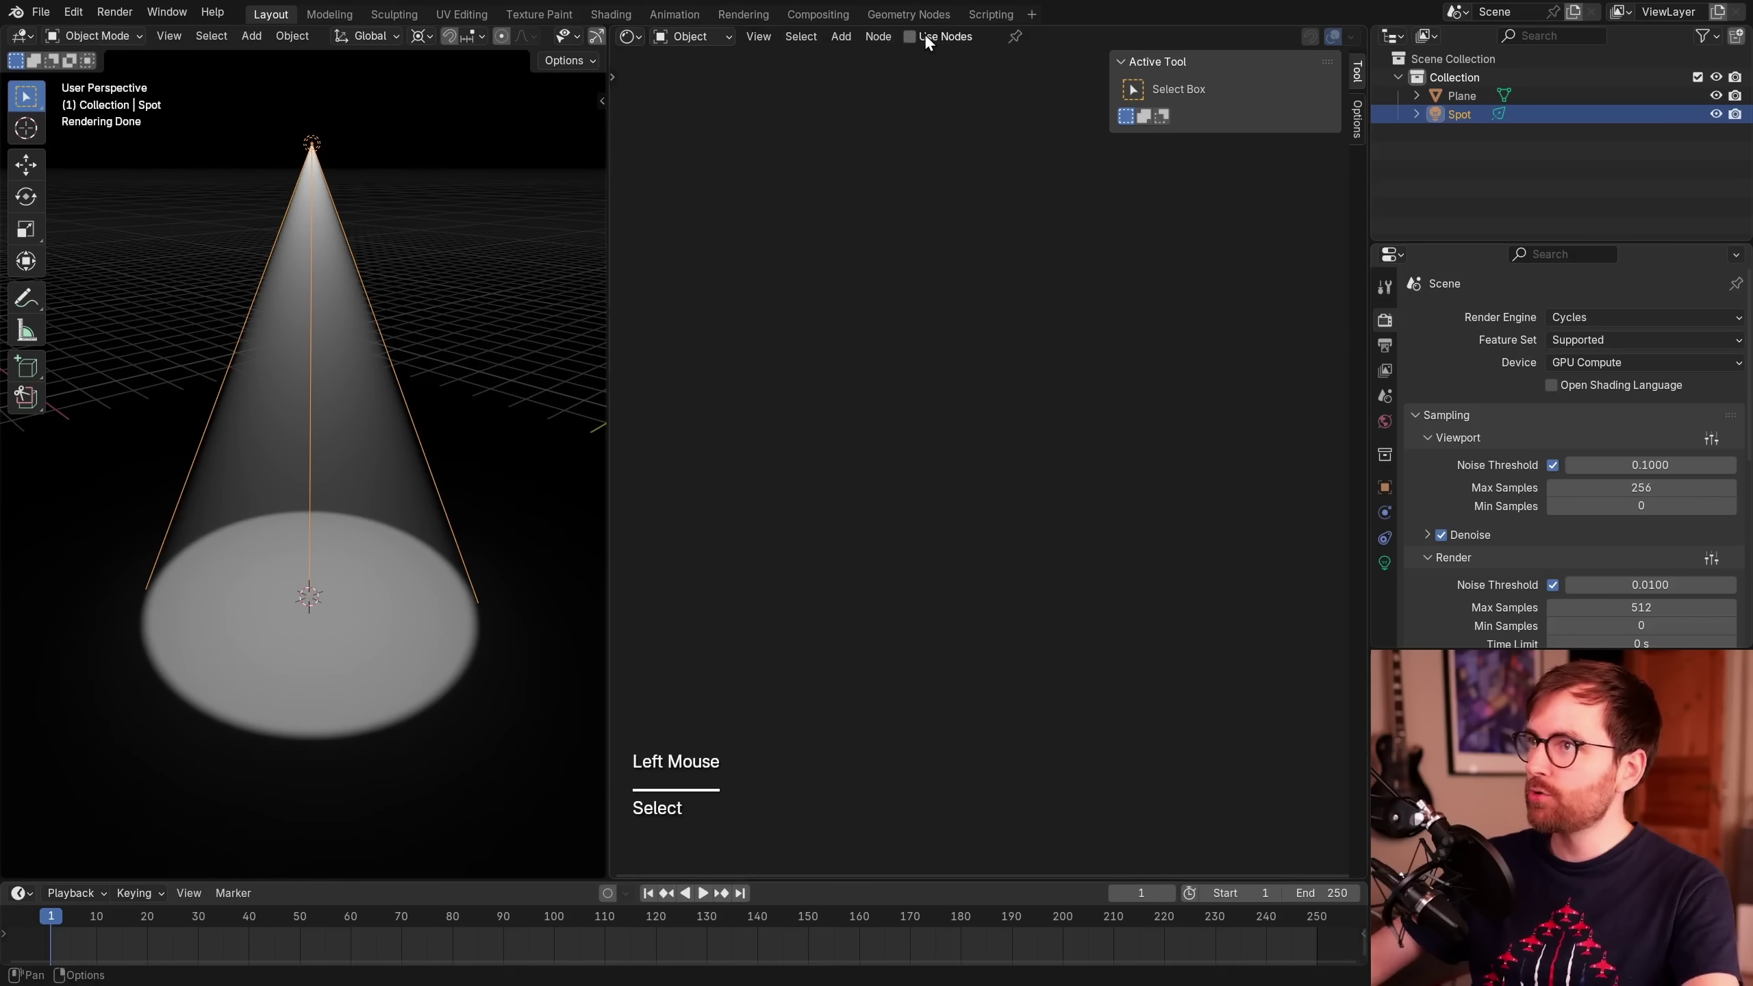
pyautogui.click(928, 40)
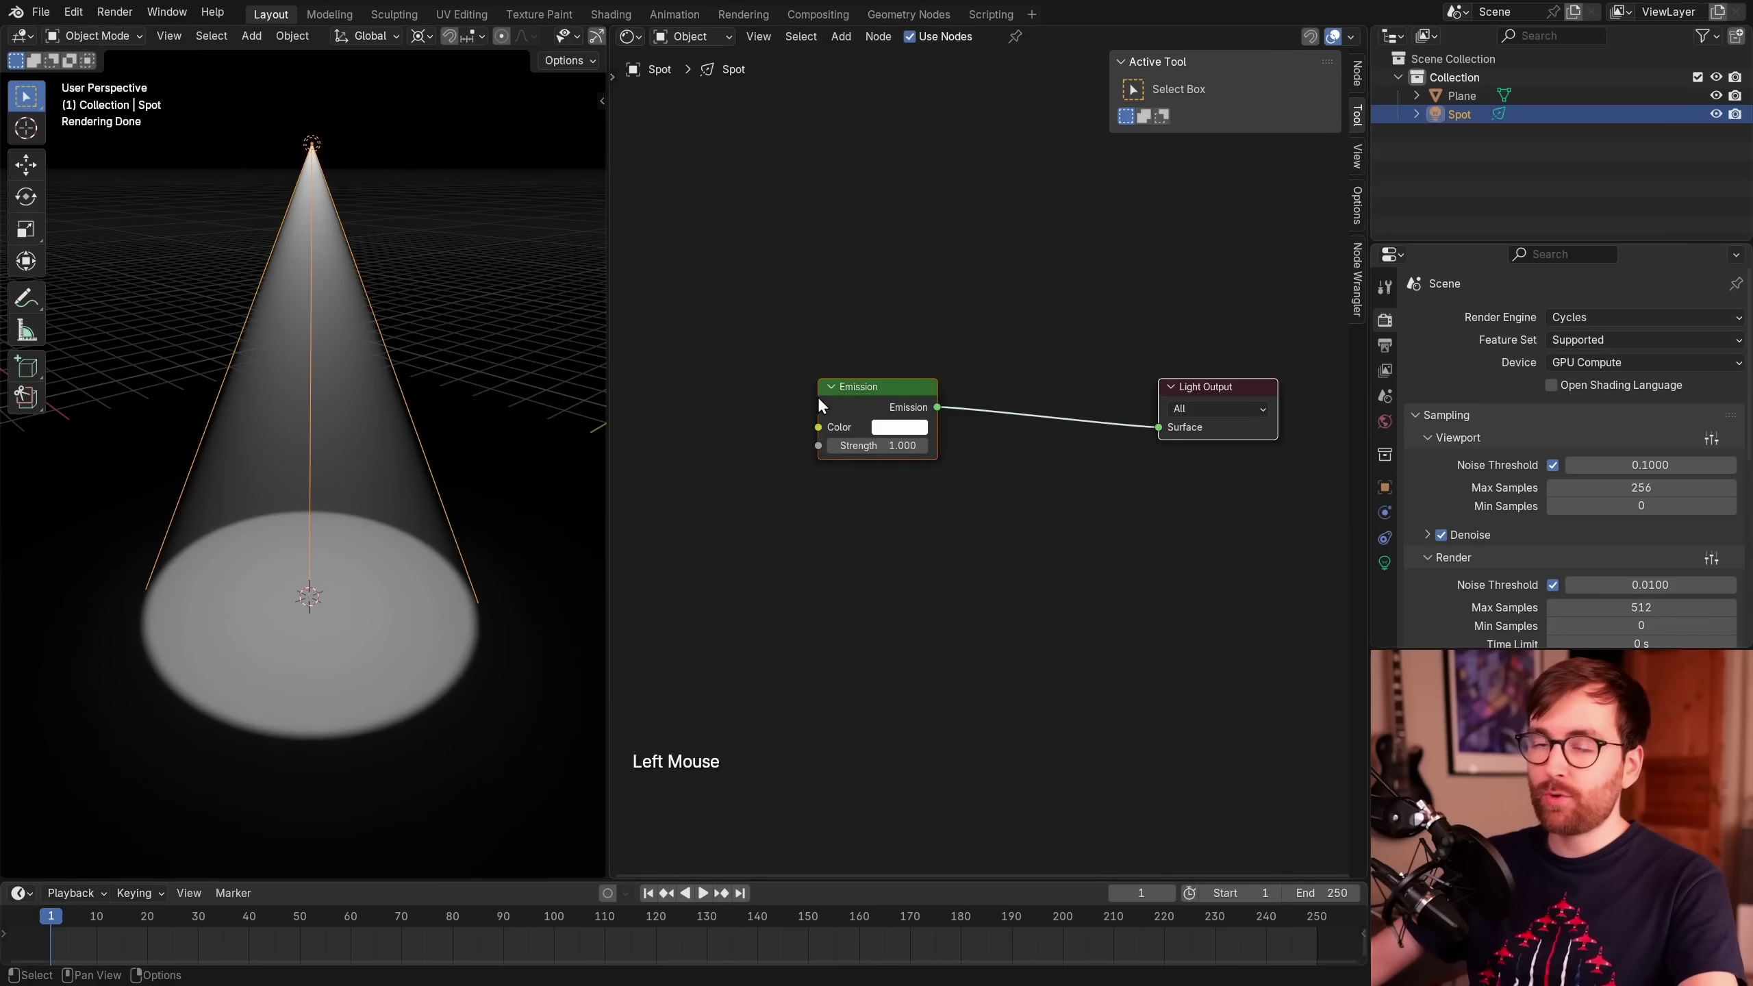
# - Tint the spotlight's Emission colour green via the colour picker
pyautogui.click(912, 329)
pyautogui.click(904, 401)
pyautogui.click(928, 301)
pyautogui.click(941, 374)
pyautogui.click(961, 408)
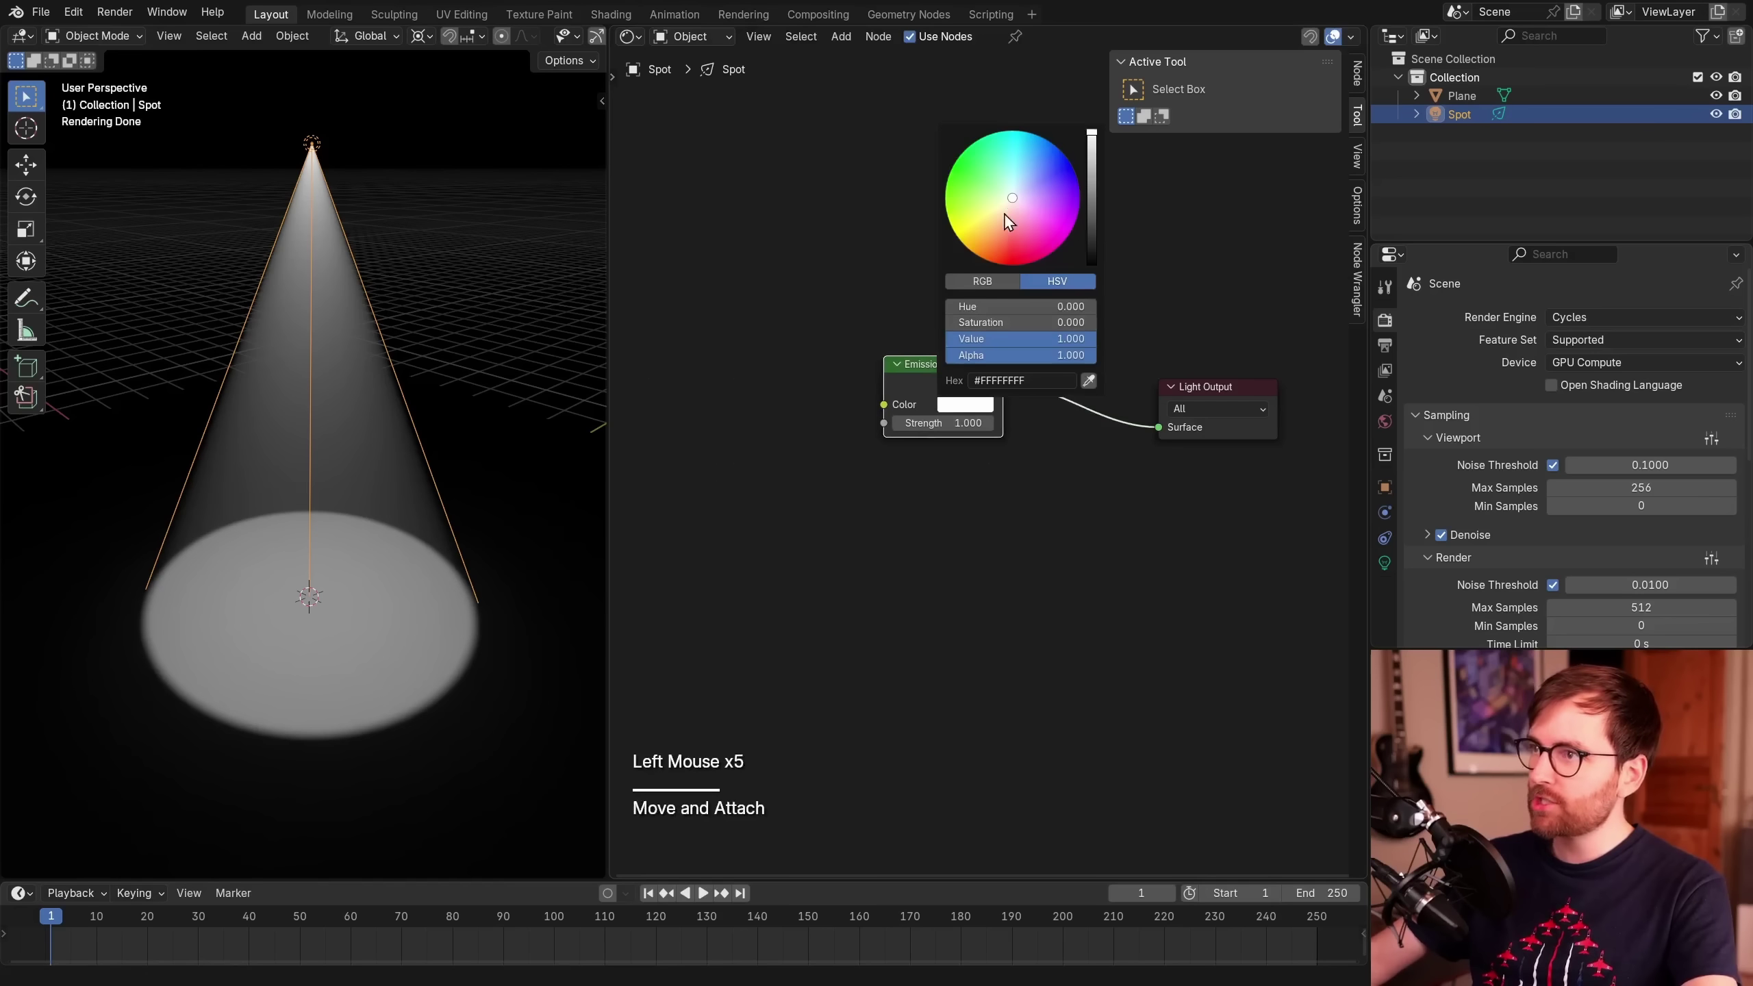
pyautogui.click(985, 411)
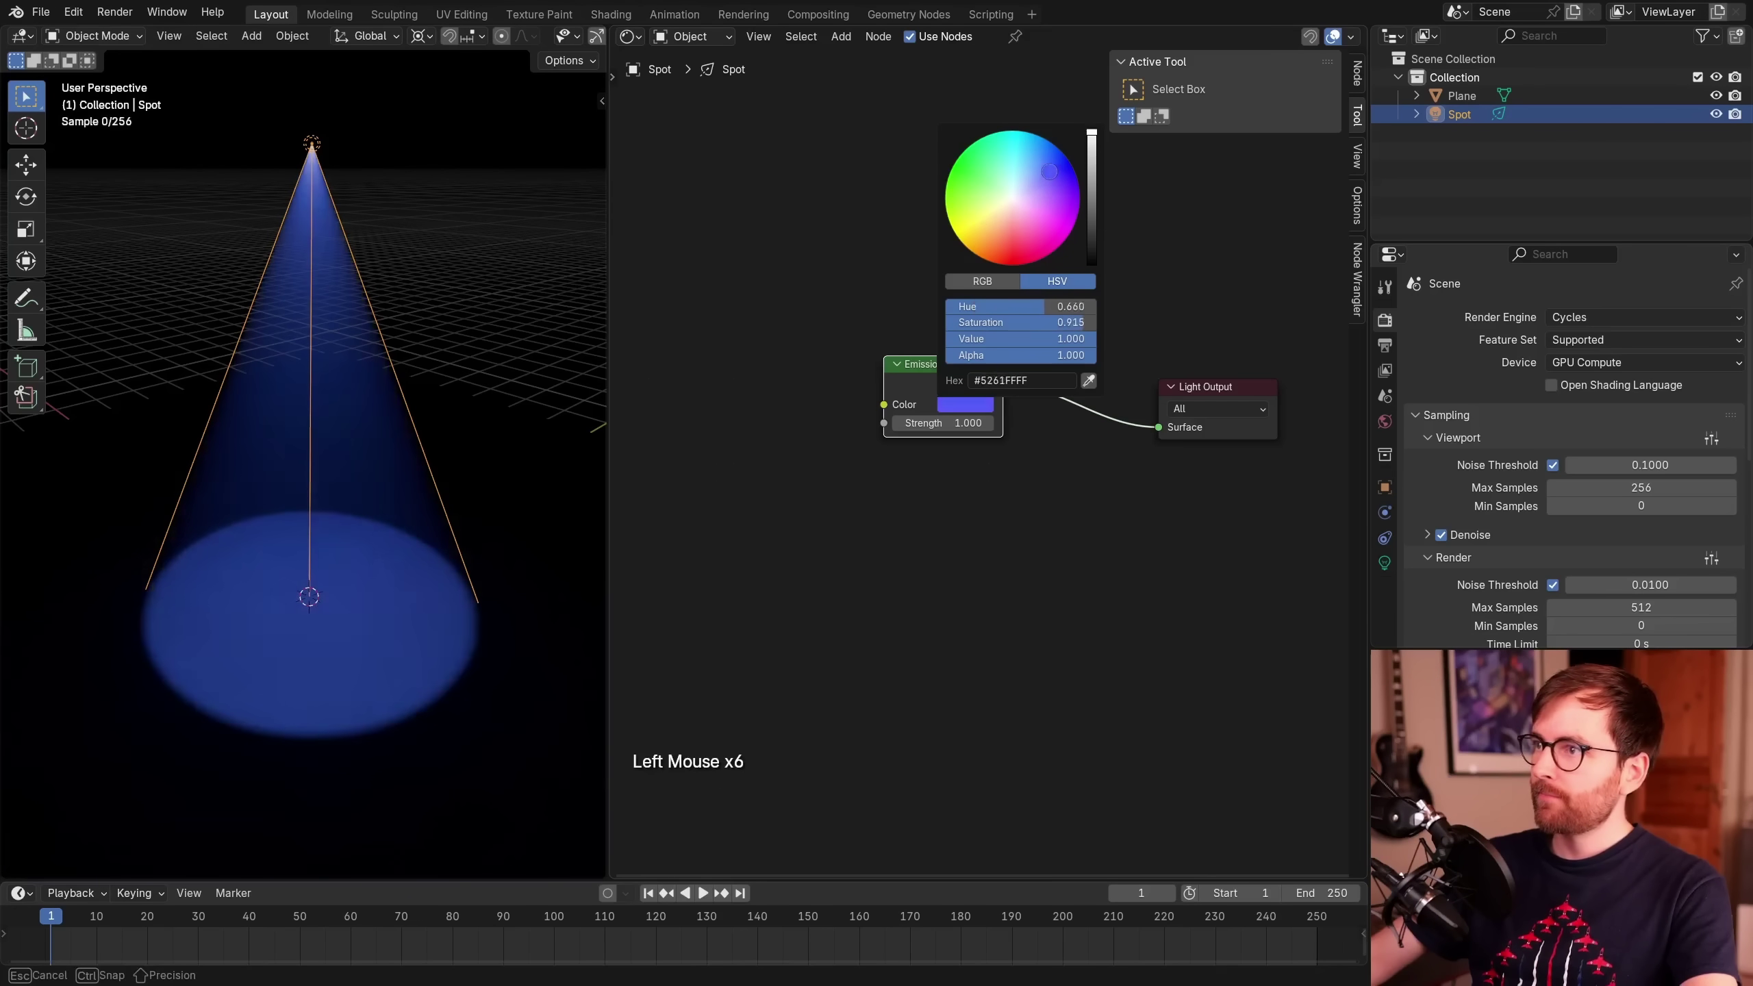
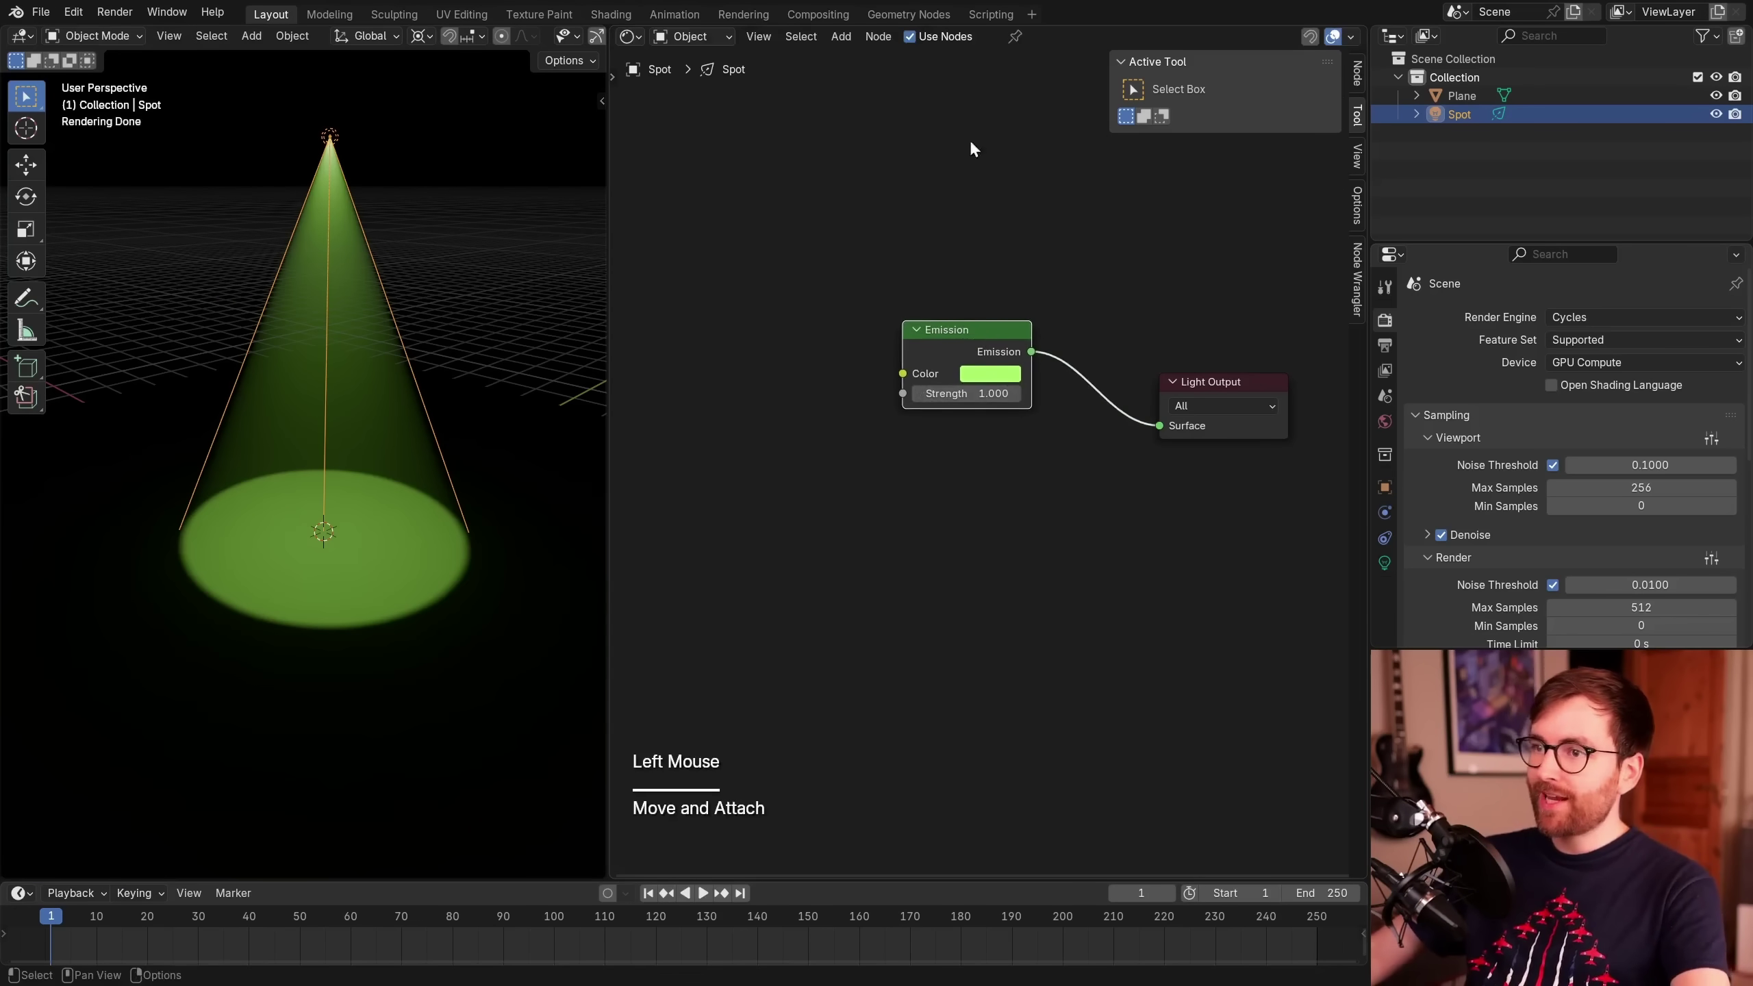
# - Select the Emission node to add an Image Texture with Mapping and Texture Coordinate
pyautogui.click(982, 342)
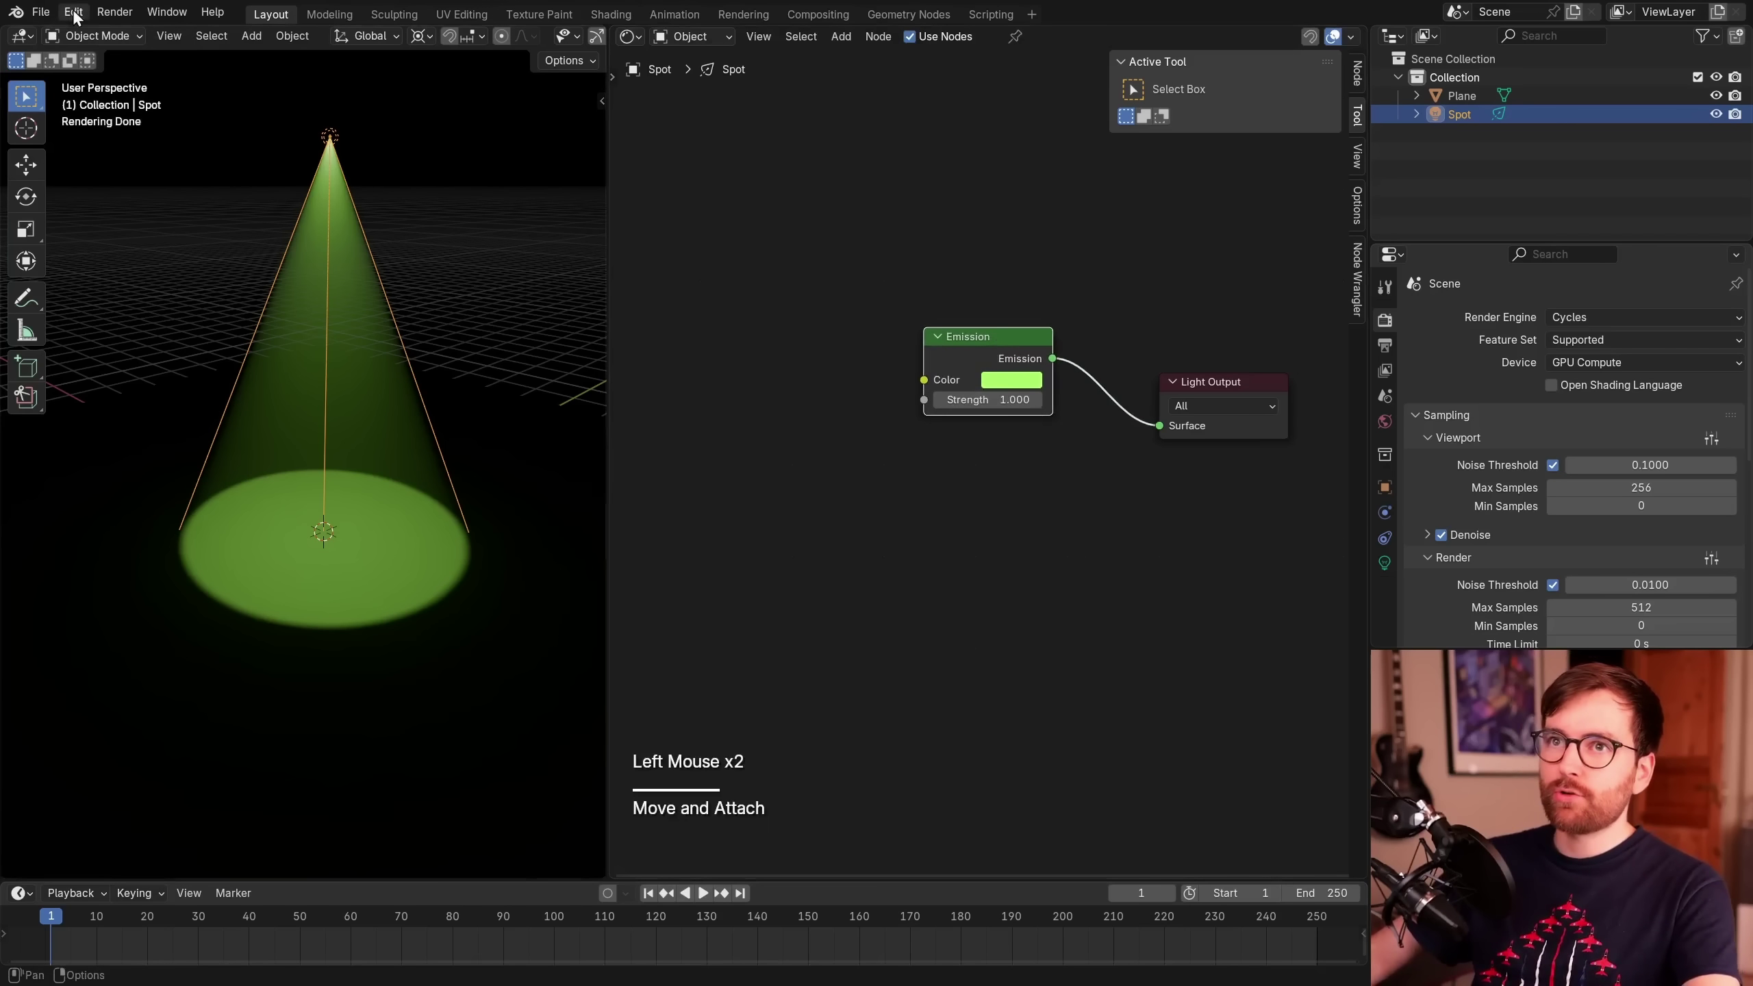
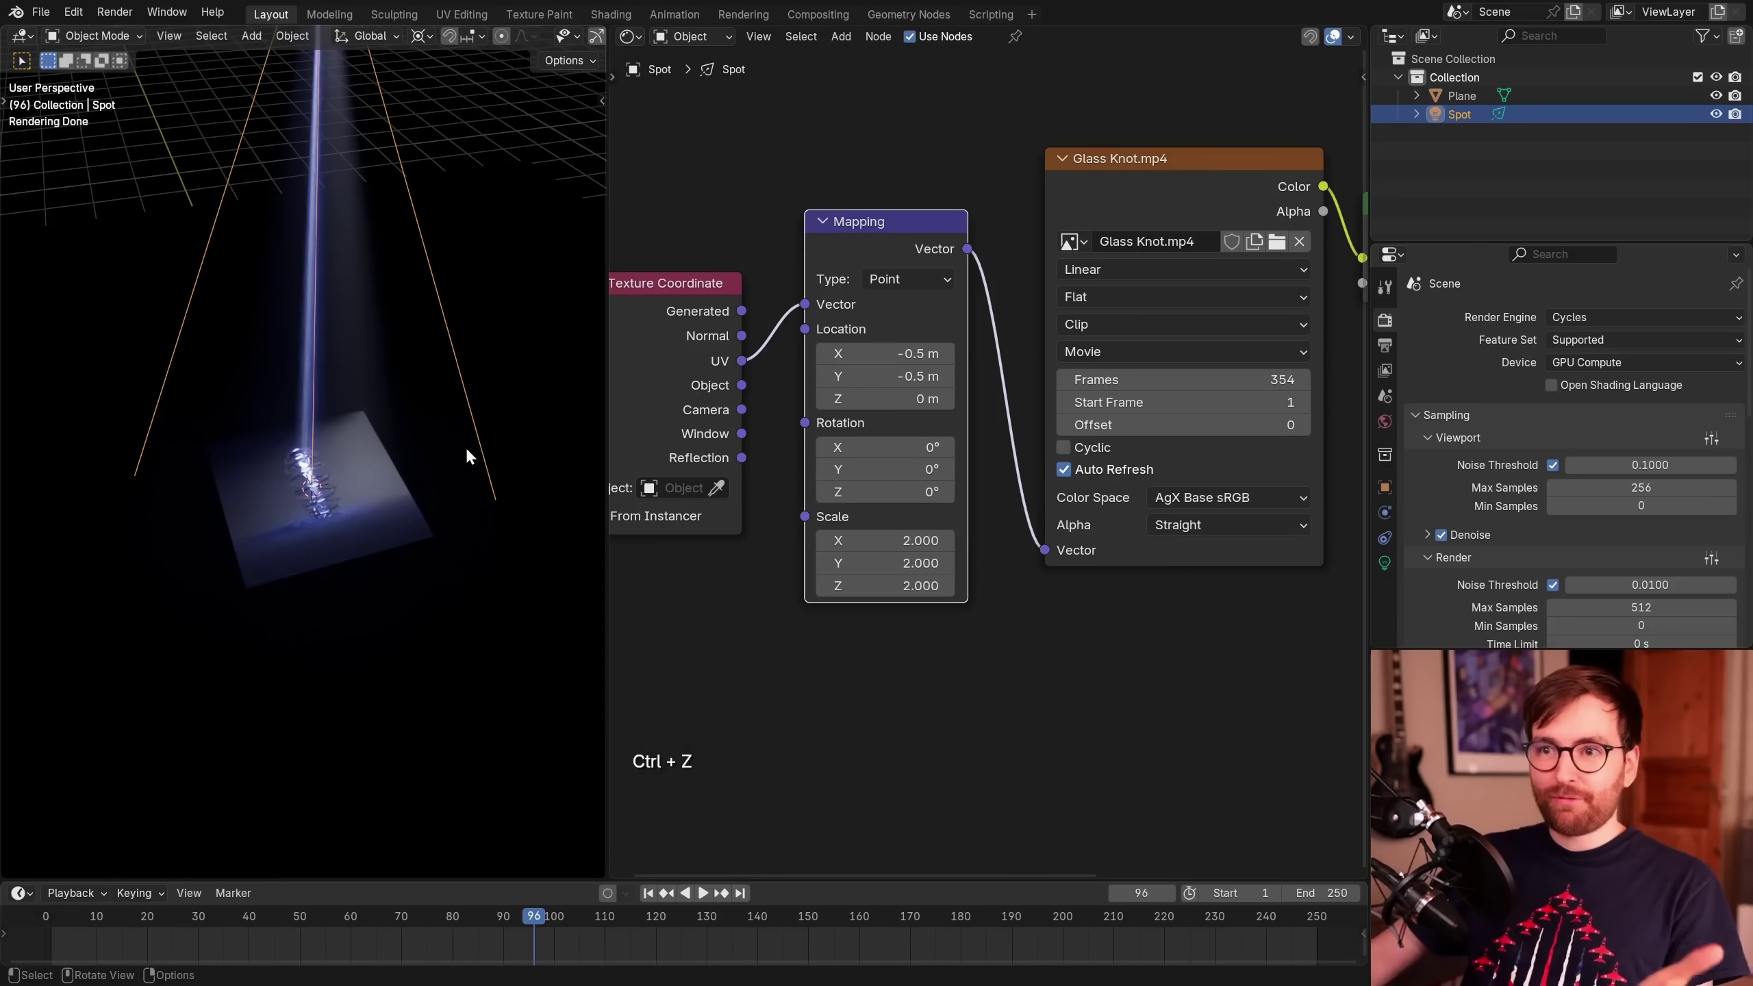
# - Show the spotlight's Object transform properties and set its Scale X to 1.778 for a 16:9 projection
pyautogui.scroll(-3)
pyautogui.middleClick(449, 370)
pyautogui.middleClick(432, 437)
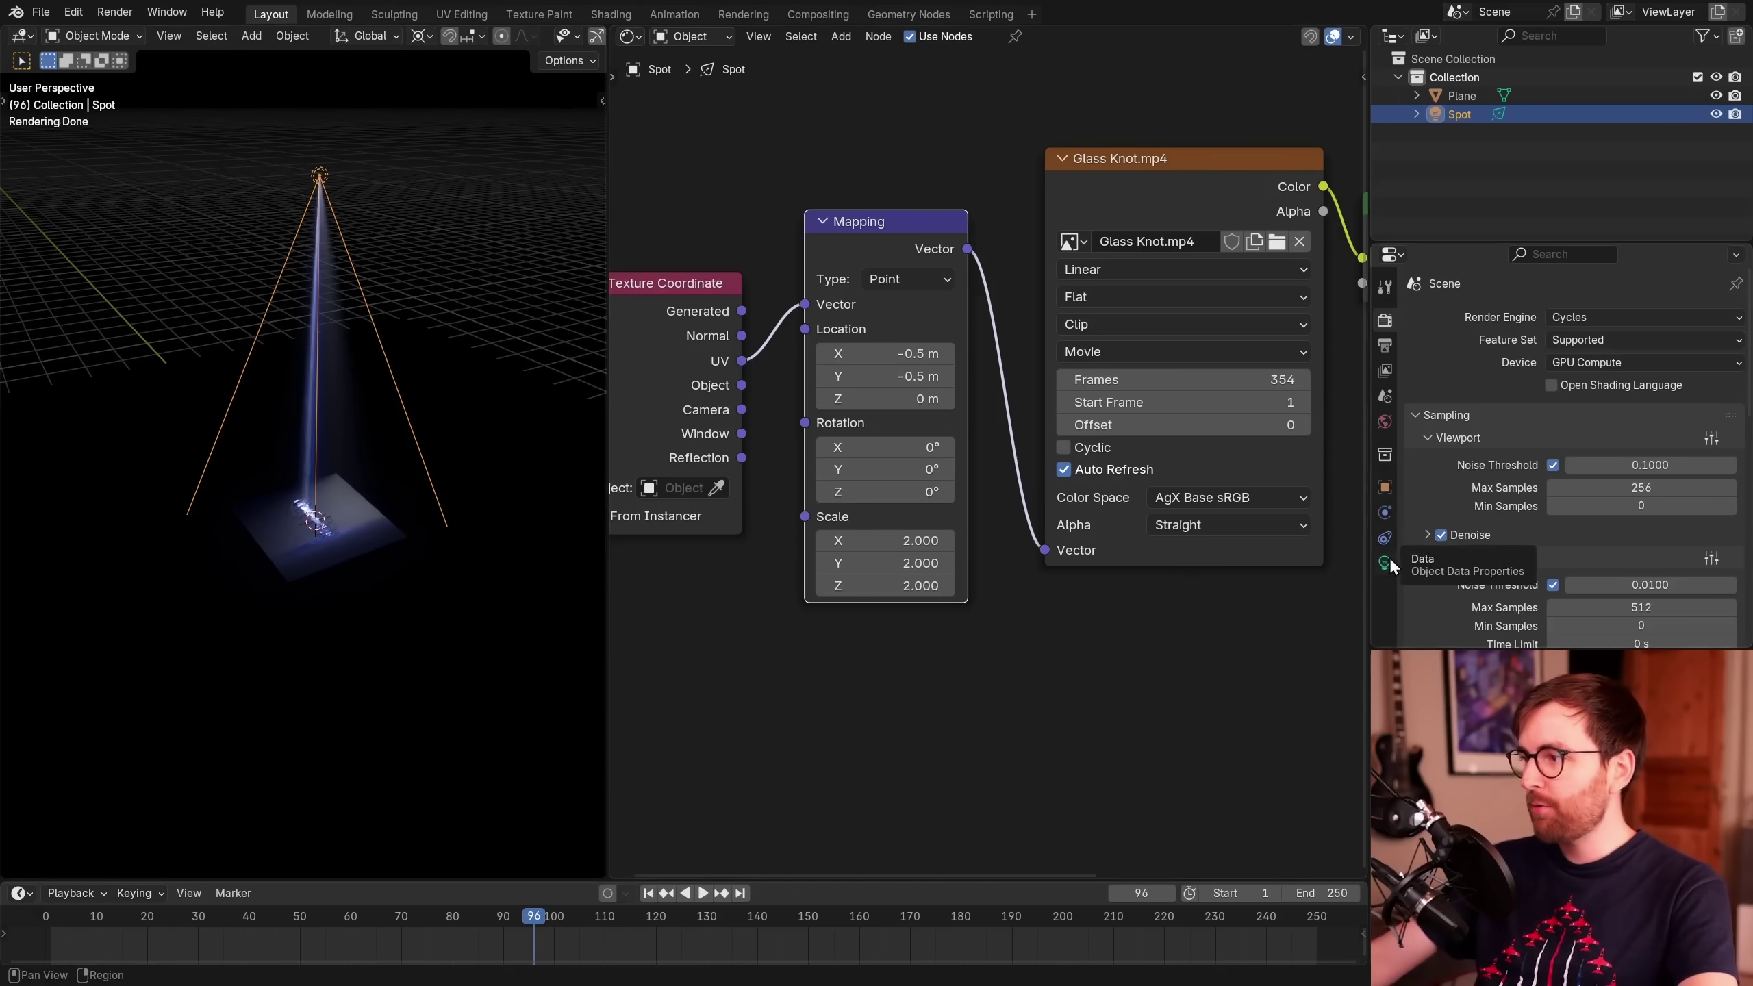
pyautogui.click(1391, 490)
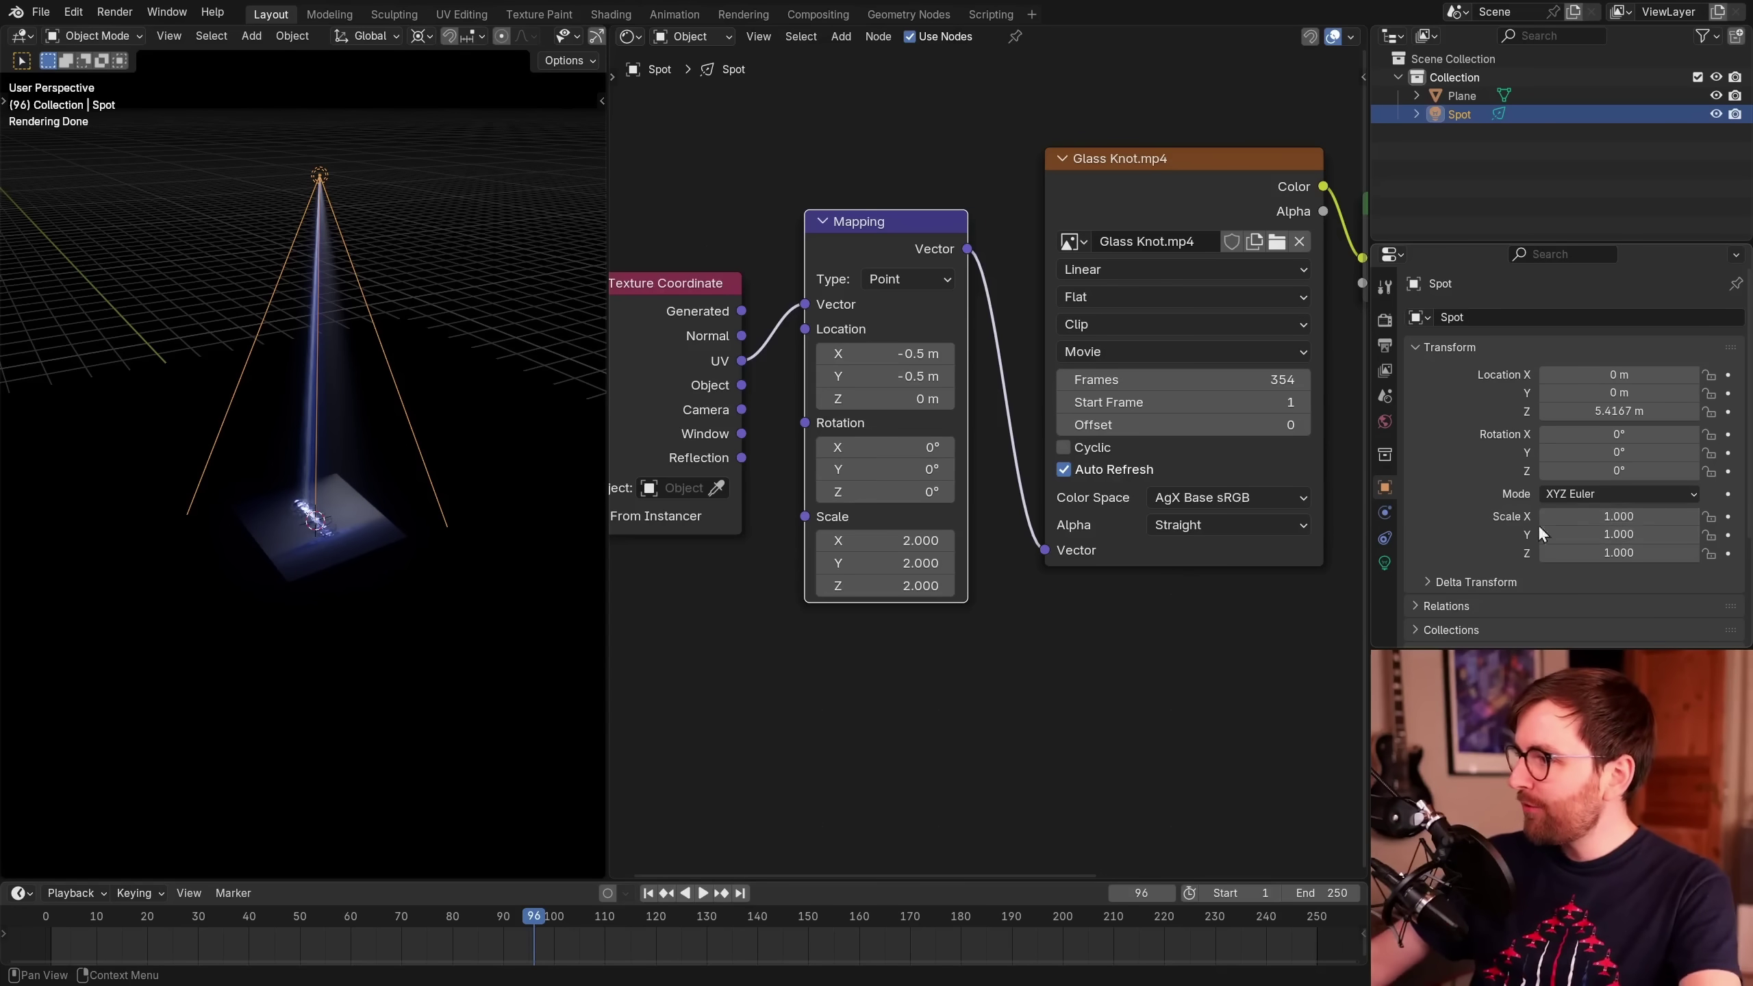
pyautogui.scroll(3)
pyautogui.middleClick(431, 521)
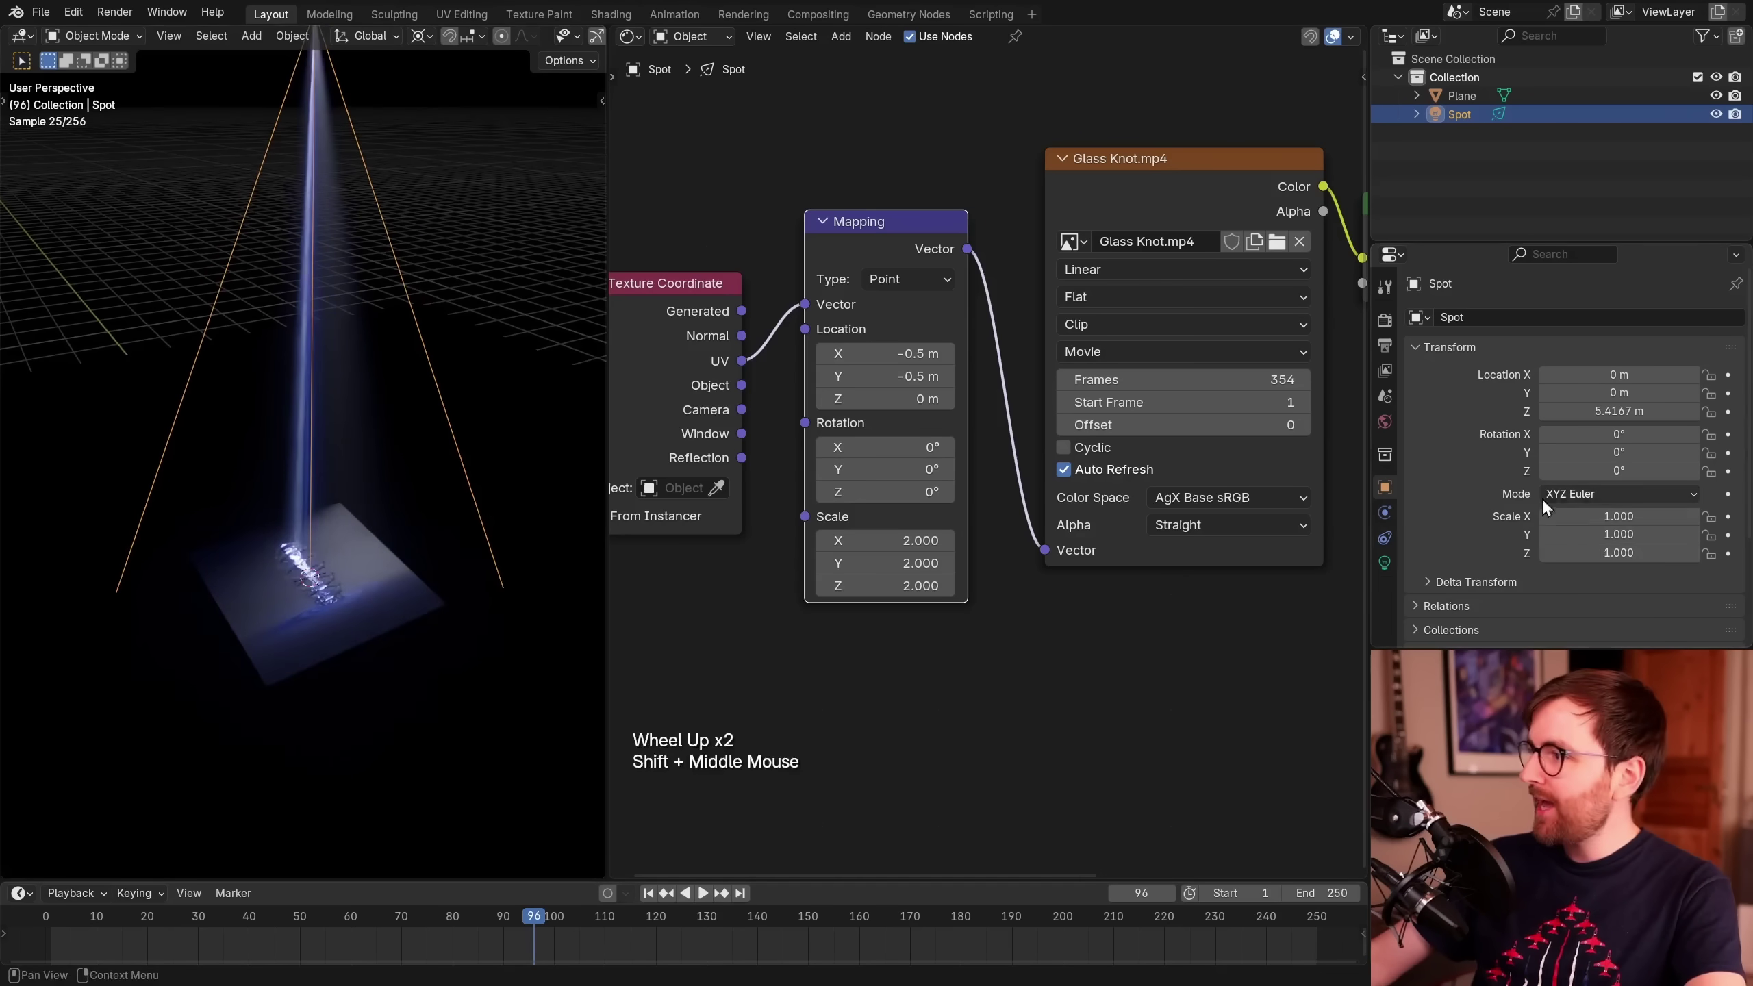
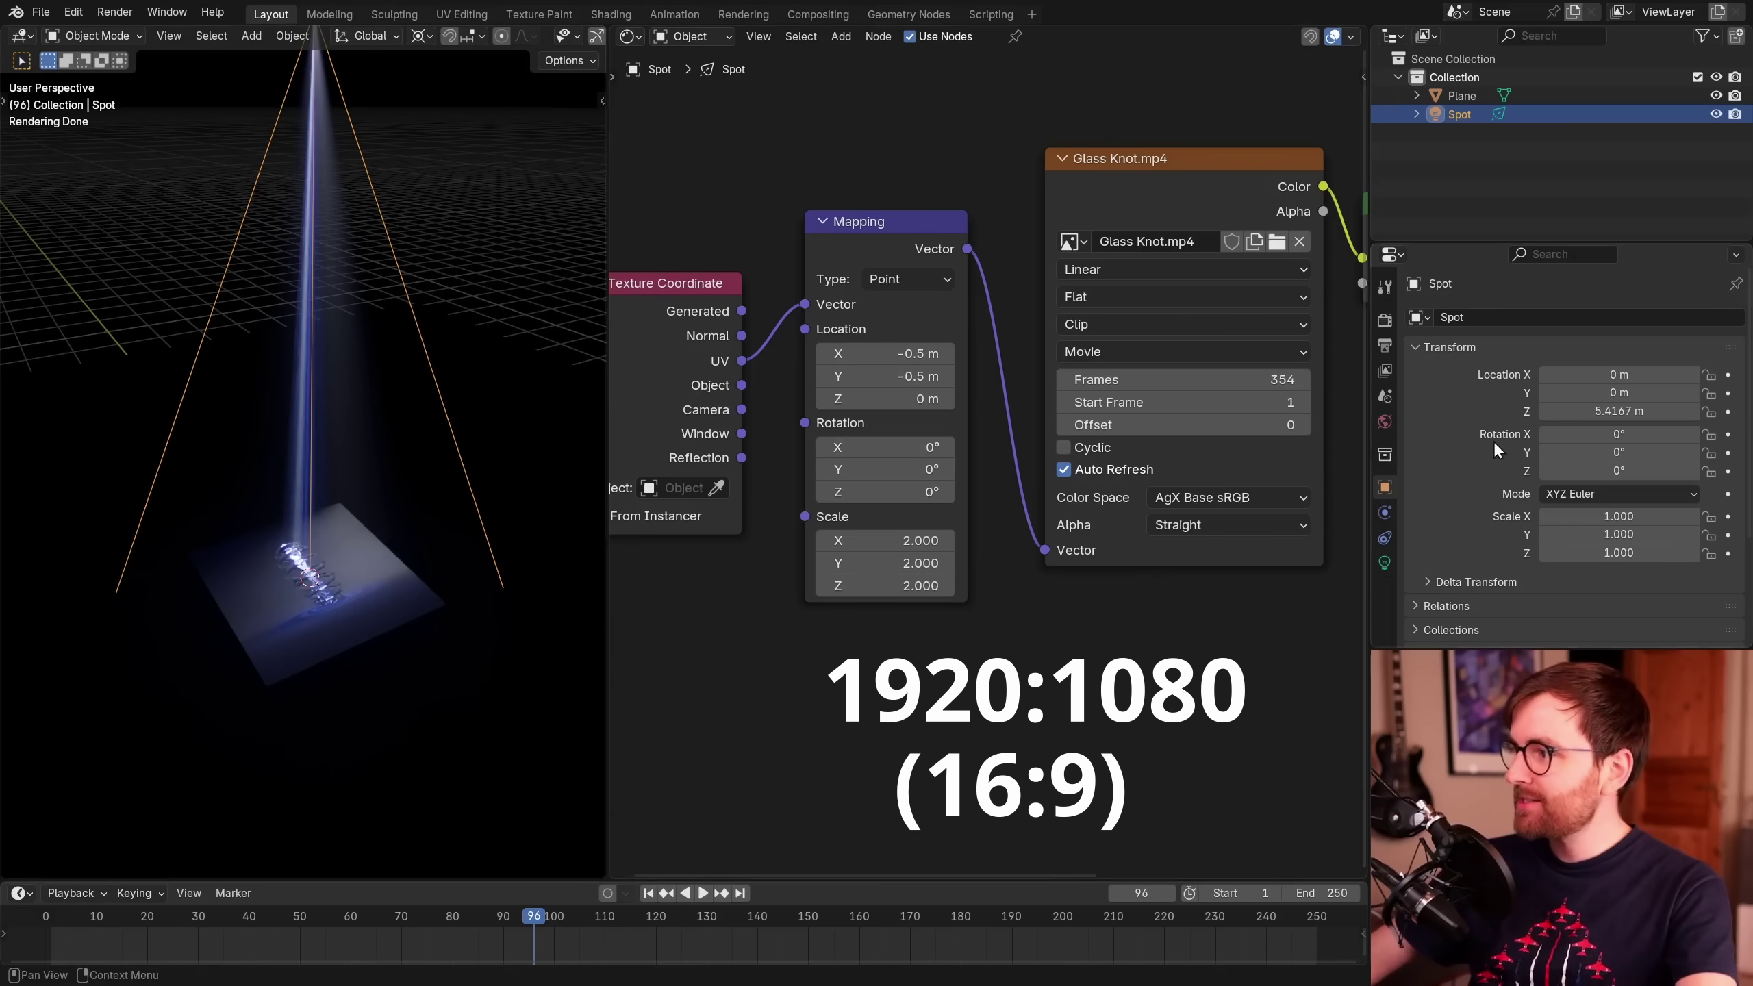
pyautogui.click(1541, 521)
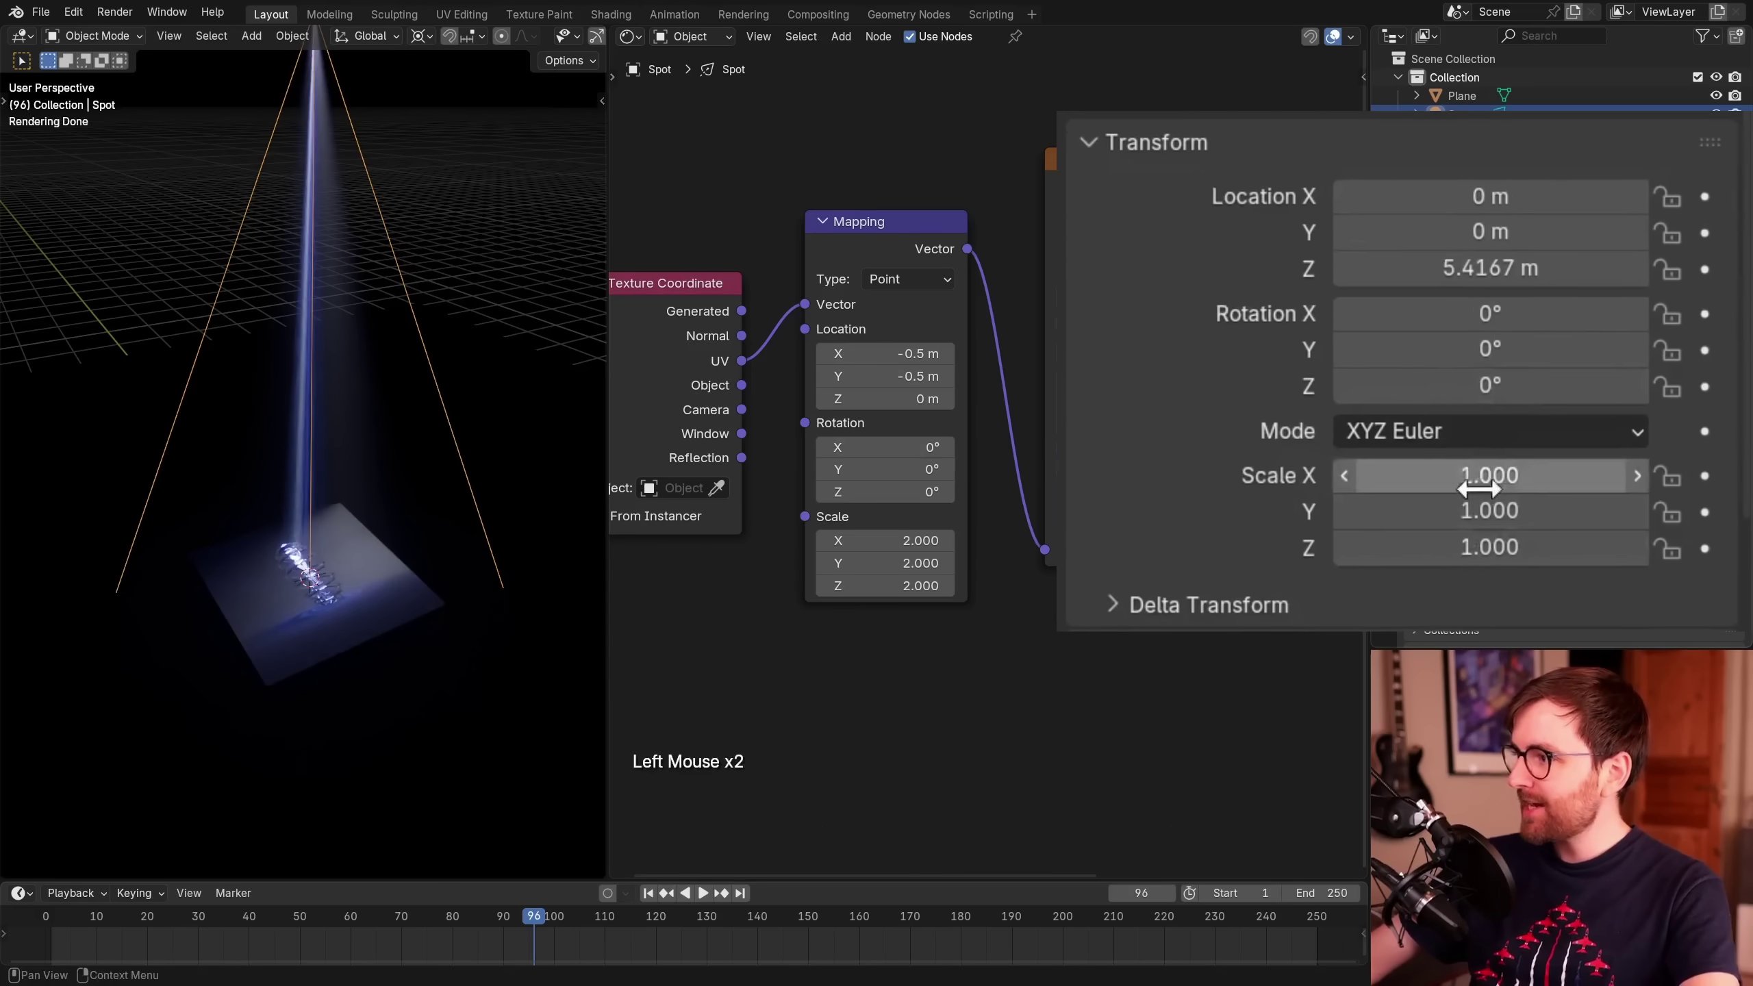
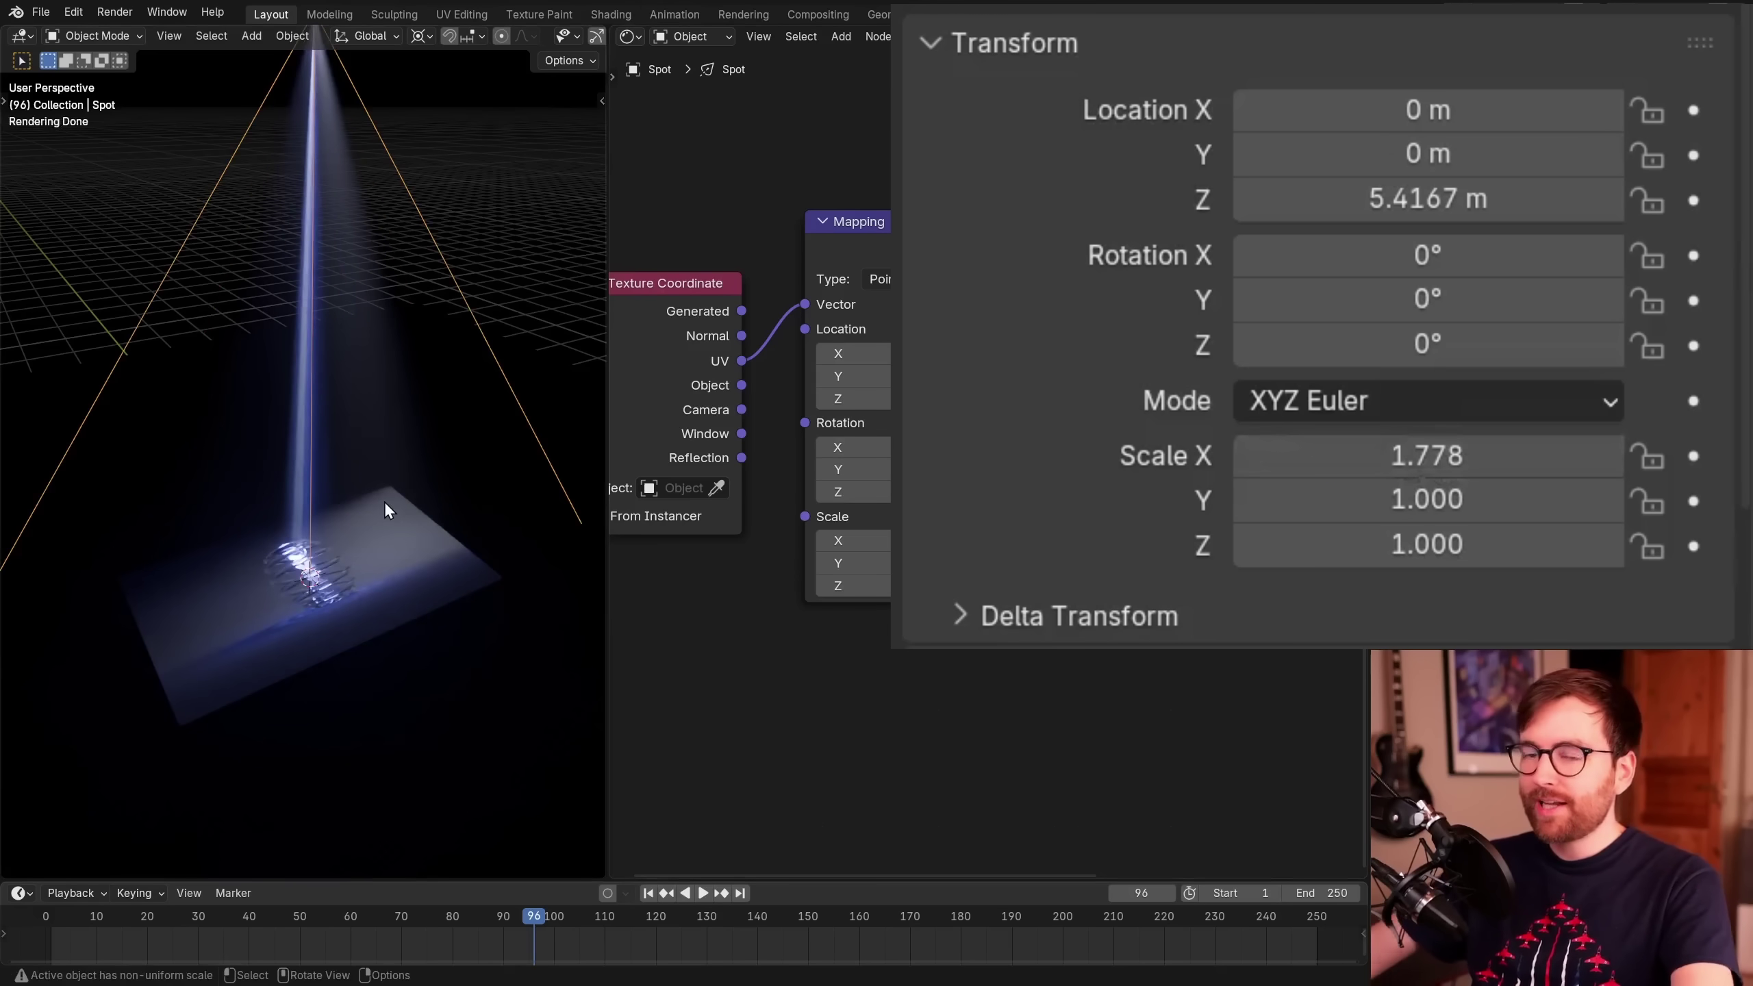
# - Maximise the 3D view and rotate the spotlight 90° on X to shine horizontally
pyautogui.middleClick(431, 474)
pyautogui.middleClick(457, 560)
pyautogui.press('alt+a')
pyautogui.click(511, 271)
pyautogui.scroll(-3)
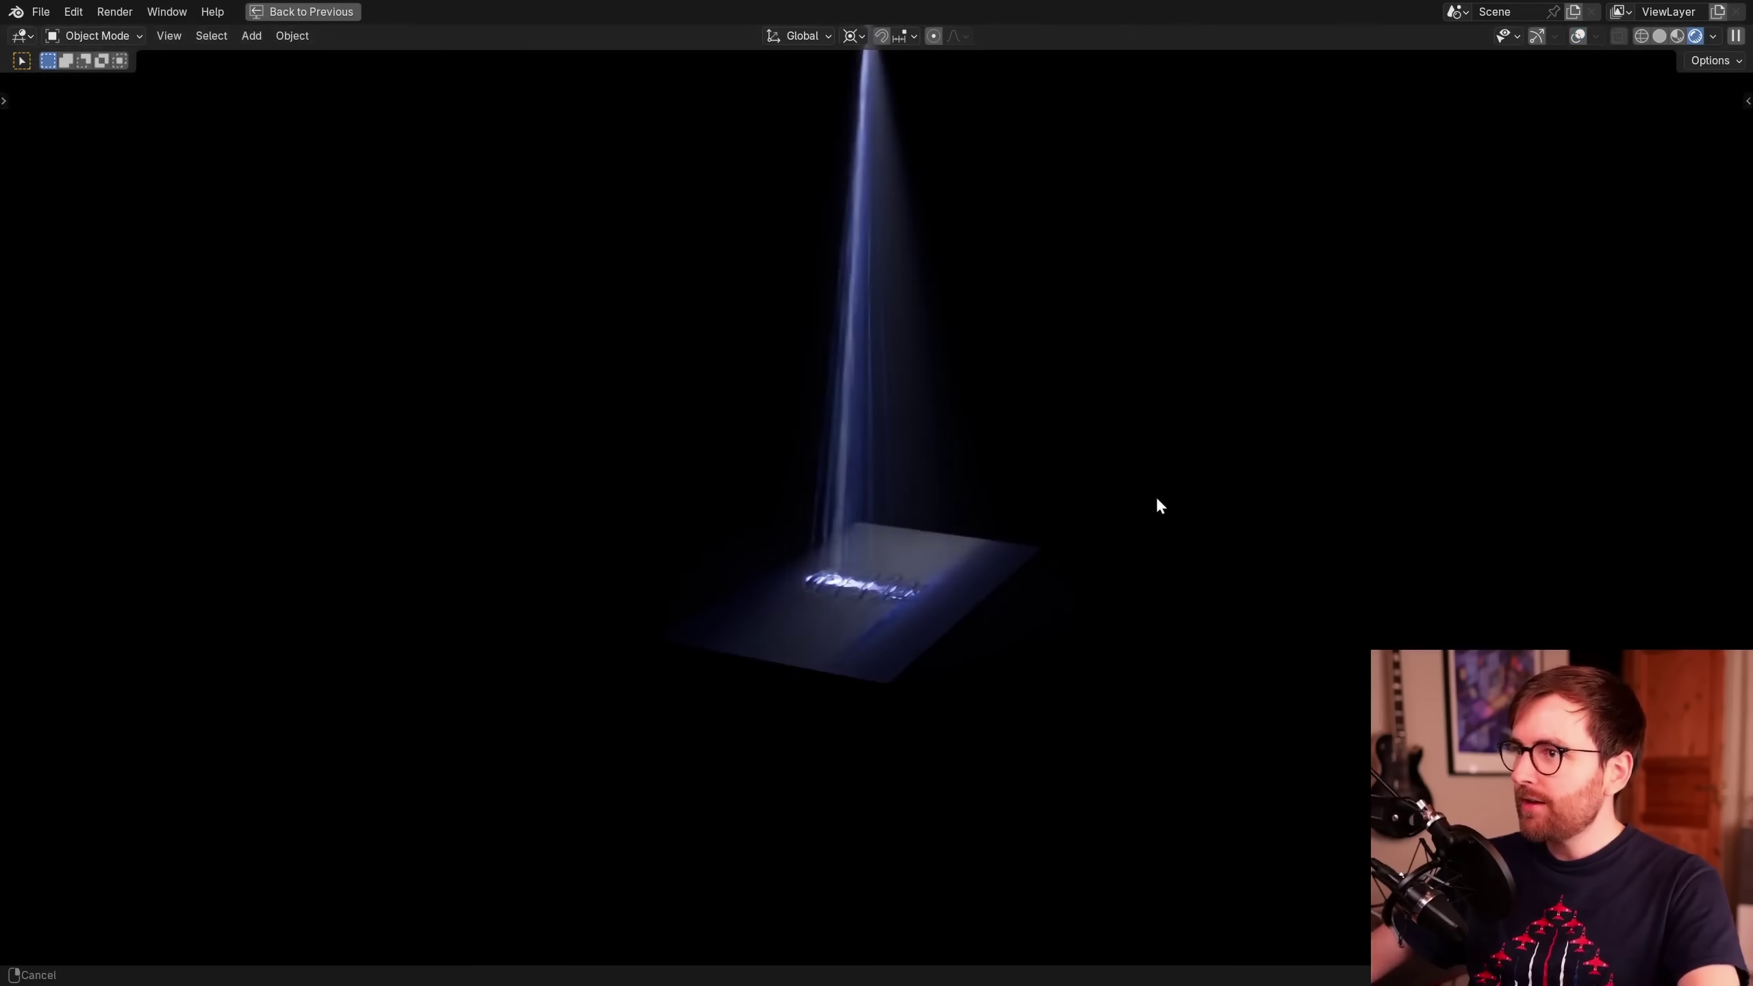
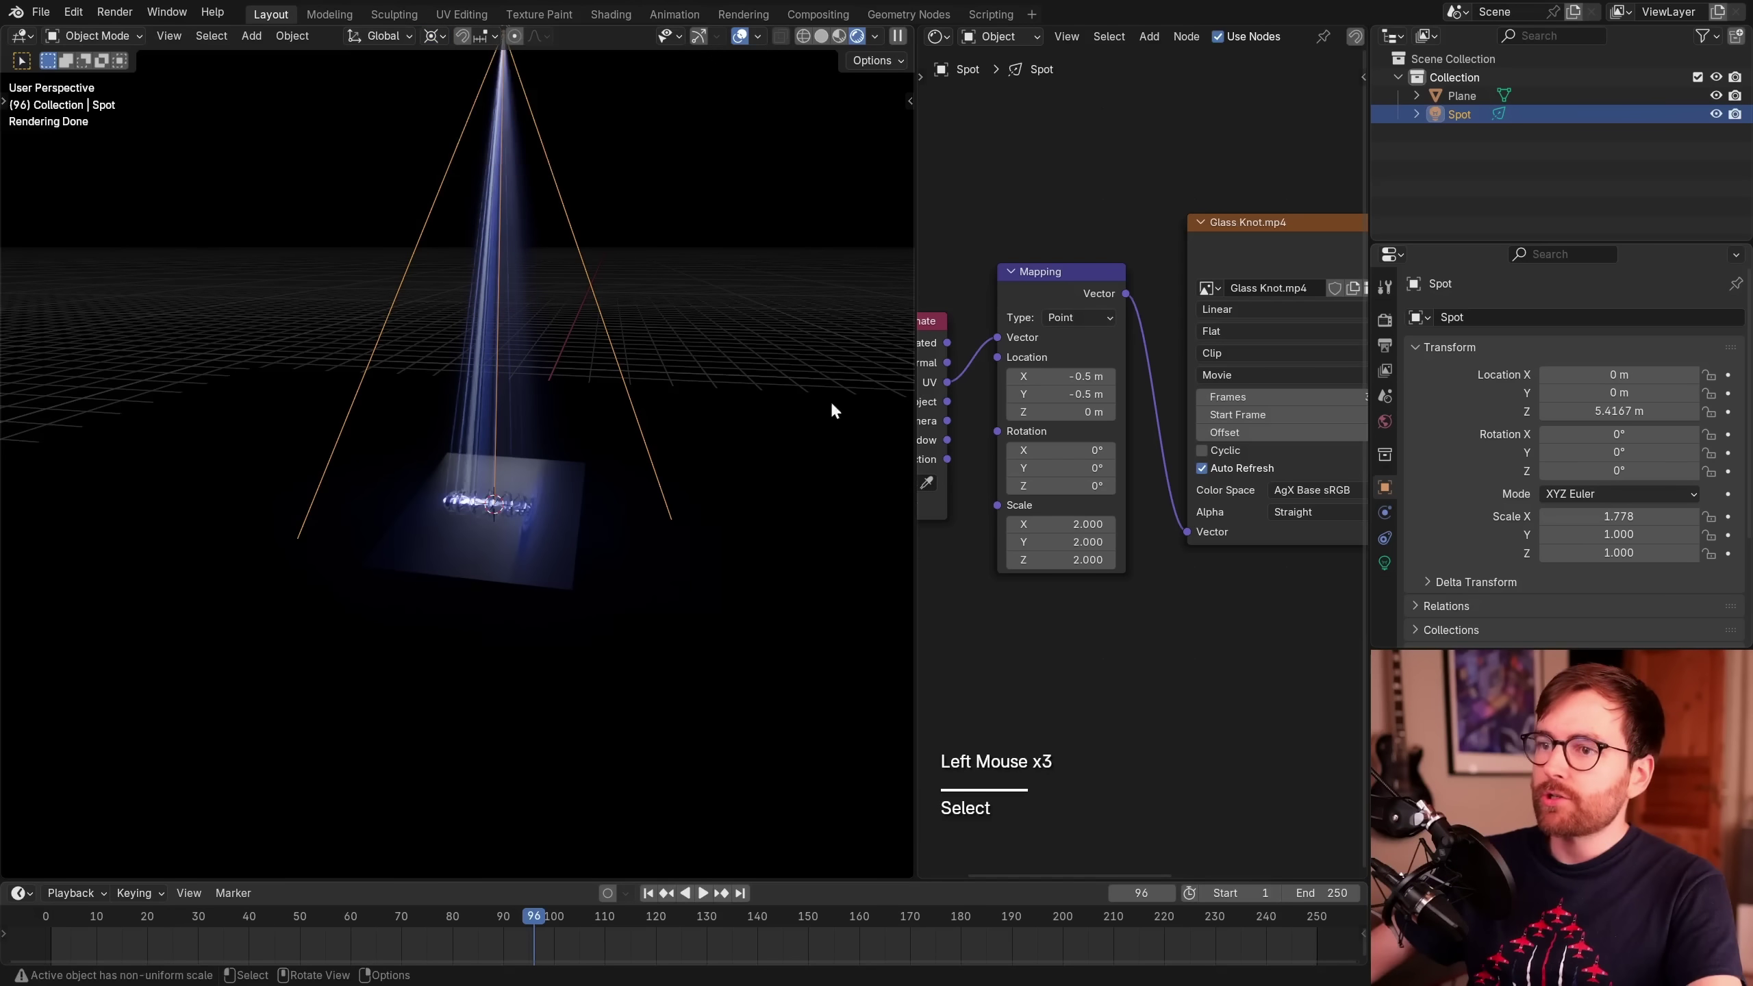
pyautogui.press('r')
pyautogui.press('x')
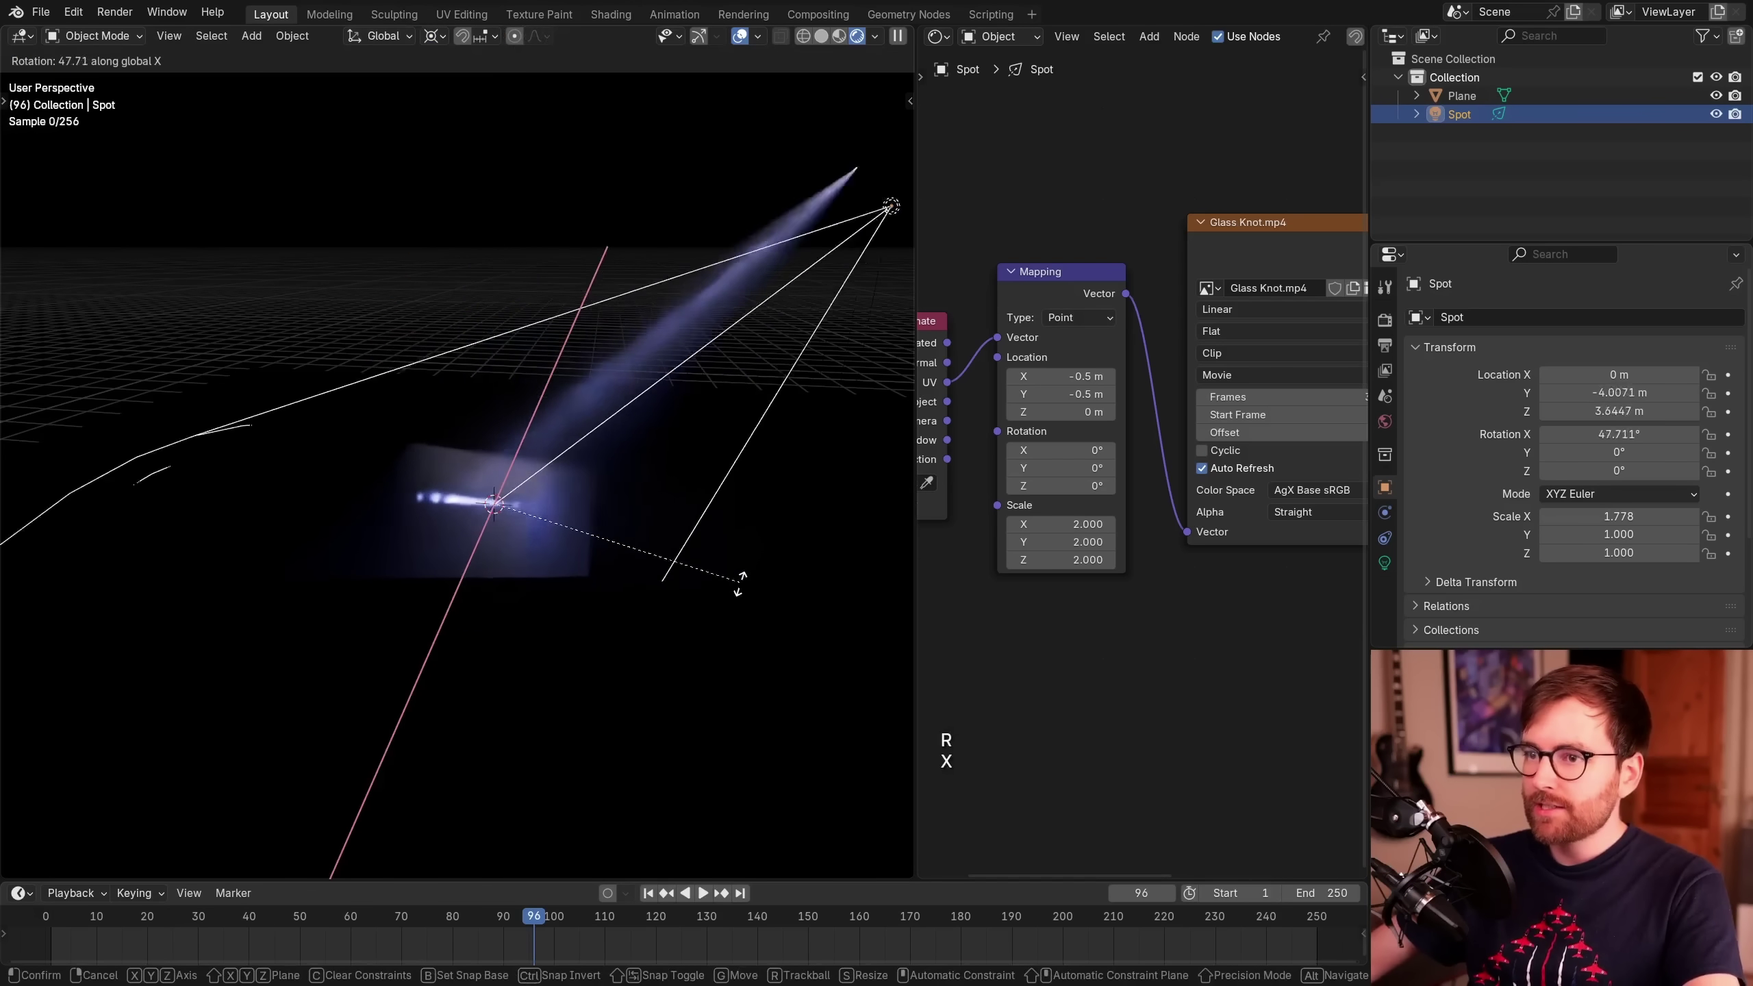
pyautogui.click(640, 753)
# - Lower the spotlight along Z toward the ground, then start adding a new mesh
pyautogui.scroll(-3)
pyautogui.middleClick(683, 602)
pyautogui.press('g')
pyautogui.press('z')
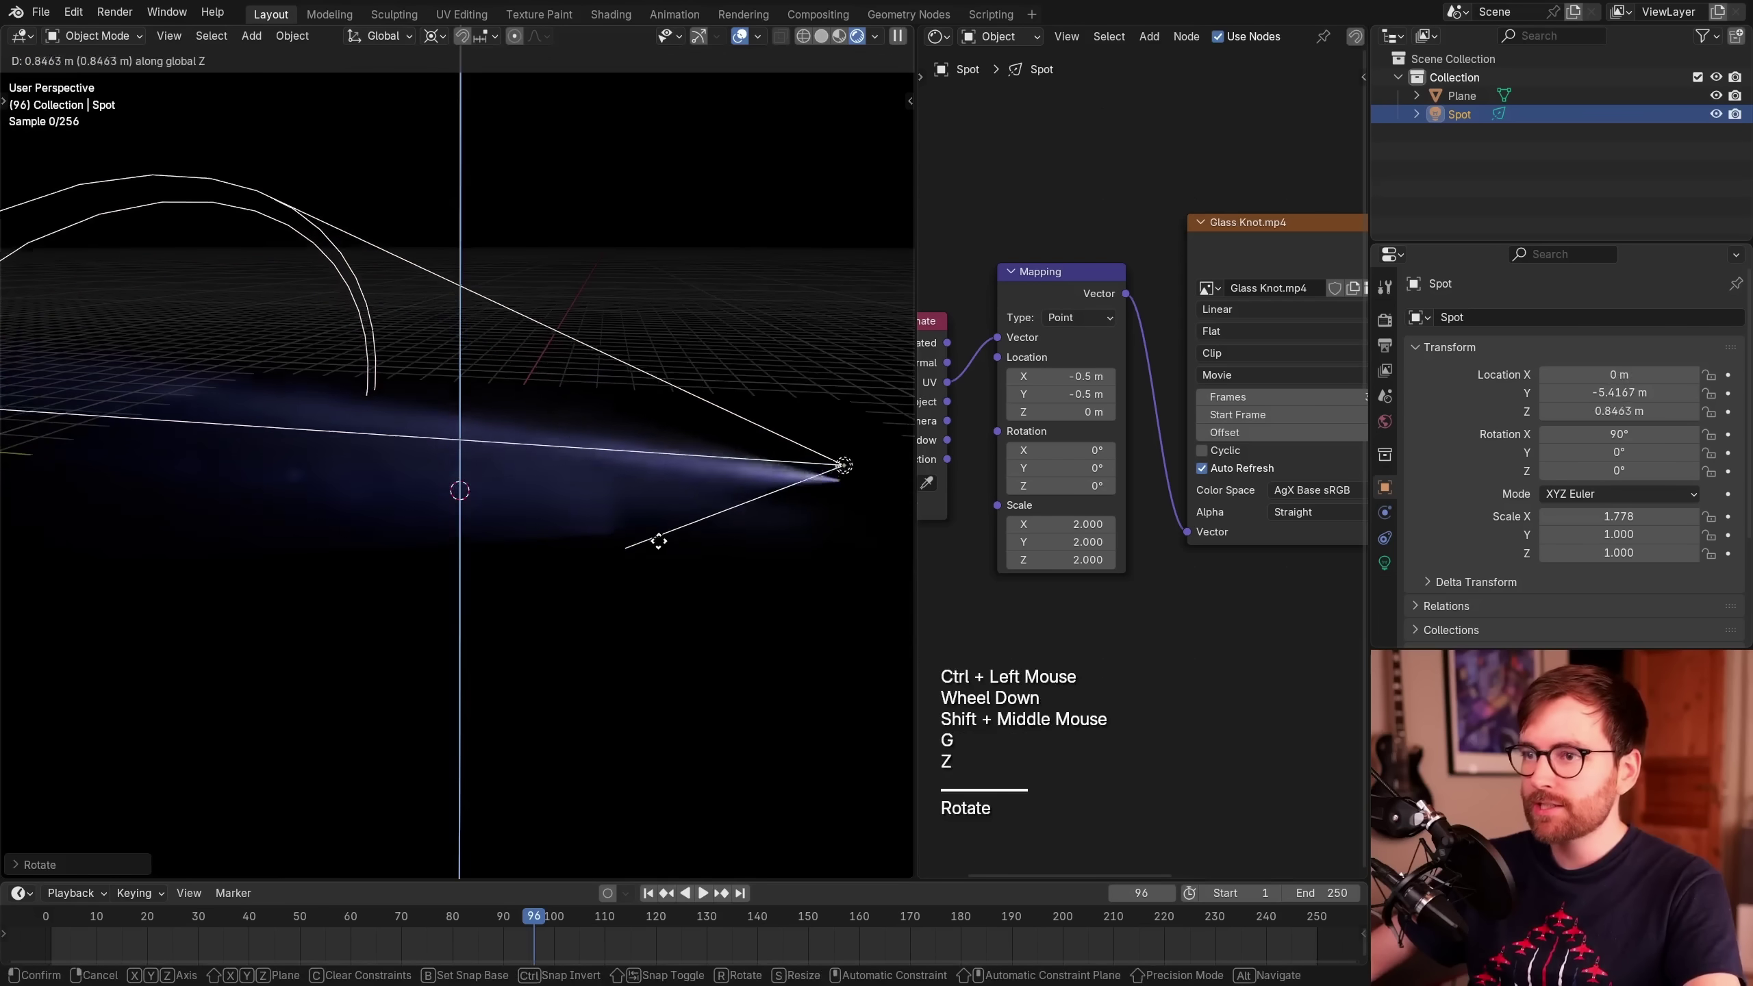
pyautogui.click(673, 517)
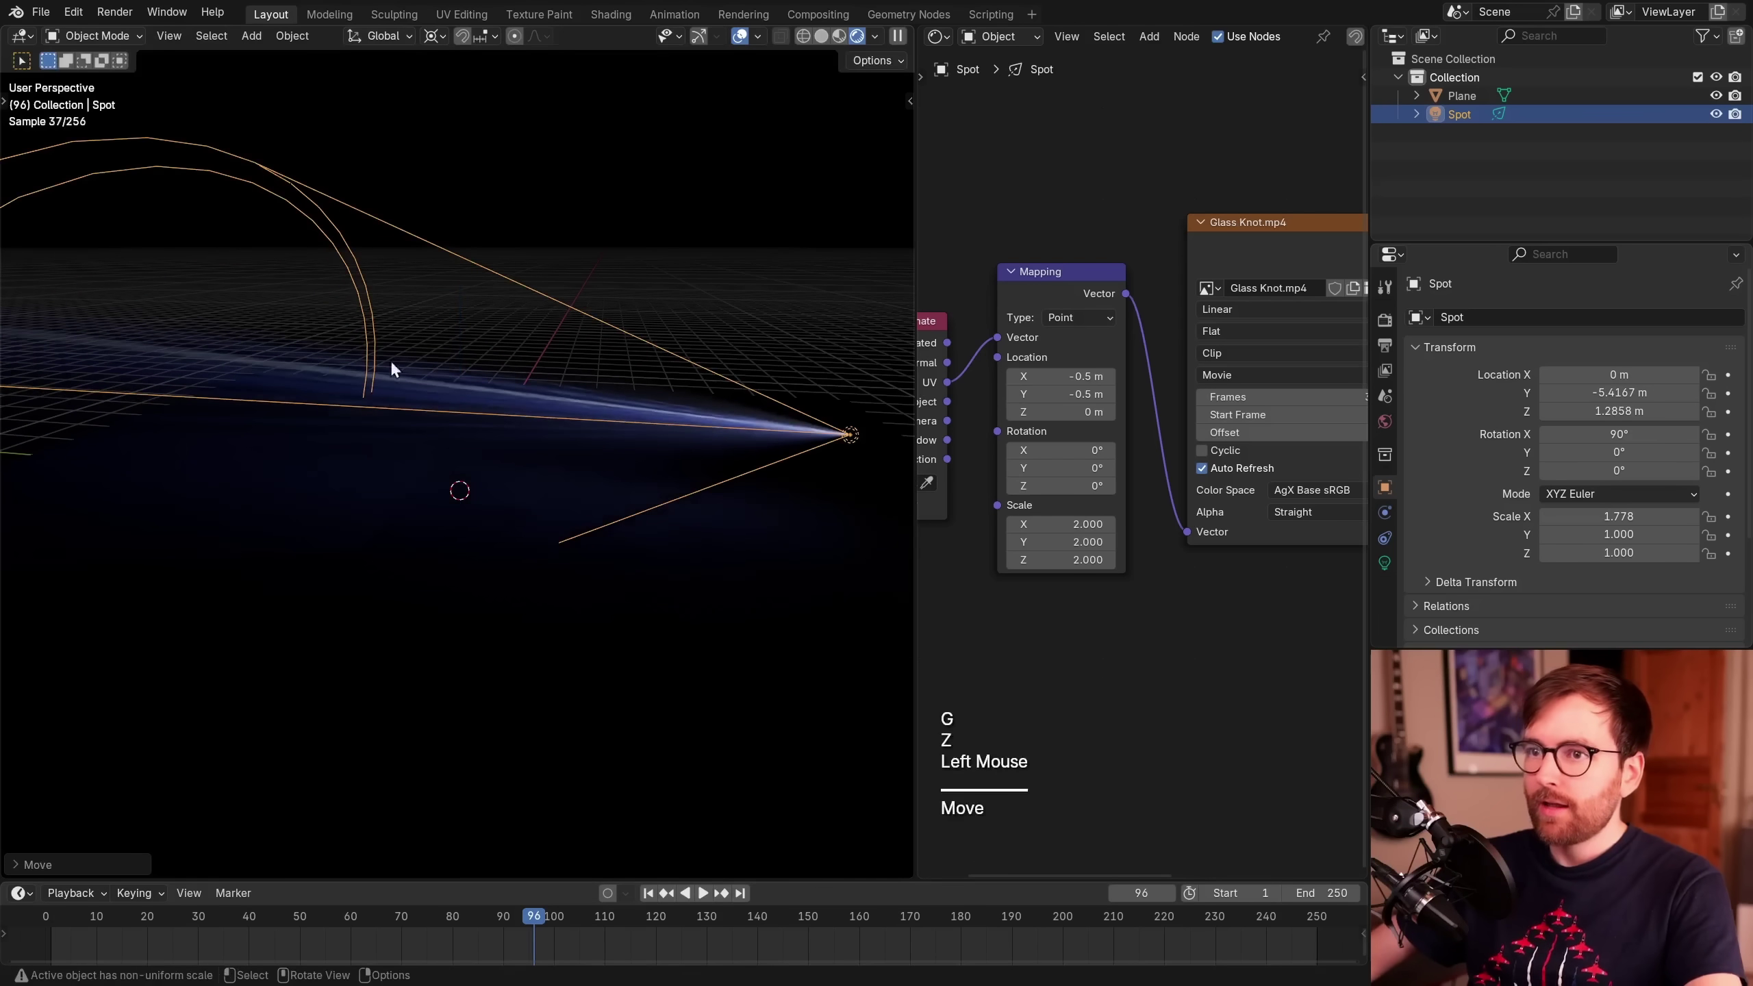
pyautogui.press('shift+a')
pyautogui.press('shift+a')
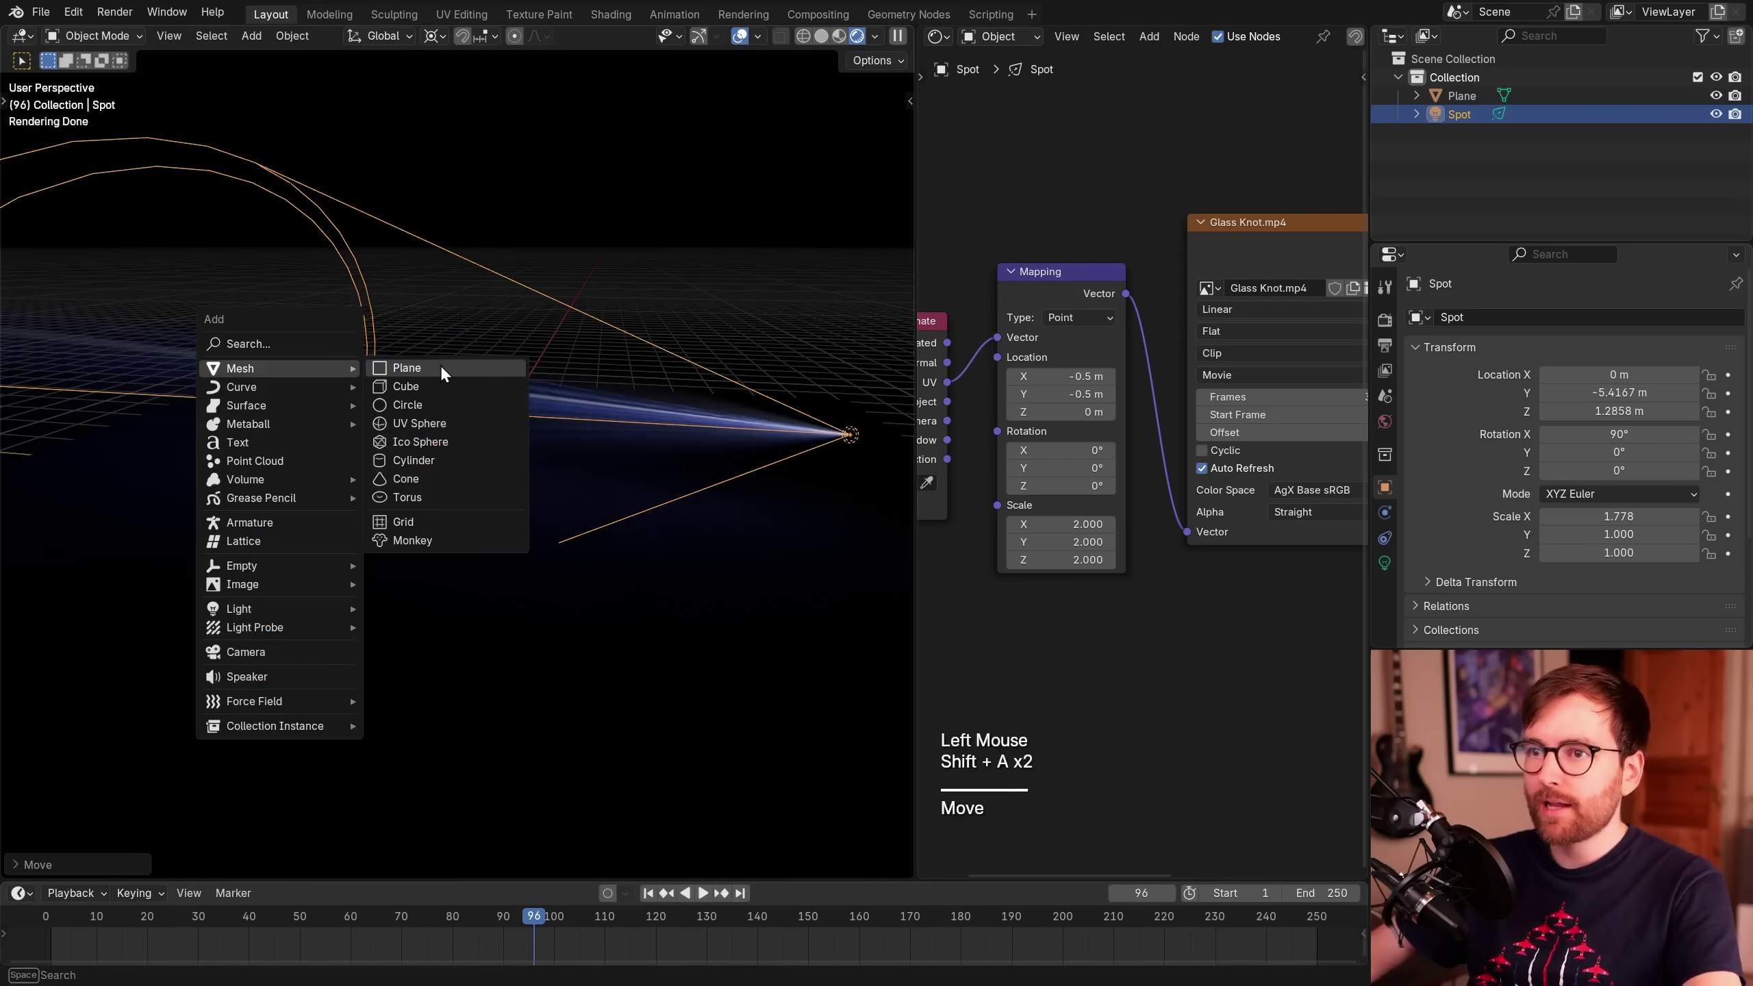
# - Add Plane.001 at the origin and rotate it 90° on X so it stands upright
pyautogui.press('q')
pyautogui.press('r')
pyautogui.press('x')
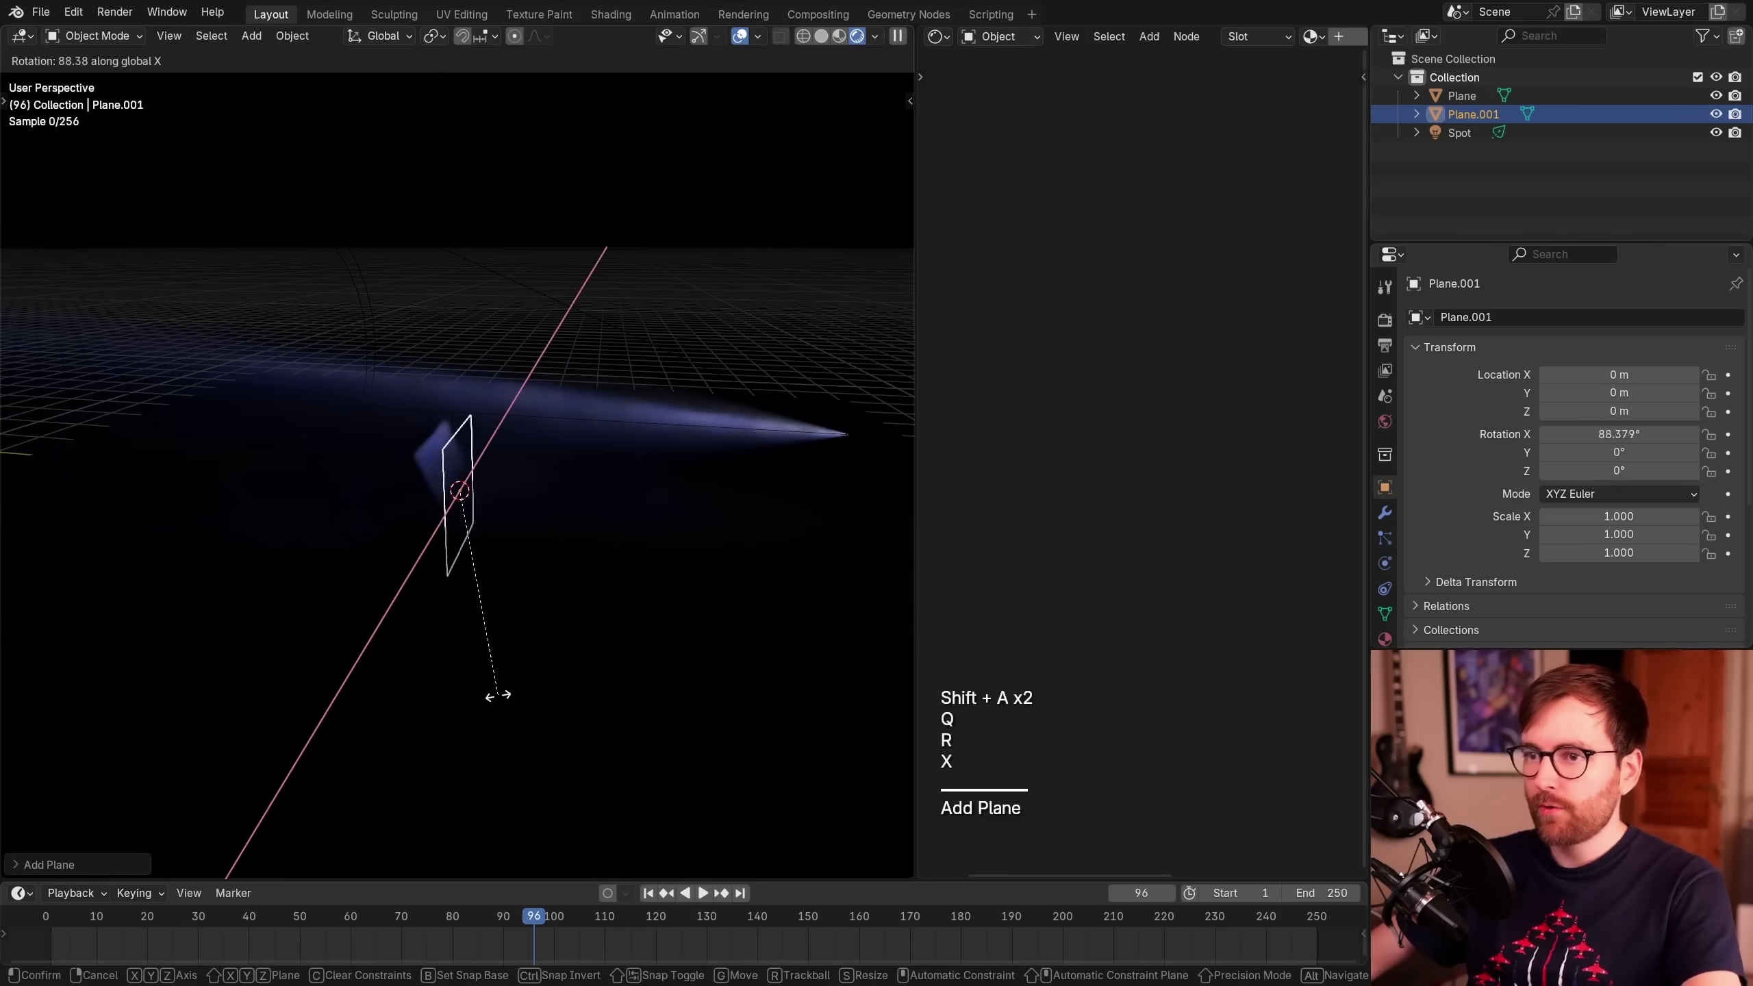
pyautogui.click(498, 704)
pyautogui.middleClick(672, 550)
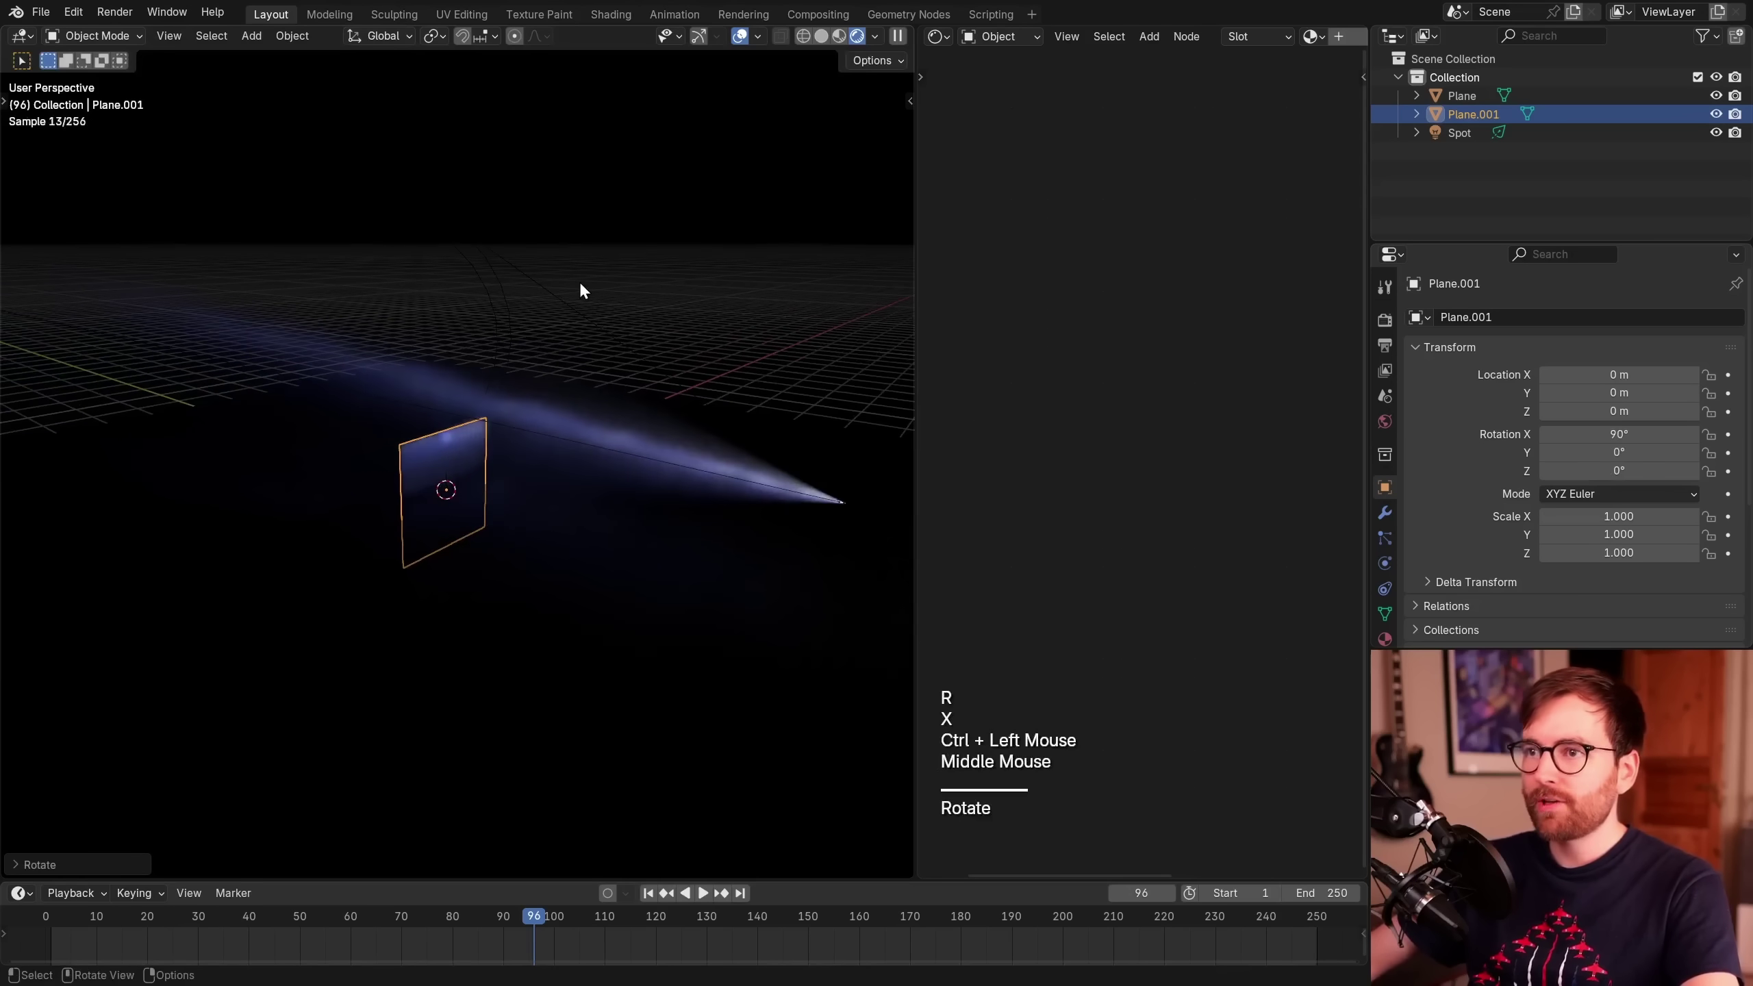